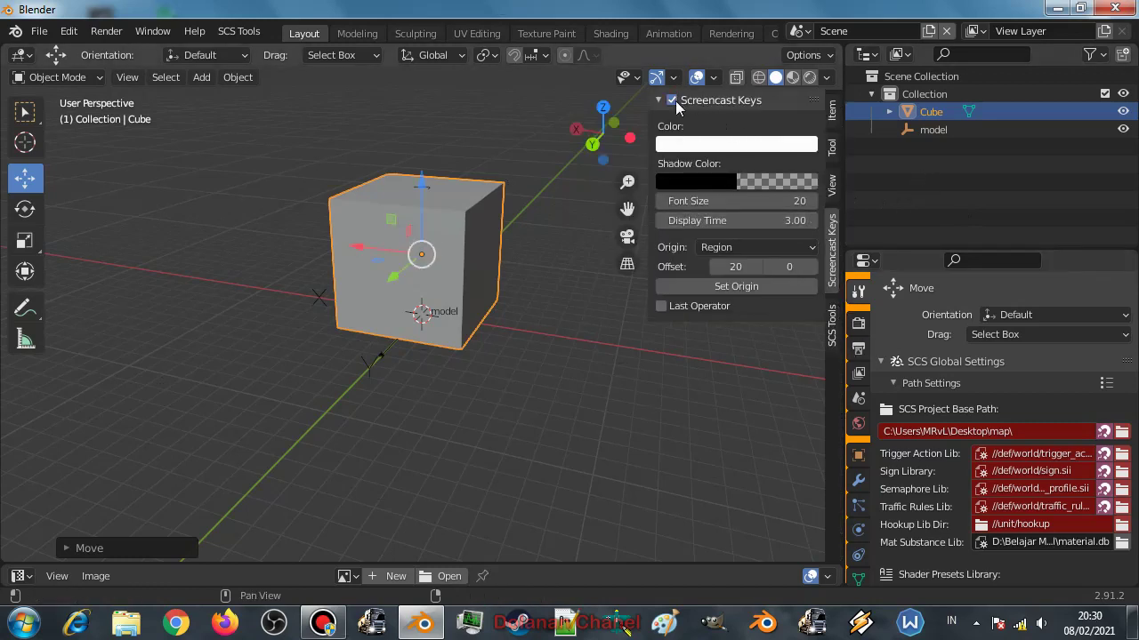
# Hide the sidebar, flatten the cube's height and enter Edit Mode on its mesh.
pyautogui.press('n')
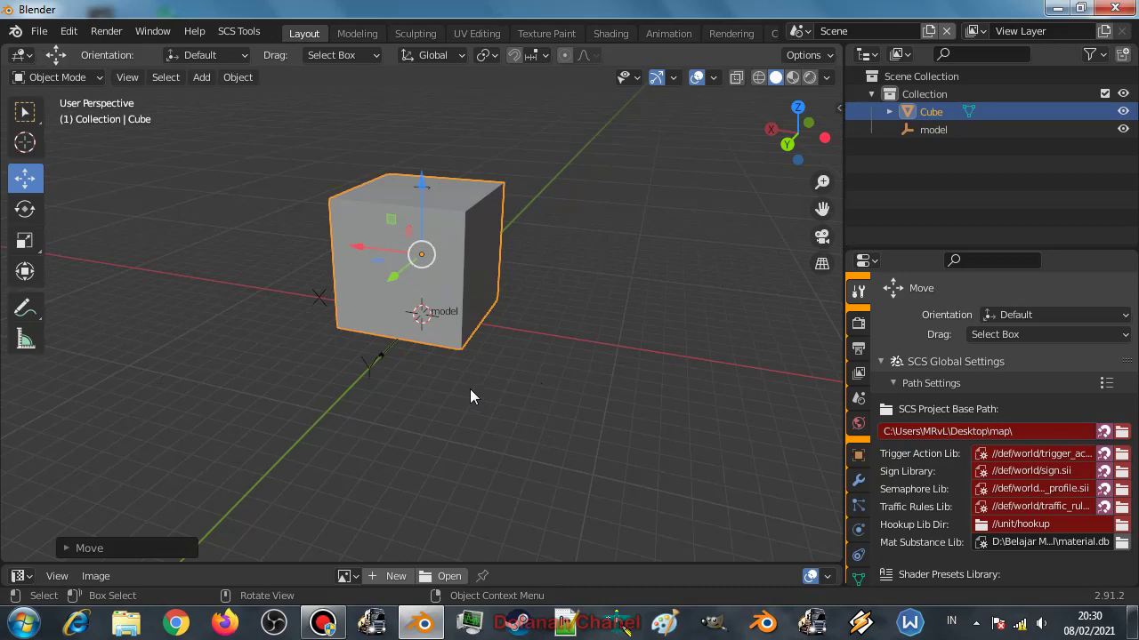
pyautogui.press('s')
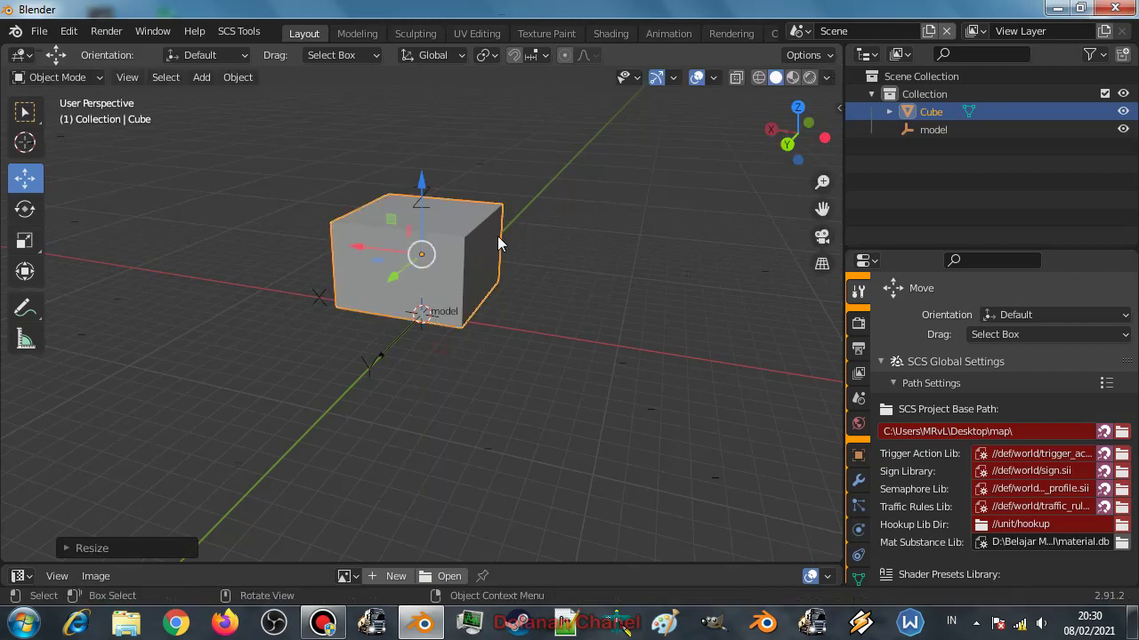
pyautogui.middleClick(481, 242)
pyautogui.scroll(3)
pyautogui.press('Tab')
# Cut a vertical loop down the cube's middle and delete its left half.
pyautogui.press('ctrl+r')
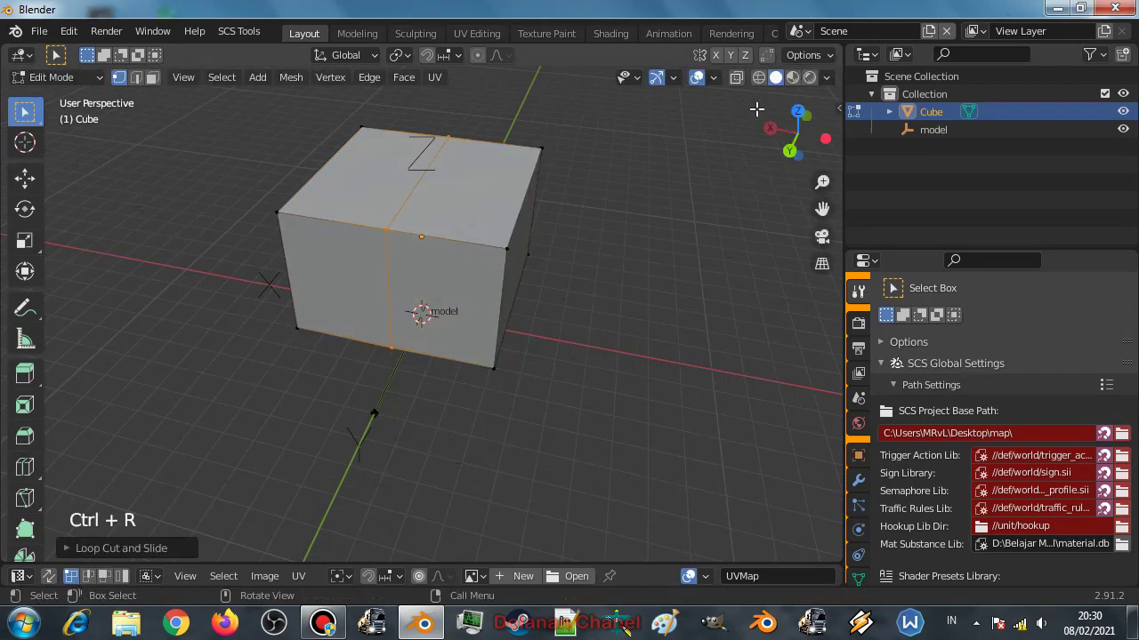
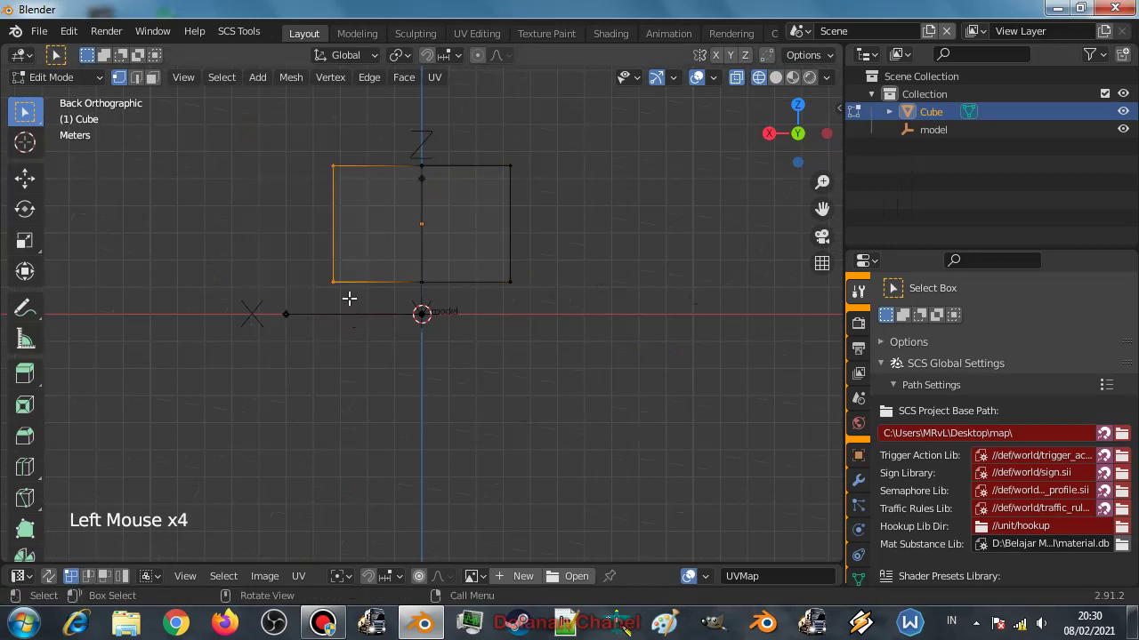
pyautogui.press('x')
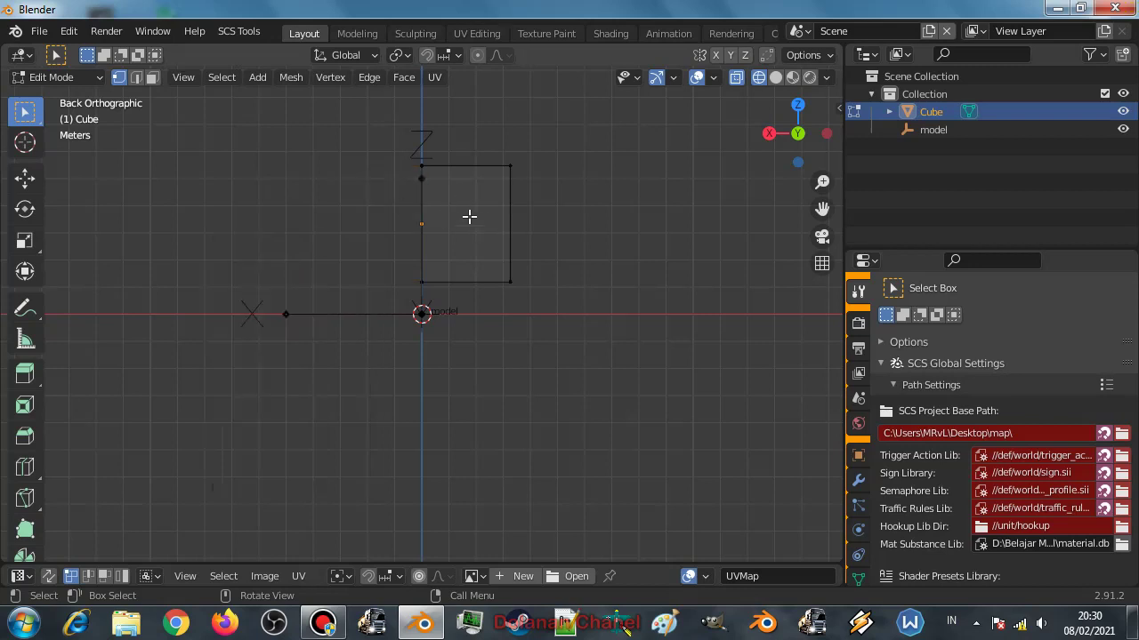
pyautogui.press('Tab')
pyautogui.click(428, 158)
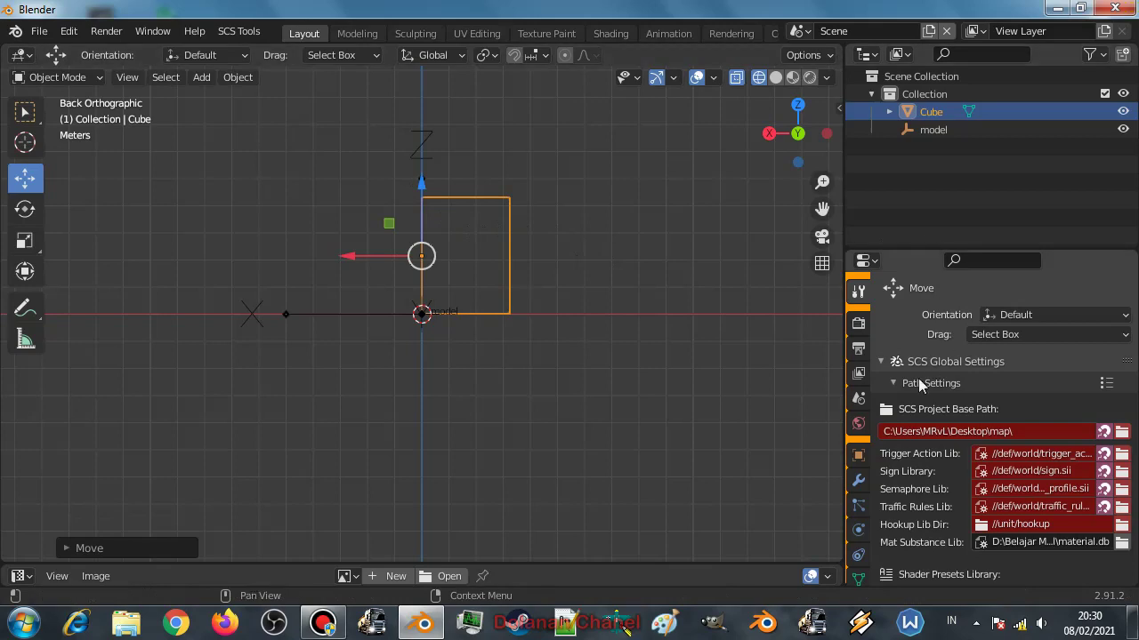
# Add a Mirror modifier on the X axis to the remaining half cube.
pyautogui.click(871, 491)
pyautogui.click(944, 323)
pyautogui.click(928, 328)
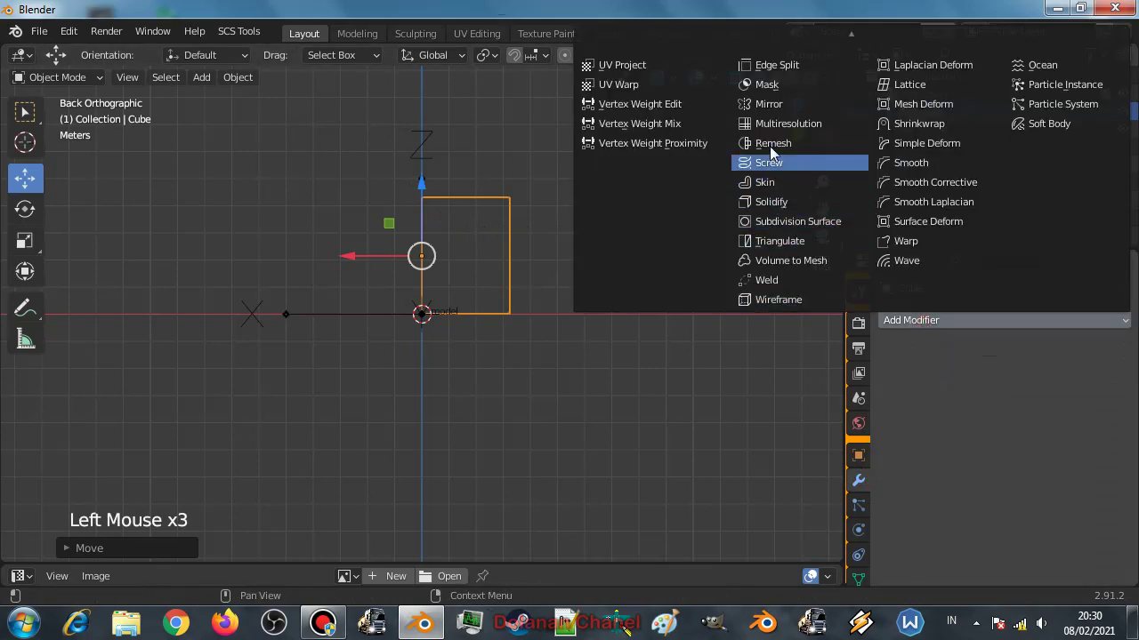
pyautogui.scroll(-3)
pyautogui.middleClick(576, 259)
pyautogui.scroll(3)
pyautogui.click(777, 87)
pyautogui.middleClick(551, 222)
pyautogui.scroll(3)
pyautogui.scroll(-3)
# Raise the top centre edge into a gabled roof peak and add a horizontal wall loop.
pyautogui.press('Tab')
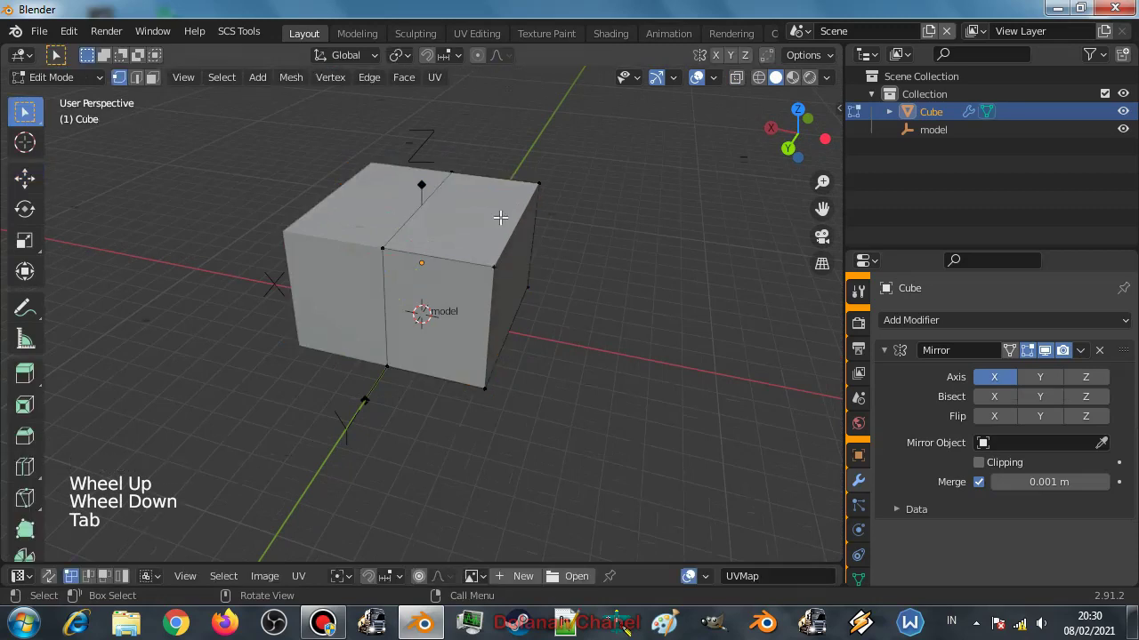
pyautogui.press('ctrl+r')
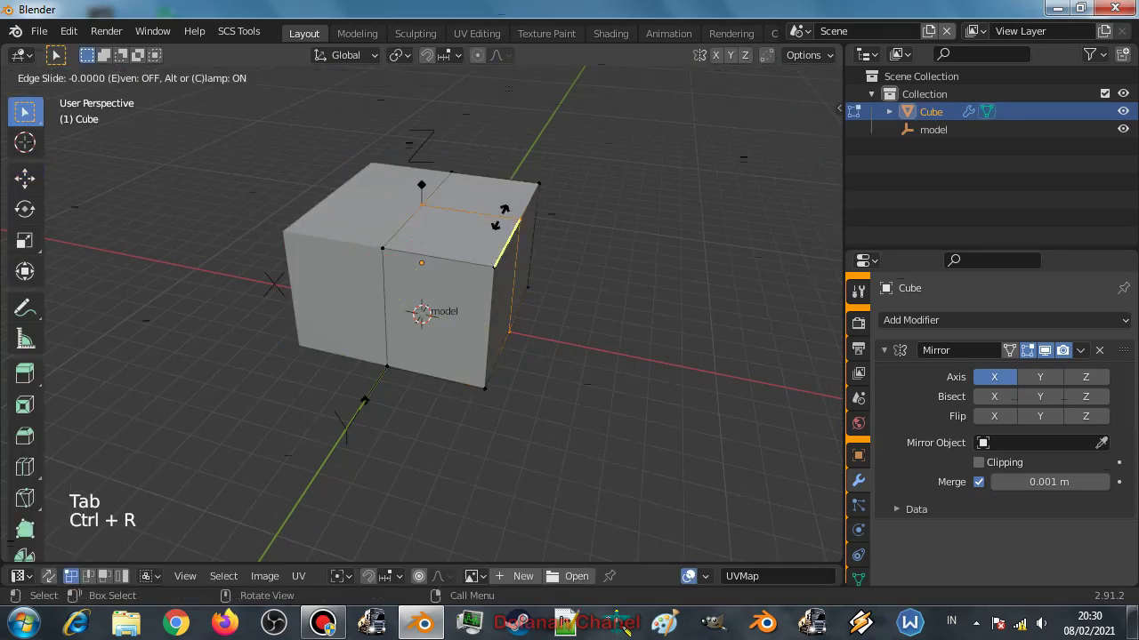
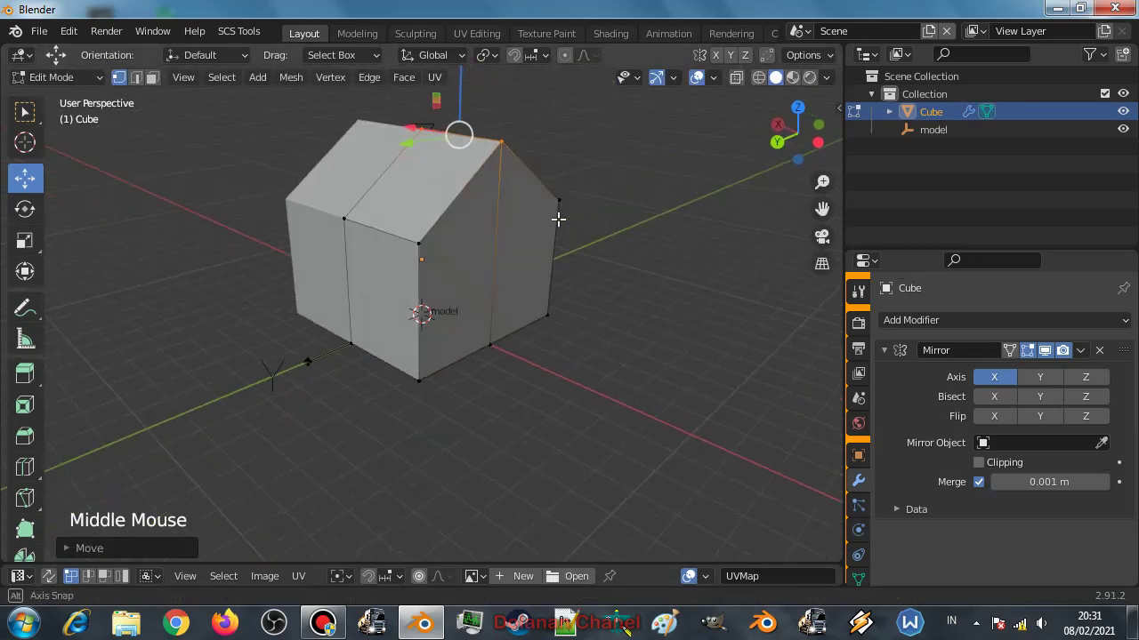
pyautogui.press('ctrl+r')
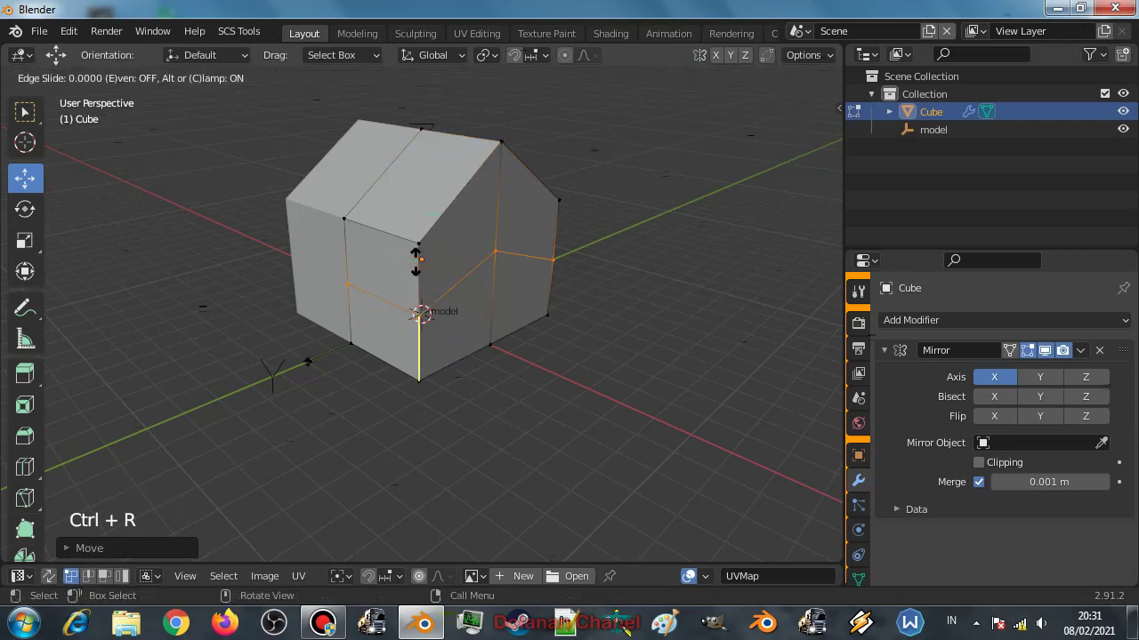
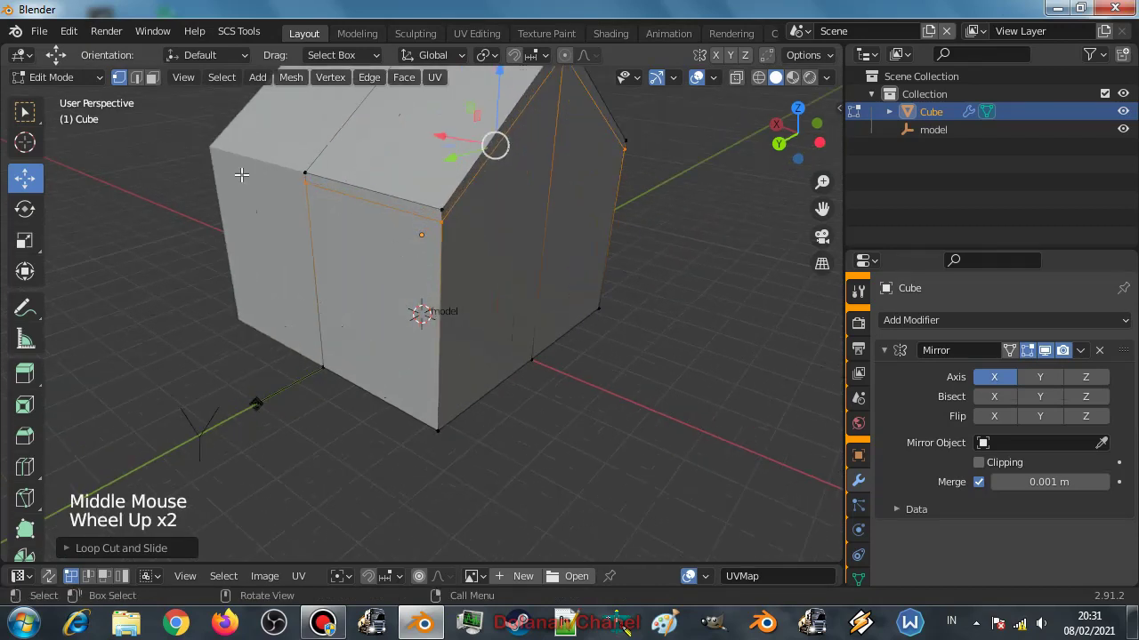
# In face select mode, extrude the roof faces outward along their normals.
pyautogui.click(159, 82)
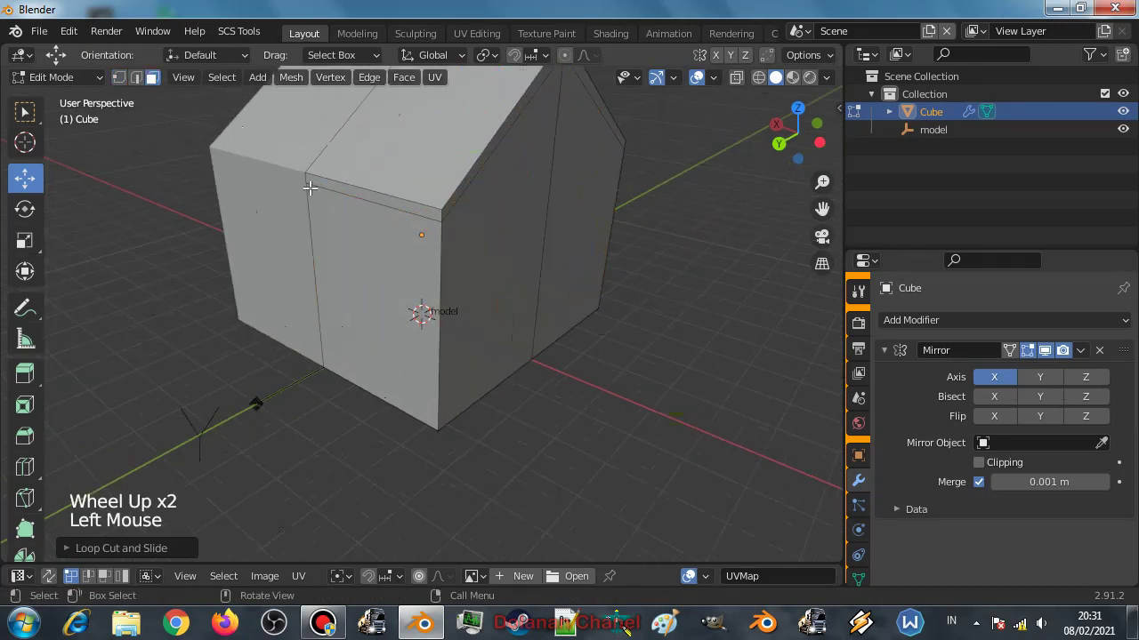
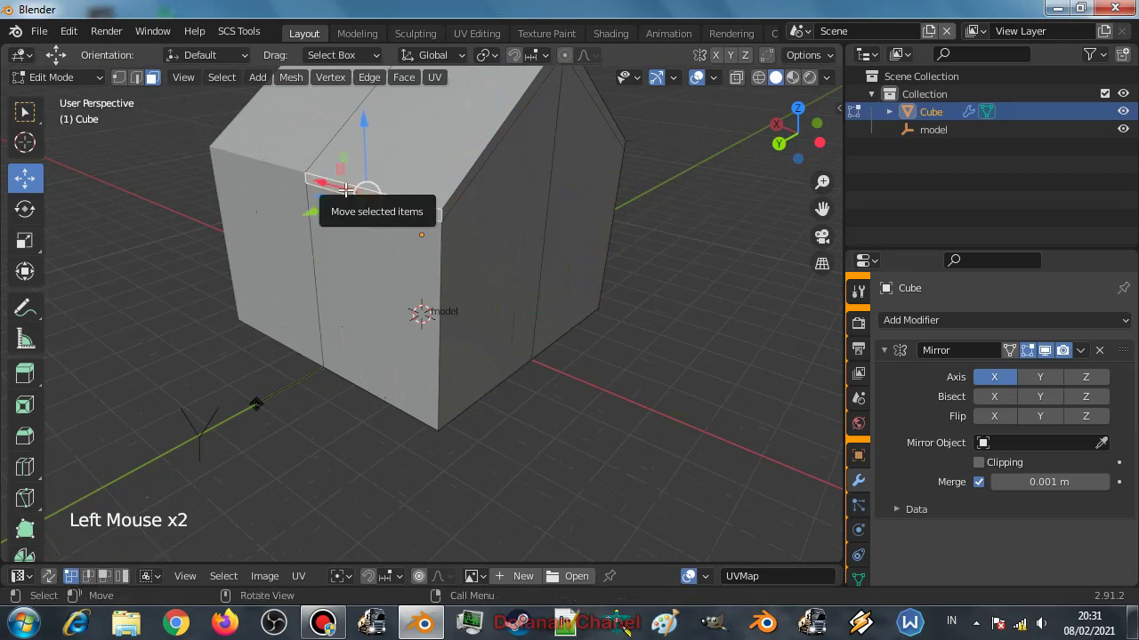
pyautogui.press('e')
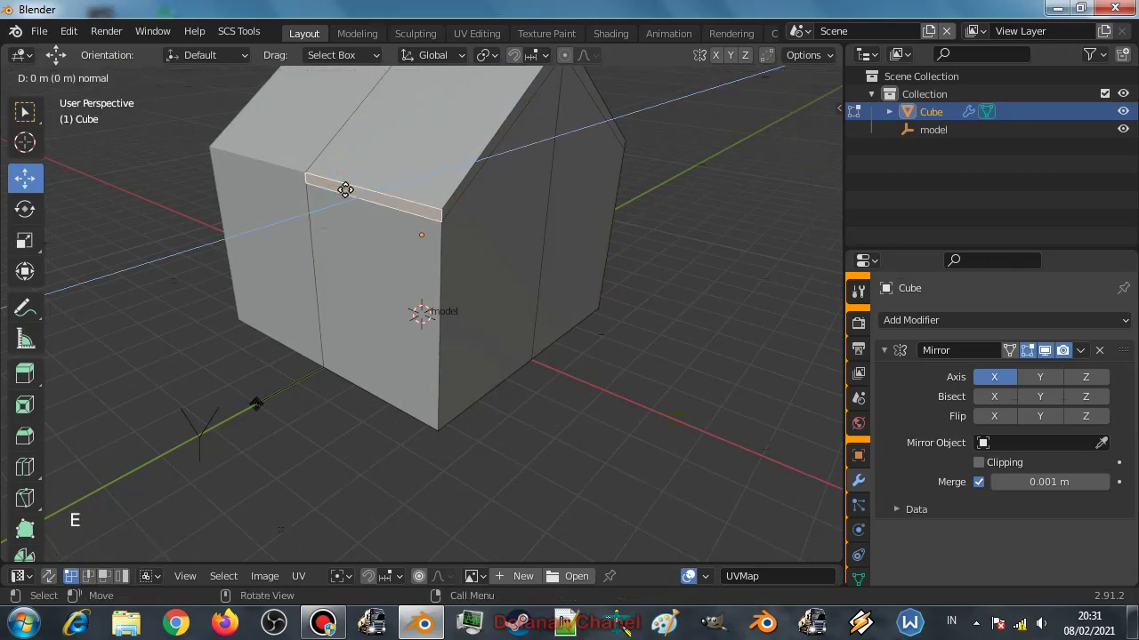
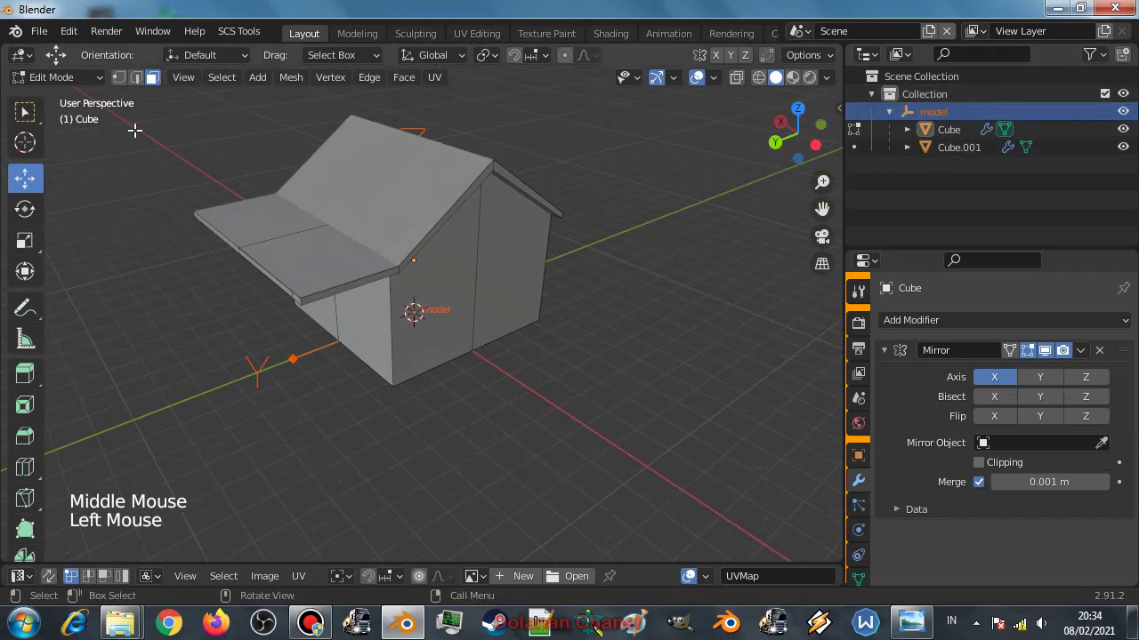
# In Object Mode, select the roof object Cube.001 and show its Material Properties.
pyautogui.click(78, 83)
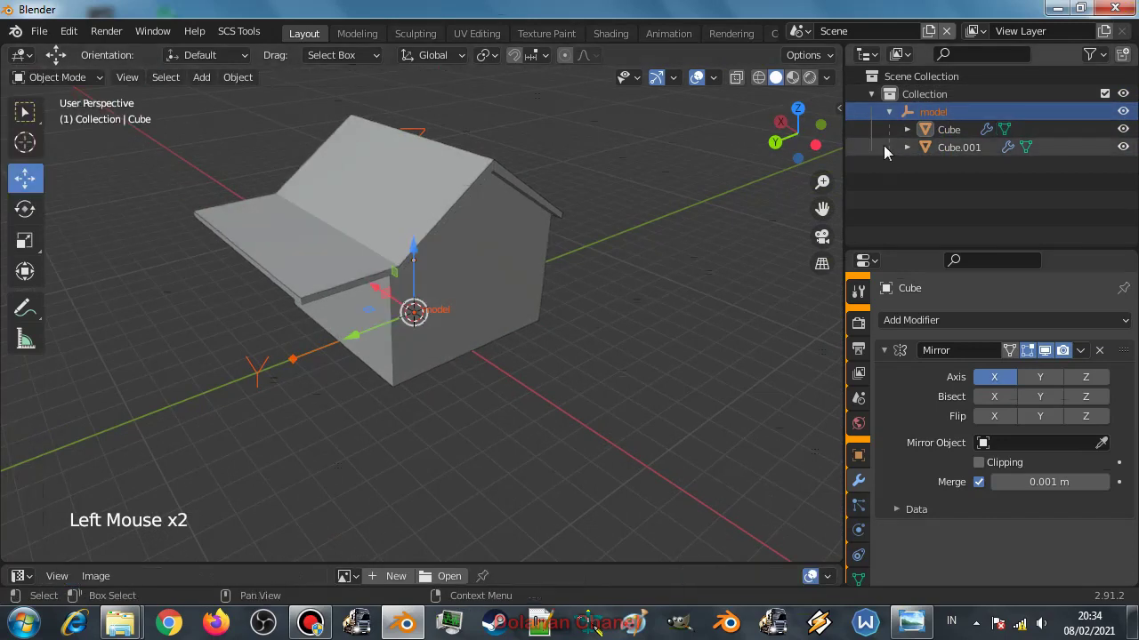
pyautogui.click(964, 139)
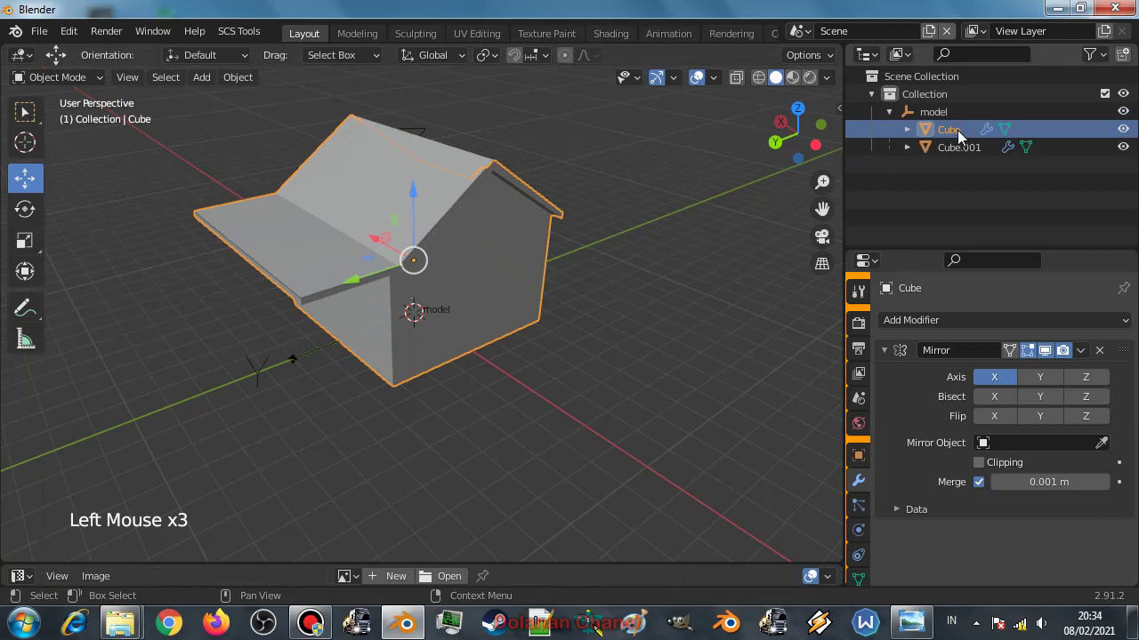
pyautogui.middleClick(512, 283)
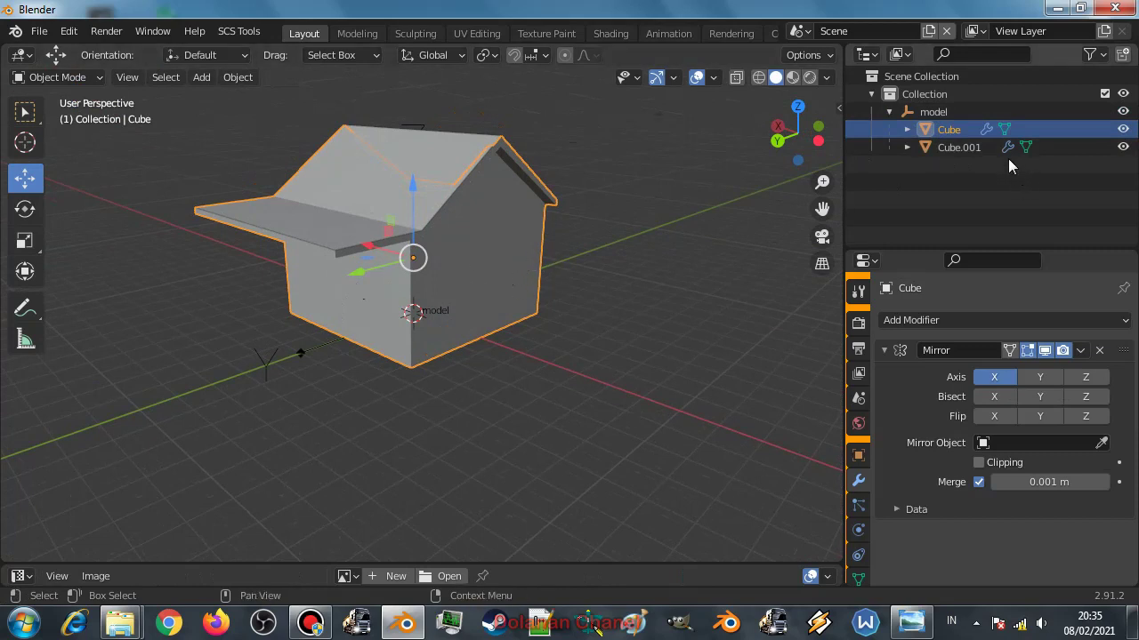
pyautogui.click(954, 155)
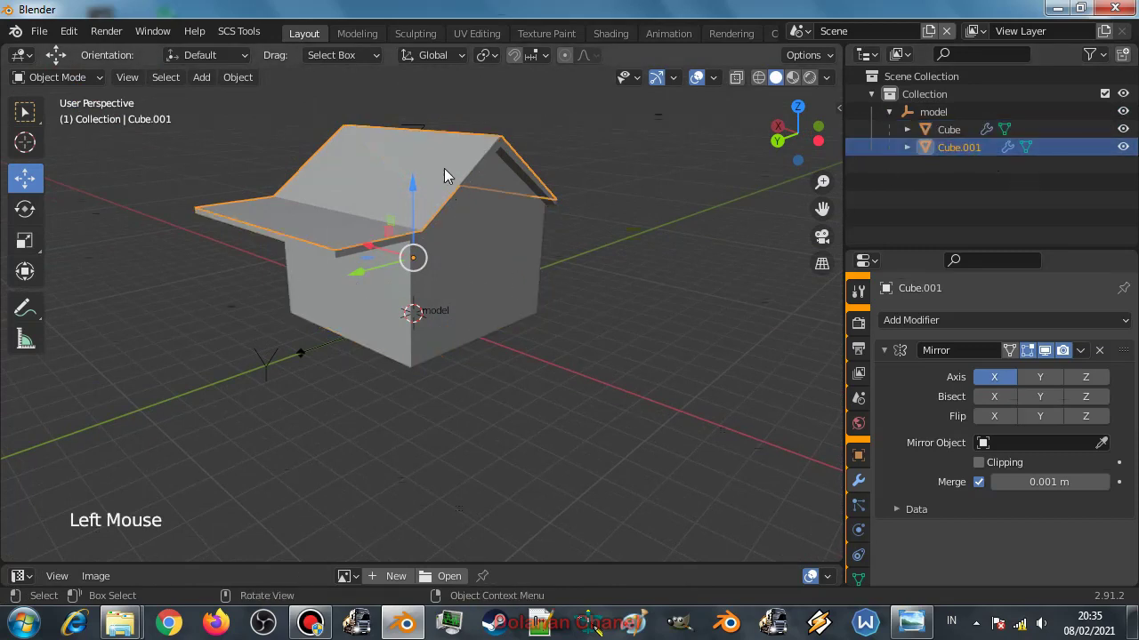
pyautogui.scroll(-3)
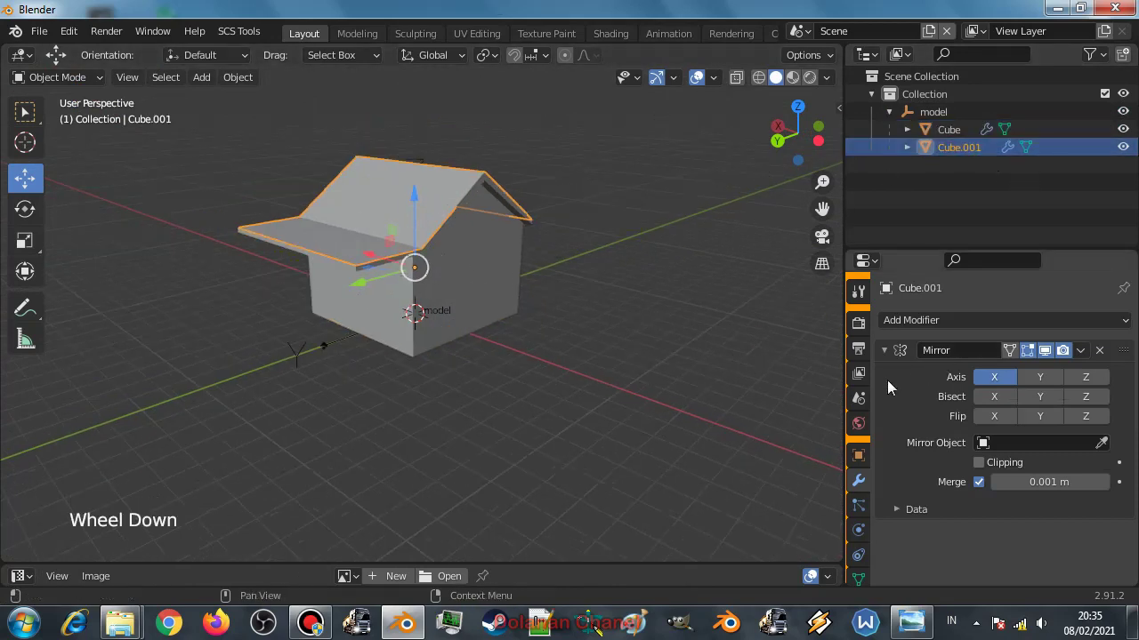
pyautogui.scroll(-3)
pyautogui.click(860, 541)
# Give the roof a new SCS material and start browsing for its Base texture image.
pyautogui.click(952, 382)
pyautogui.scroll(-3)
pyautogui.click(1058, 485)
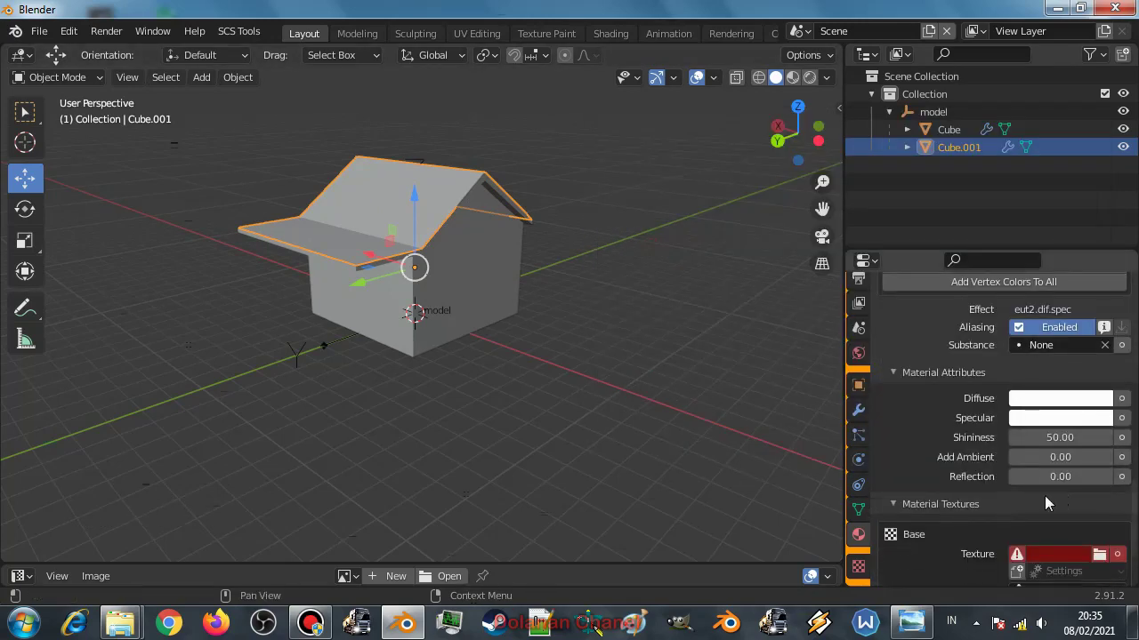
pyautogui.scroll(-3)
pyautogui.click(1100, 489)
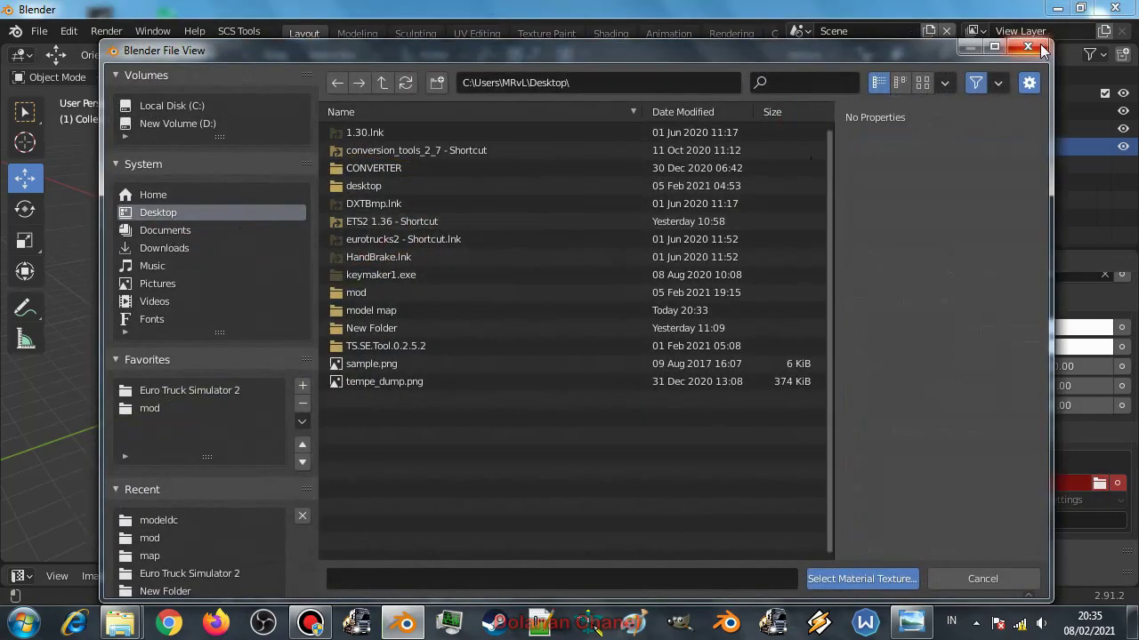
pyautogui.scroll(3)
pyautogui.click(869, 303)
# Navigate the file browser into the model map's texture folder for the Base texture.
pyautogui.scroll(3)
pyautogui.click(1134, 439)
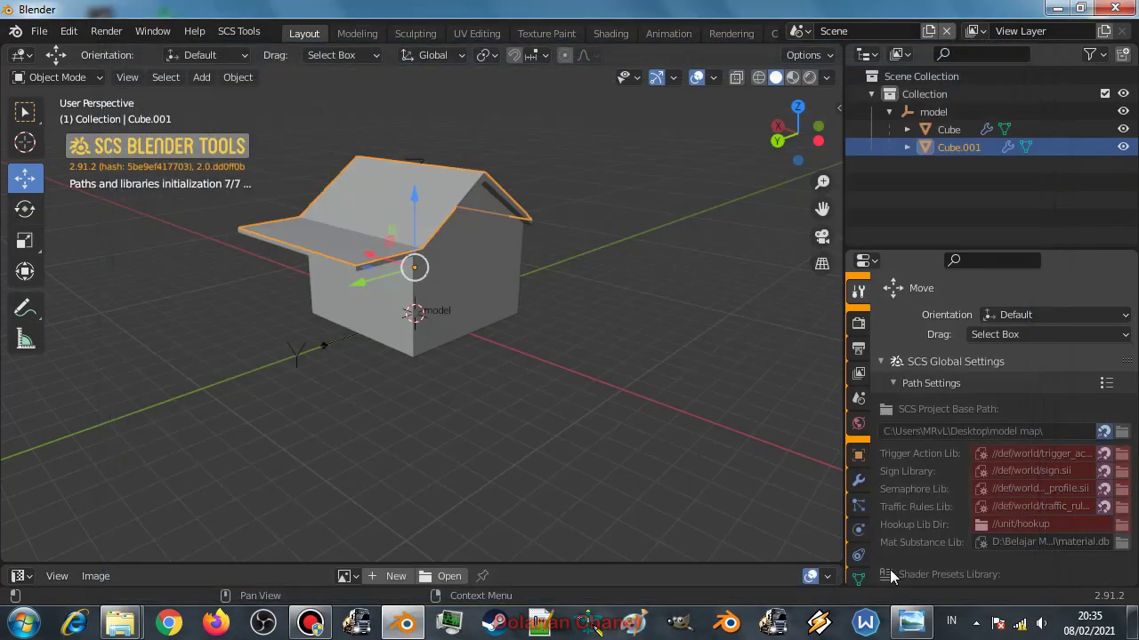
pyautogui.scroll(-3)
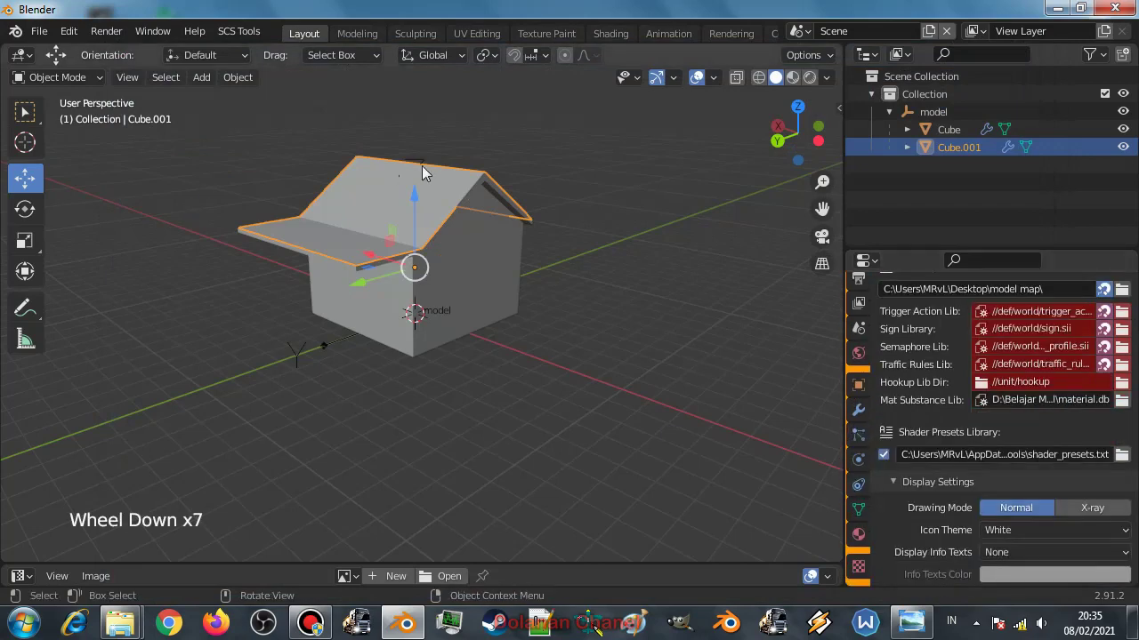
pyautogui.scroll(-3)
pyautogui.click(866, 540)
pyautogui.scroll(-3)
pyautogui.click(1108, 469)
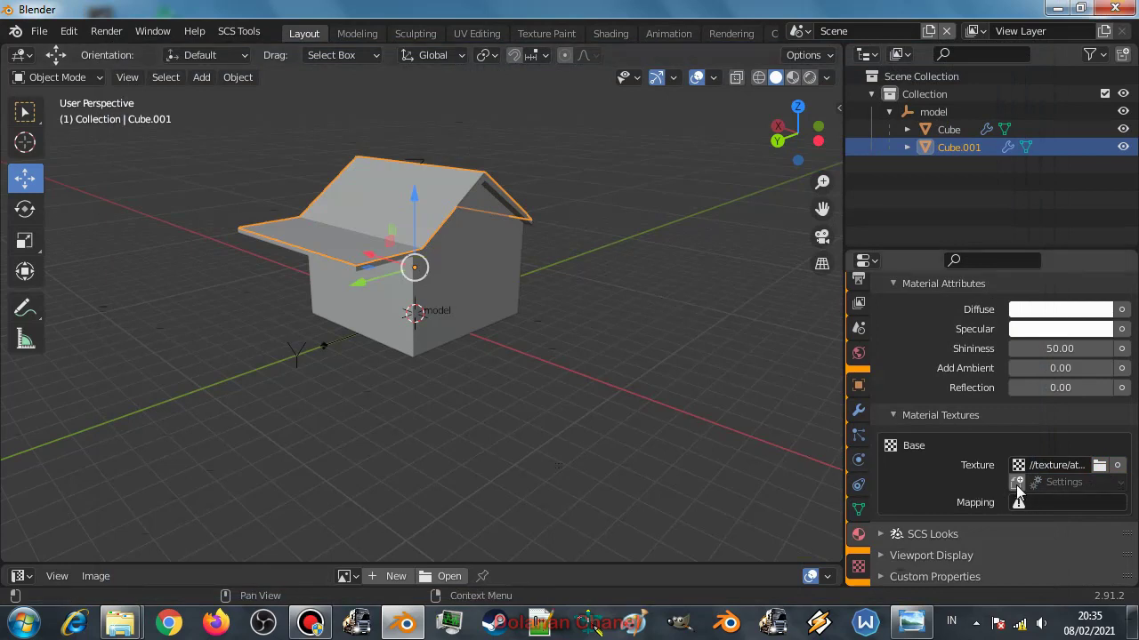
pyautogui.click(1022, 494)
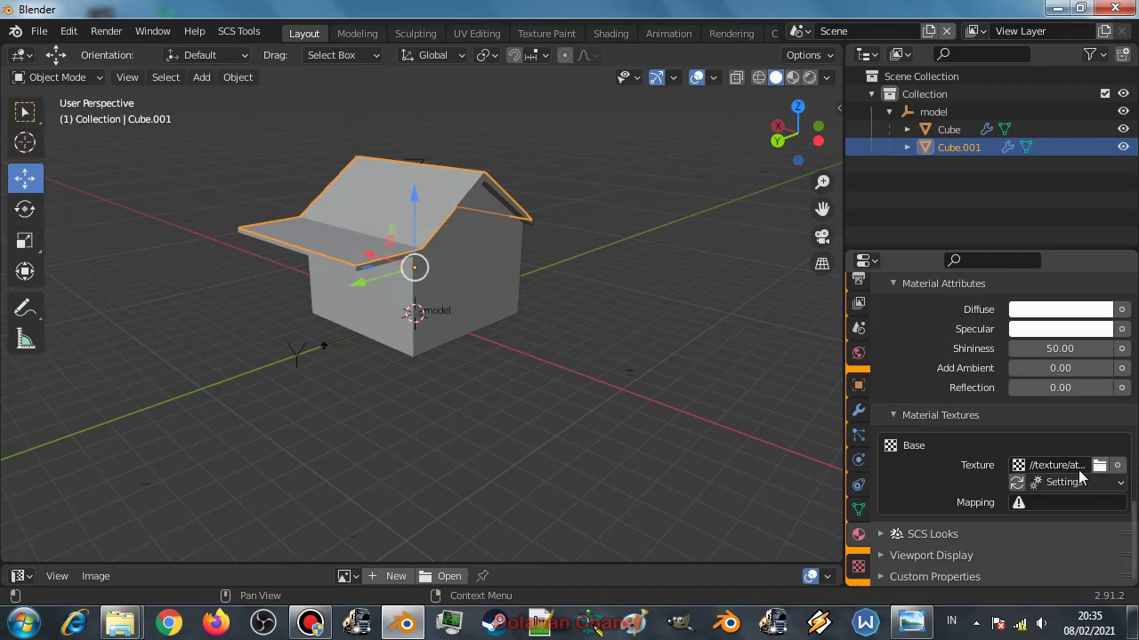
# Load atap.tobj as the Base texture with U Repeat and V Repeat enabled.
pyautogui.click(1103, 473)
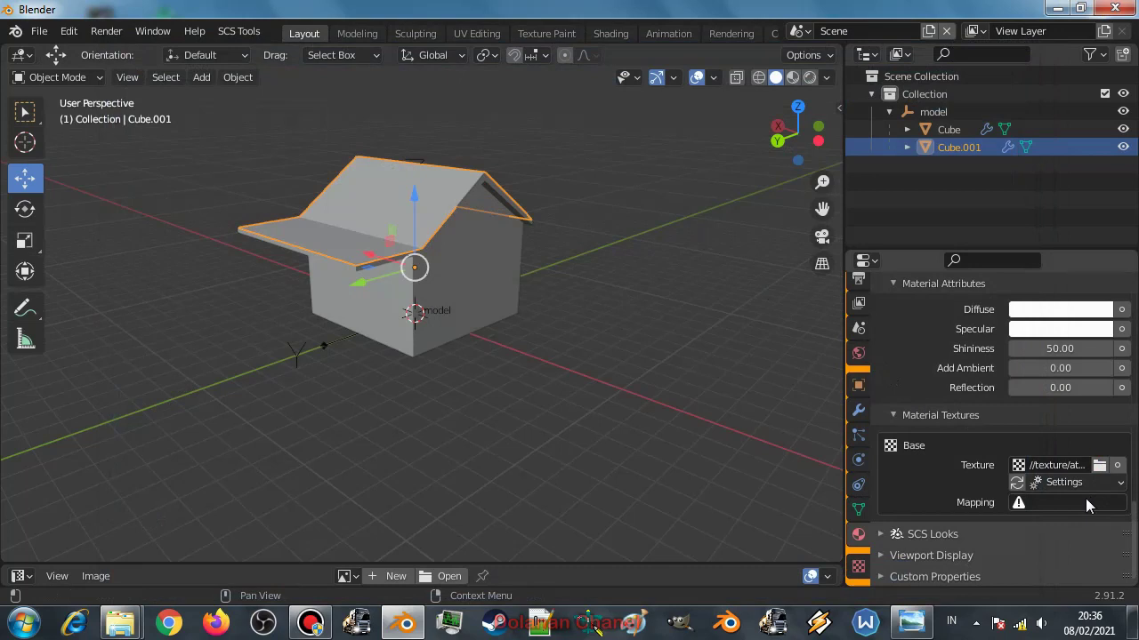
pyautogui.click(1077, 488)
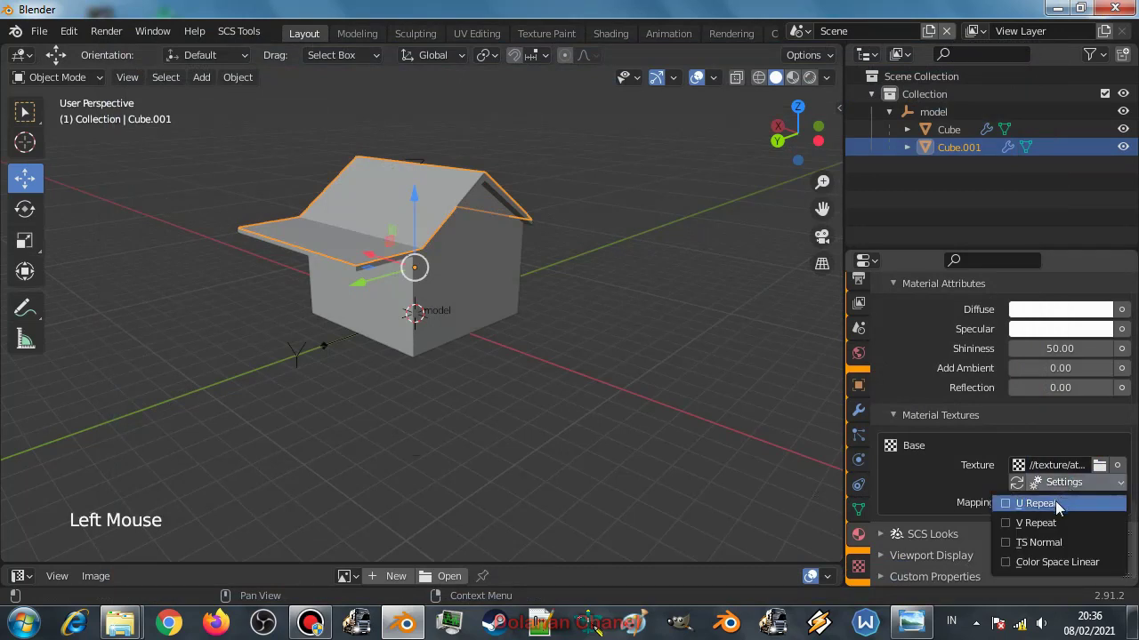
pyautogui.click(1082, 492)
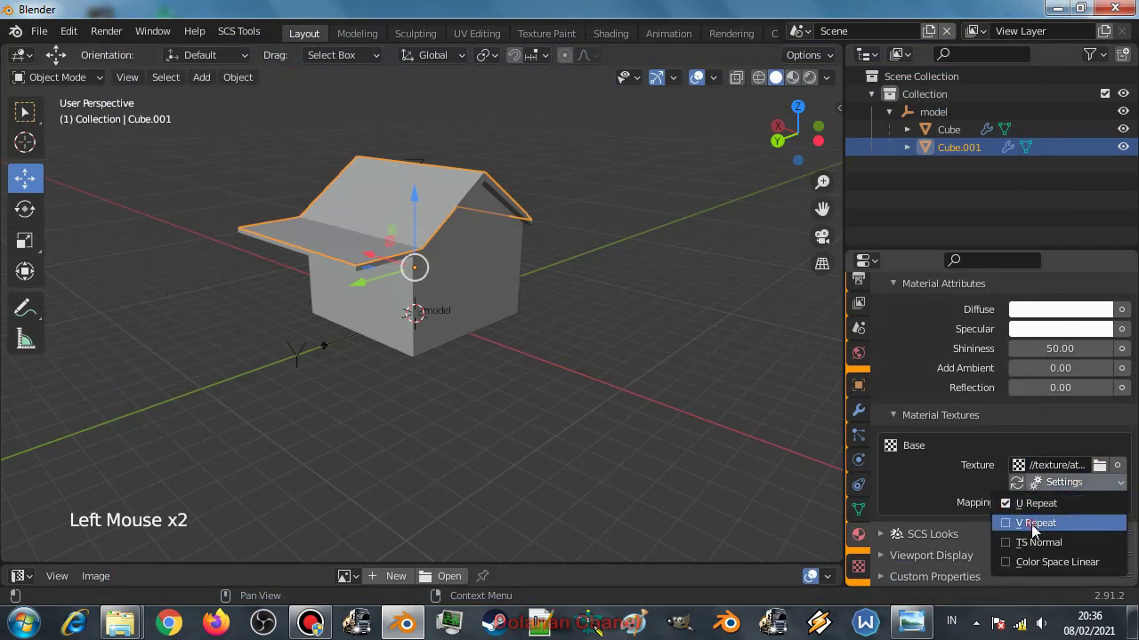
pyautogui.click(1069, 478)
# Map the texture through UVMap and switch the viewport to Material Preview shading.
pyautogui.click(1078, 488)
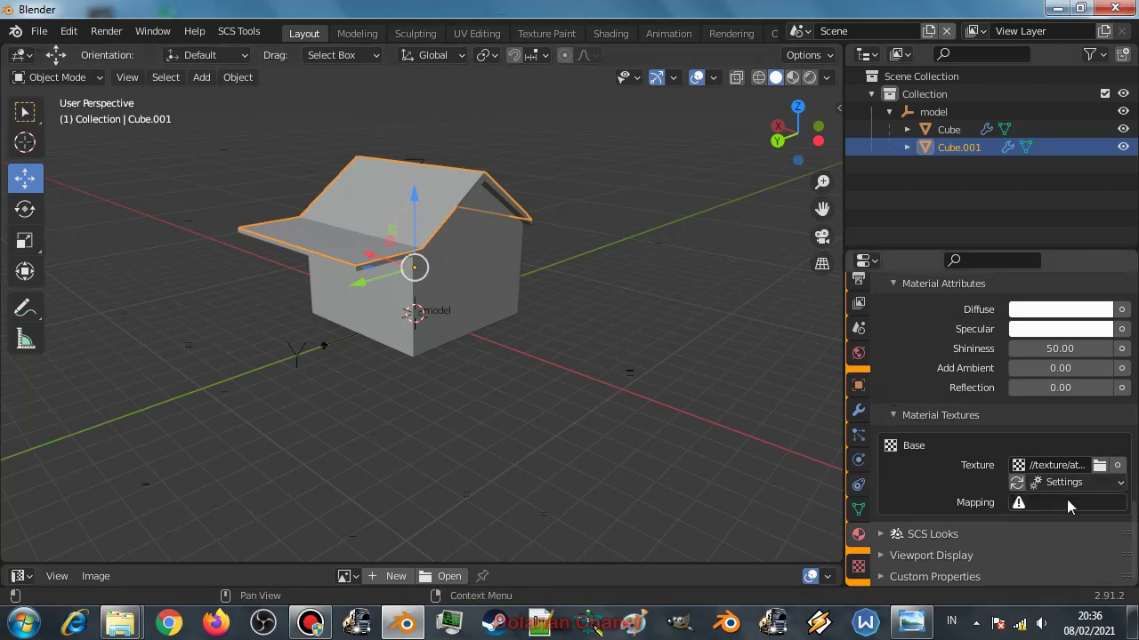
pyautogui.click(1069, 508)
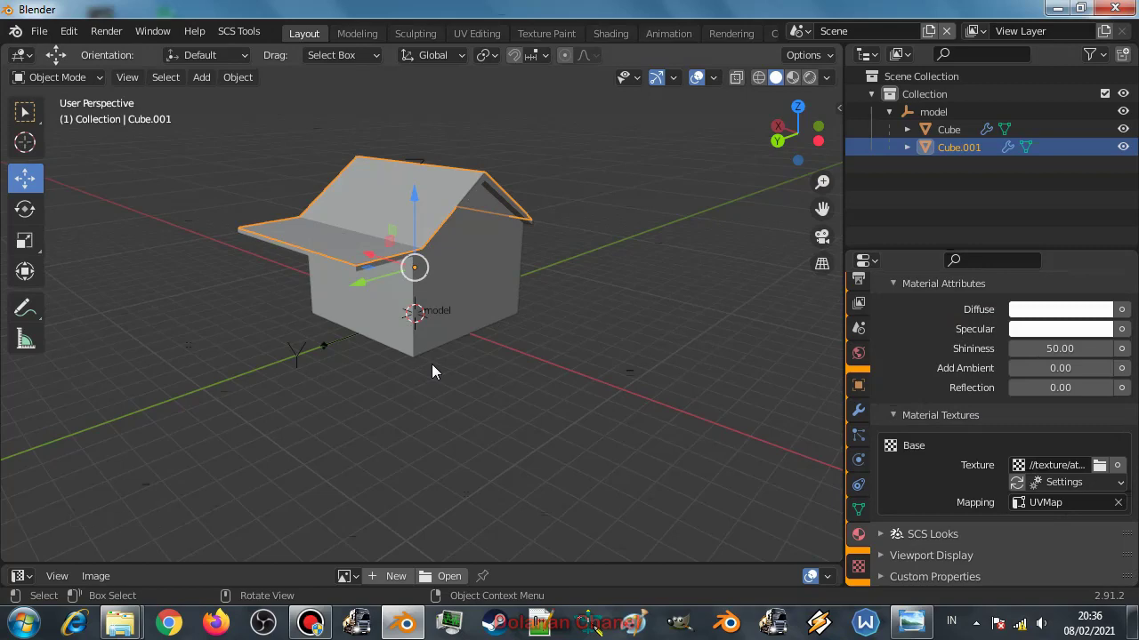
pyautogui.click(796, 81)
pyautogui.middleClick(383, 296)
# Orbit and zoom to a top-down view of the tiled roof above an enlarged Image Editor.
pyautogui.scroll(3)
pyautogui.click(1028, 410)
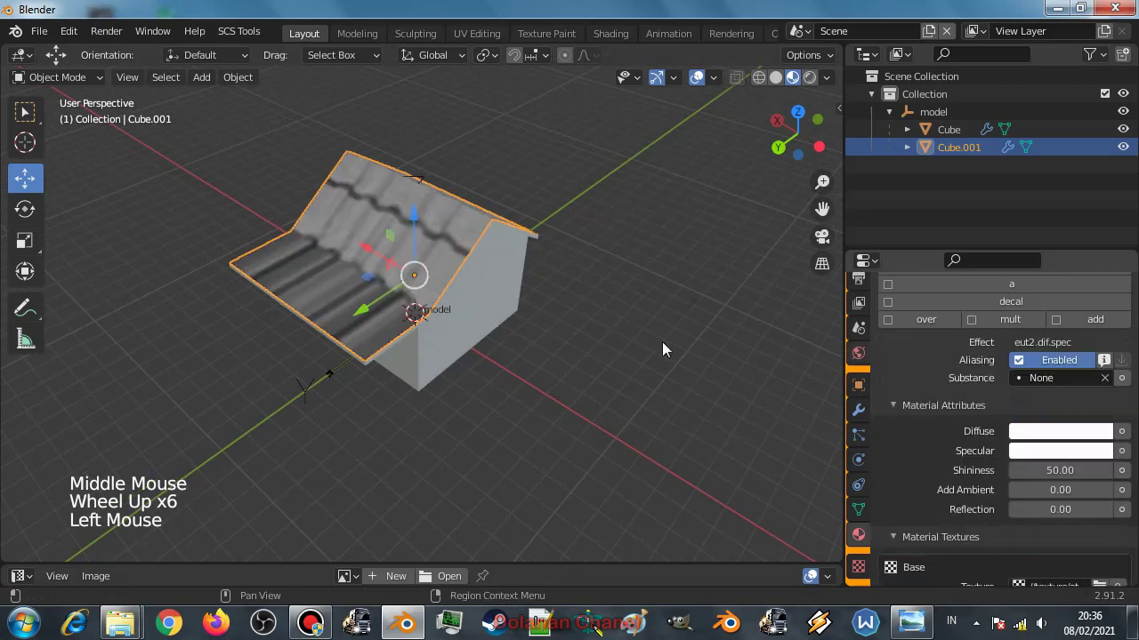
pyautogui.middleClick(482, 331)
pyautogui.scroll(3)
pyautogui.scroll(-3)
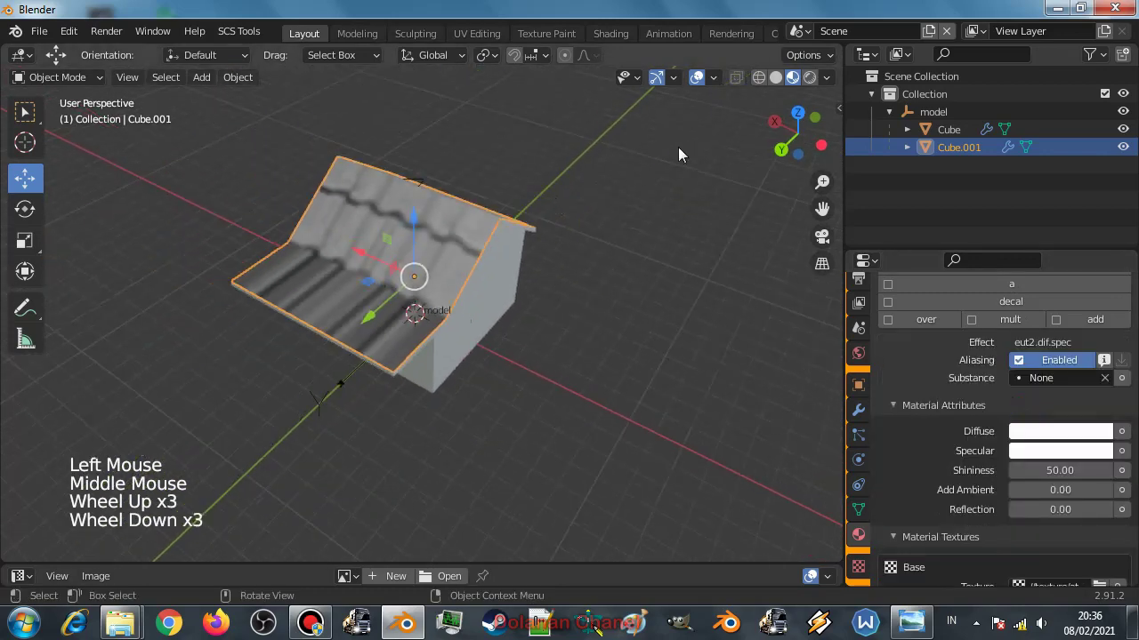
pyautogui.middleClick(560, 329)
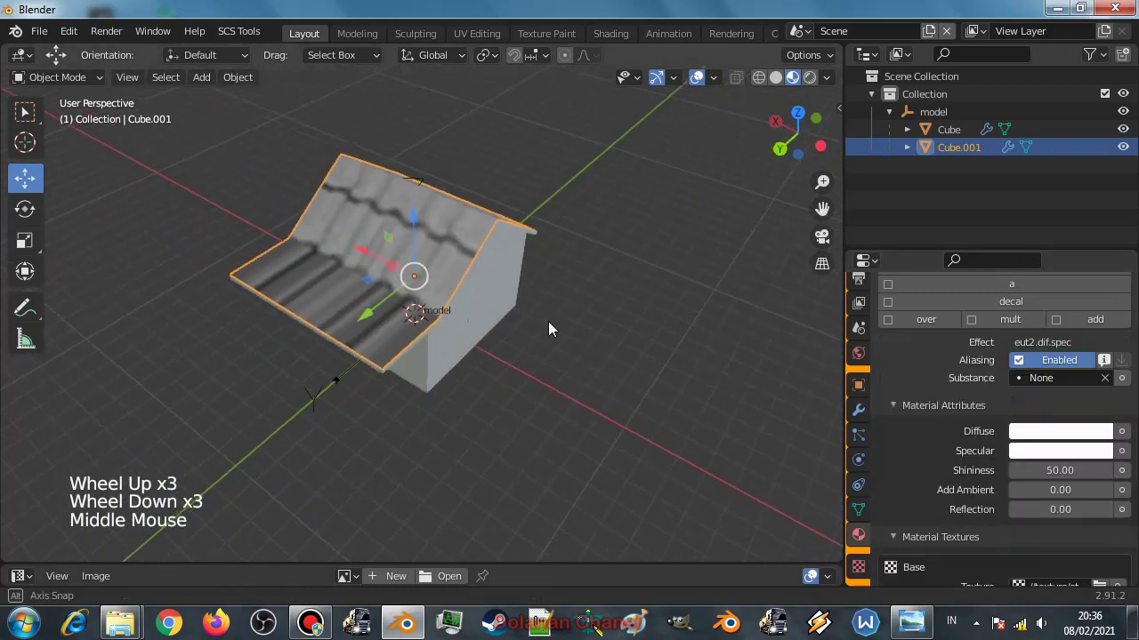
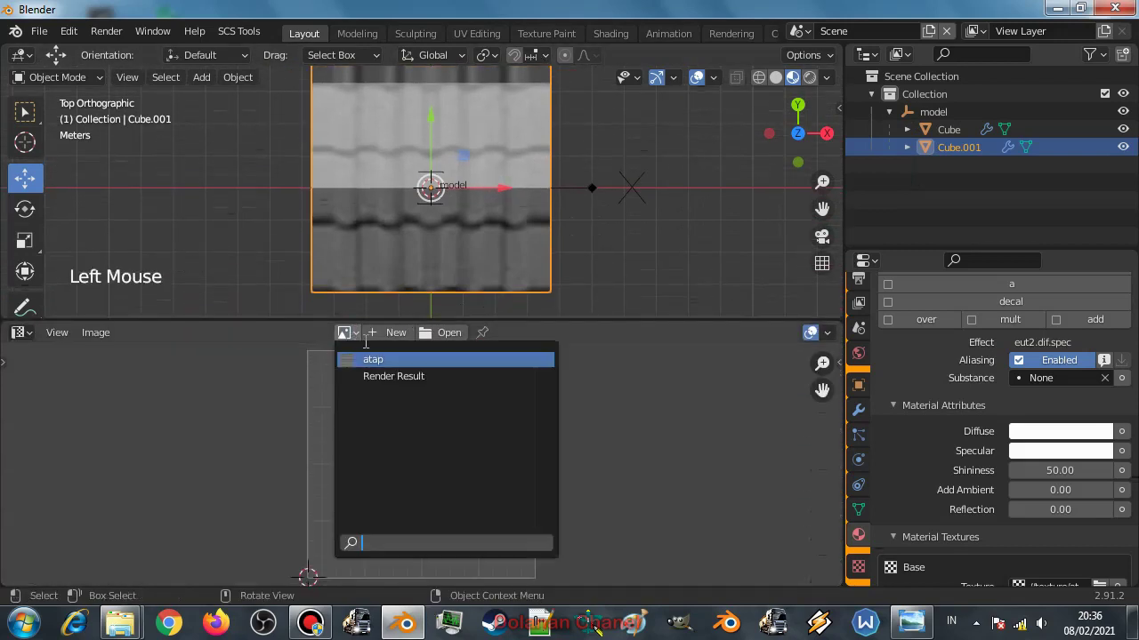
# Select all roof faces in Edit Mode and unwrap them with Project from View.
pyautogui.scroll(-3)
pyautogui.scroll(3)
pyautogui.press('Tab')
pyautogui.press('a')
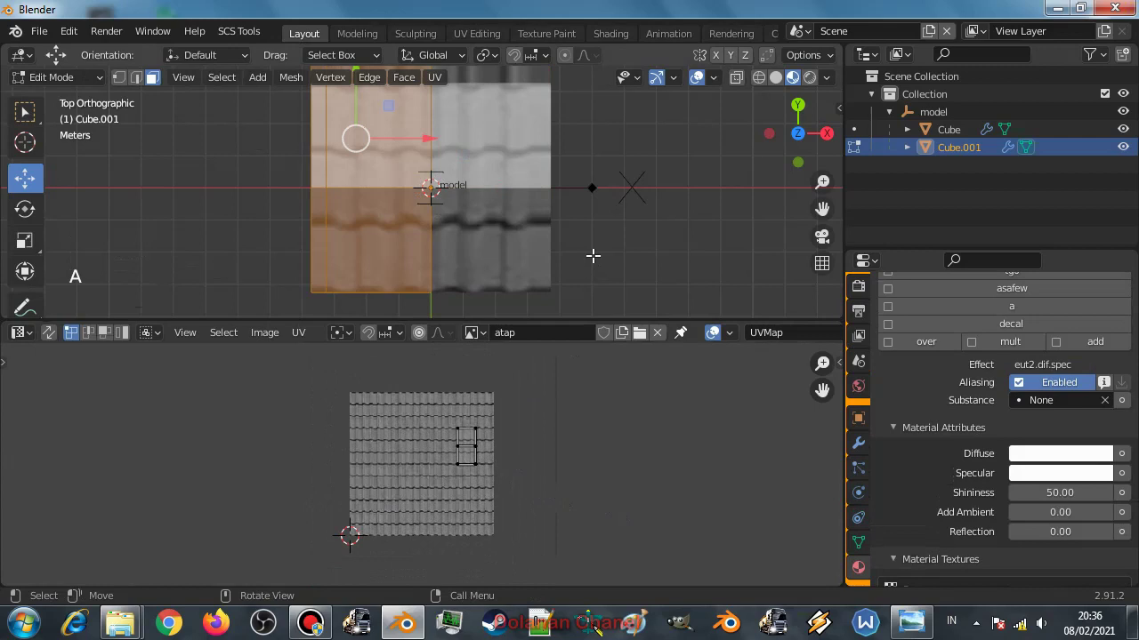
pyautogui.press('u')
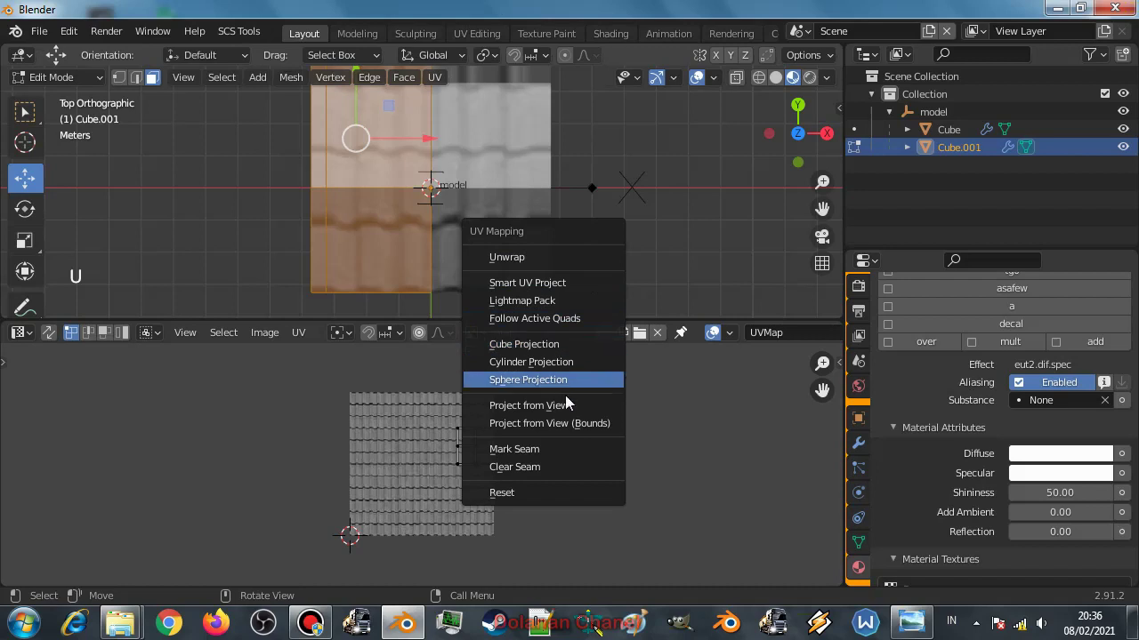
pyautogui.click(326, 386)
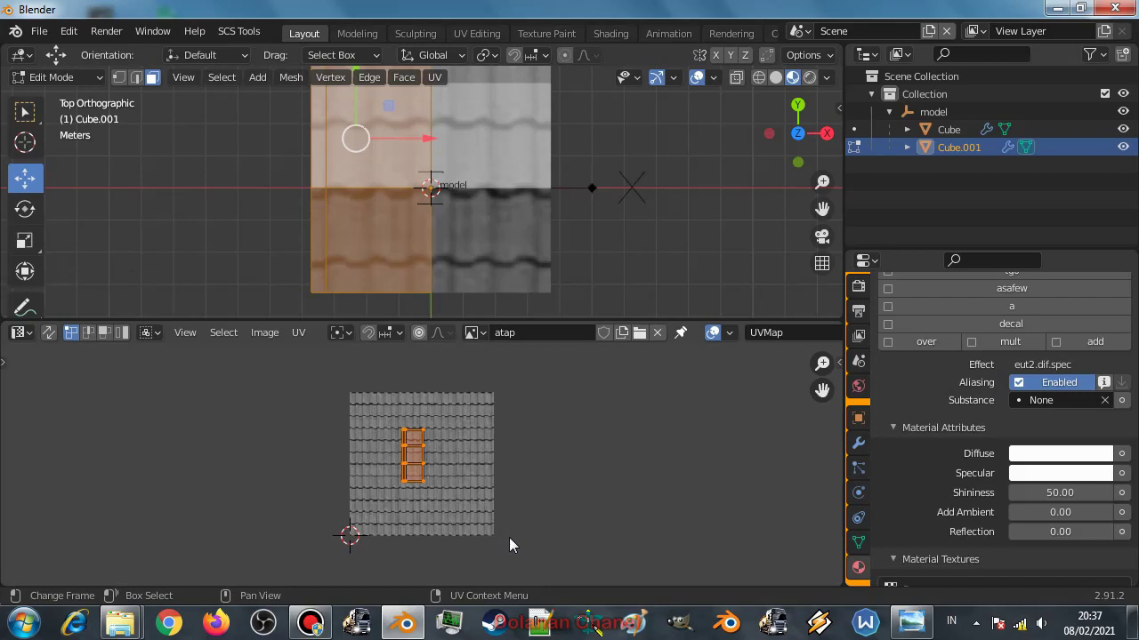
# Scale up the roof's UV layout over the atap tile image in the UV editor.
pyautogui.scroll(-3)
pyautogui.scroll(-3)
pyautogui.press('s')
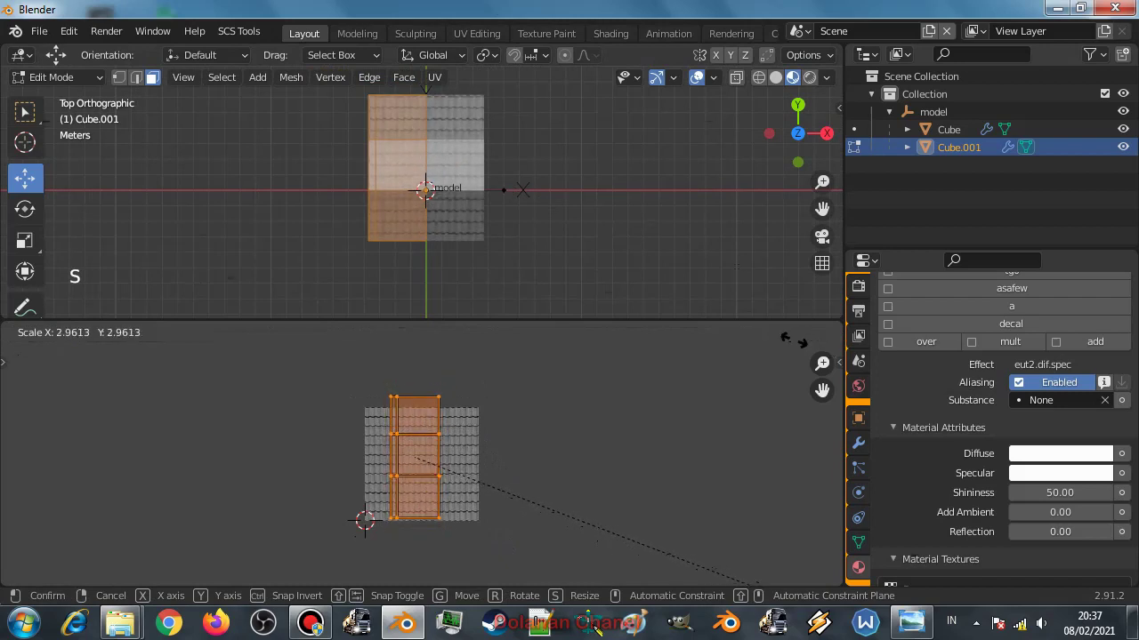
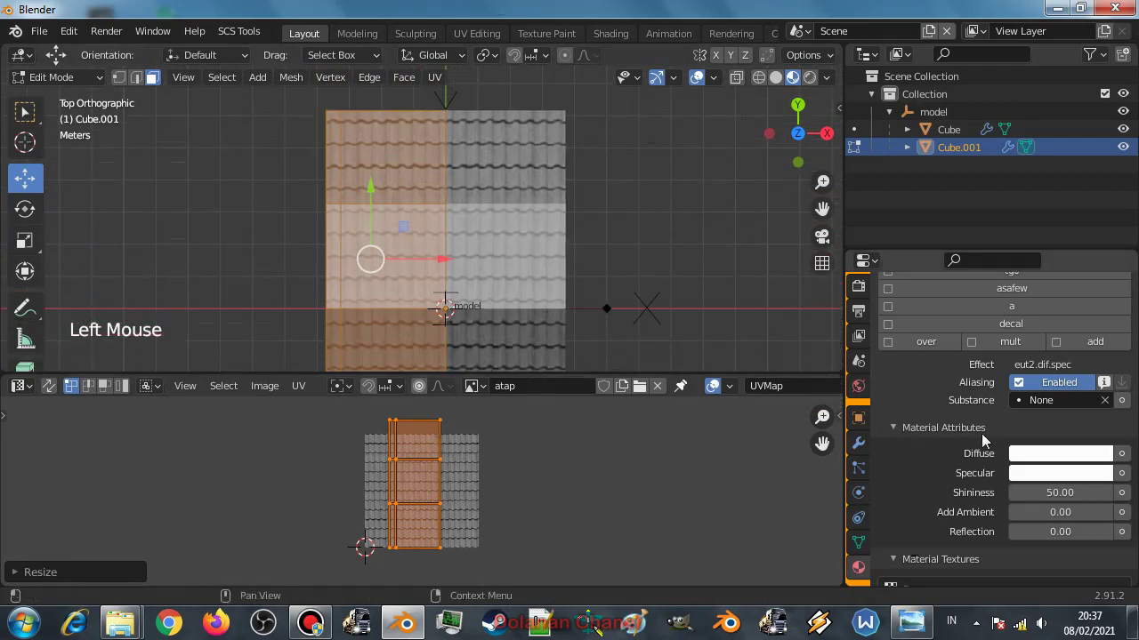
# Review the texture's repeat settings, toggling a repeat option and restoring it.
pyautogui.scroll(3)
pyautogui.scroll(-3)
pyautogui.scroll(-3)
pyautogui.click(1059, 494)
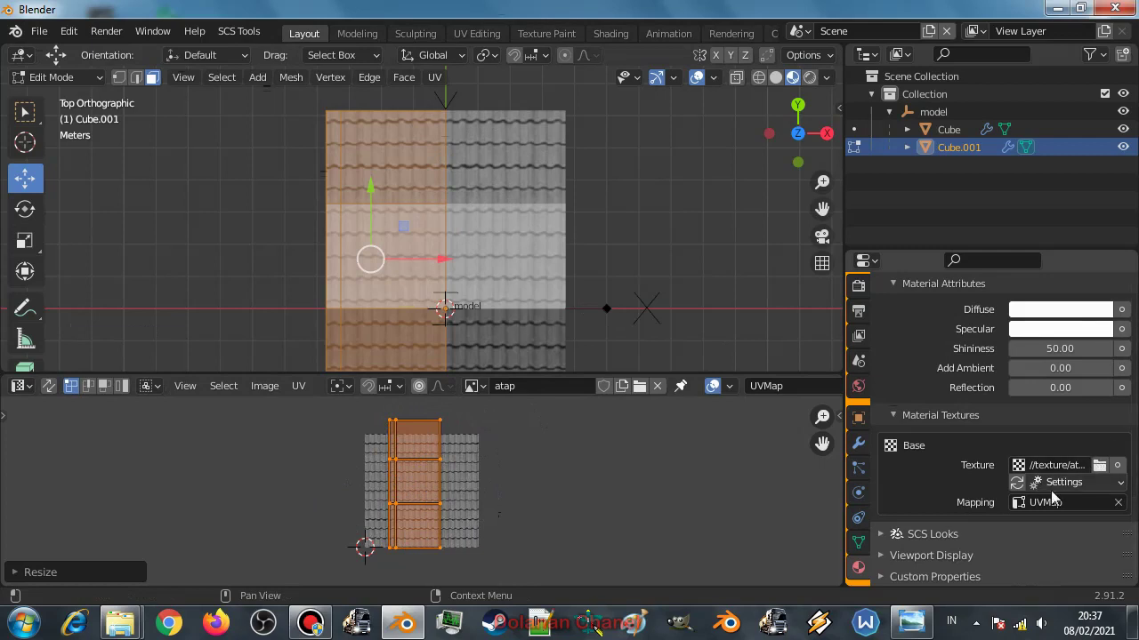
pyautogui.click(1058, 489)
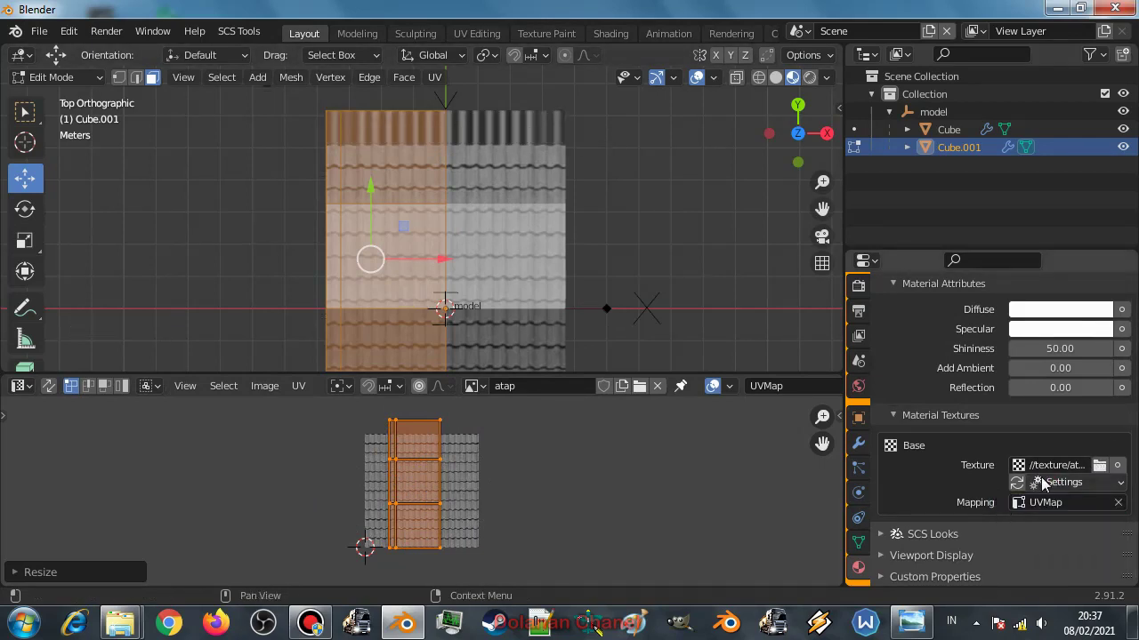
pyautogui.click(1043, 490)
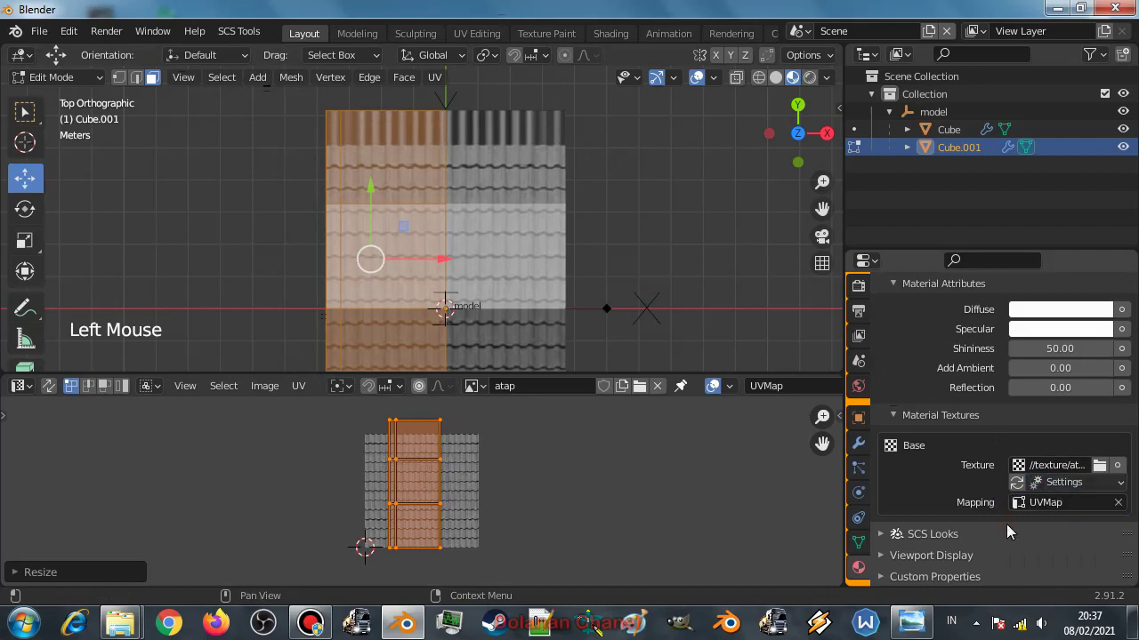
pyautogui.click(1038, 489)
pyautogui.click(1052, 488)
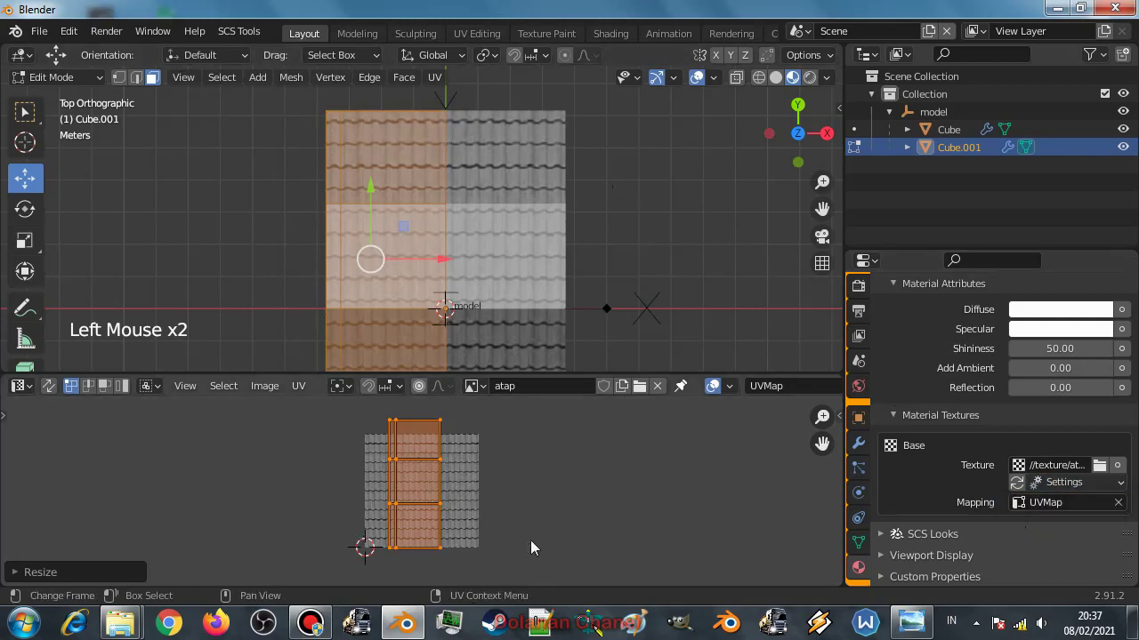
# Scale the roof's UV layout up further so the tiles cover the roof at larger scale.
pyautogui.press('s')
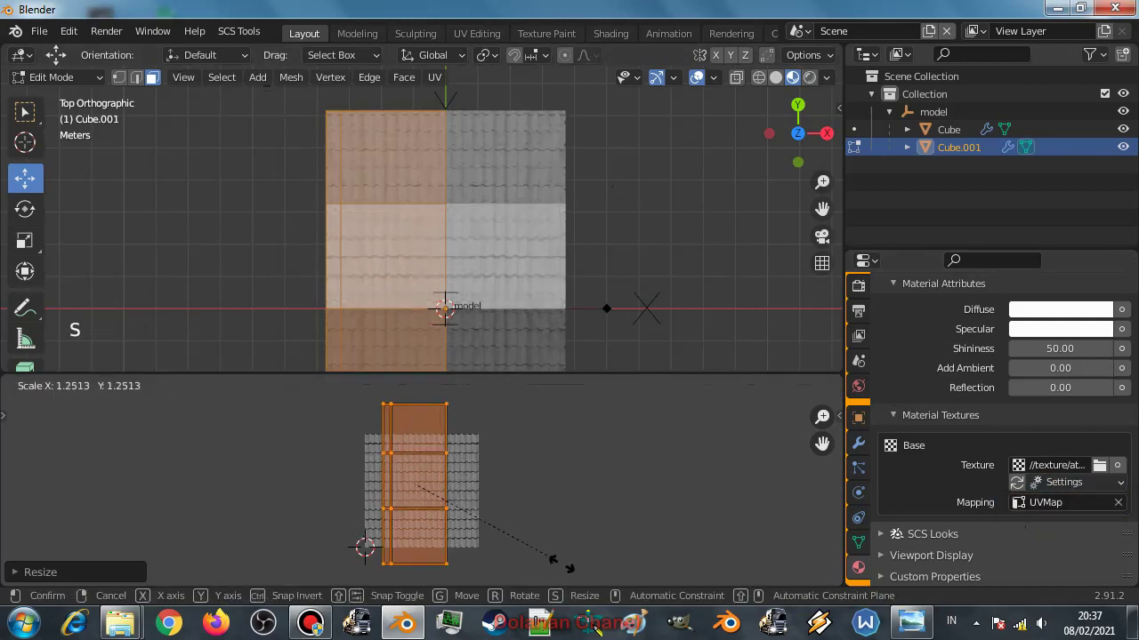
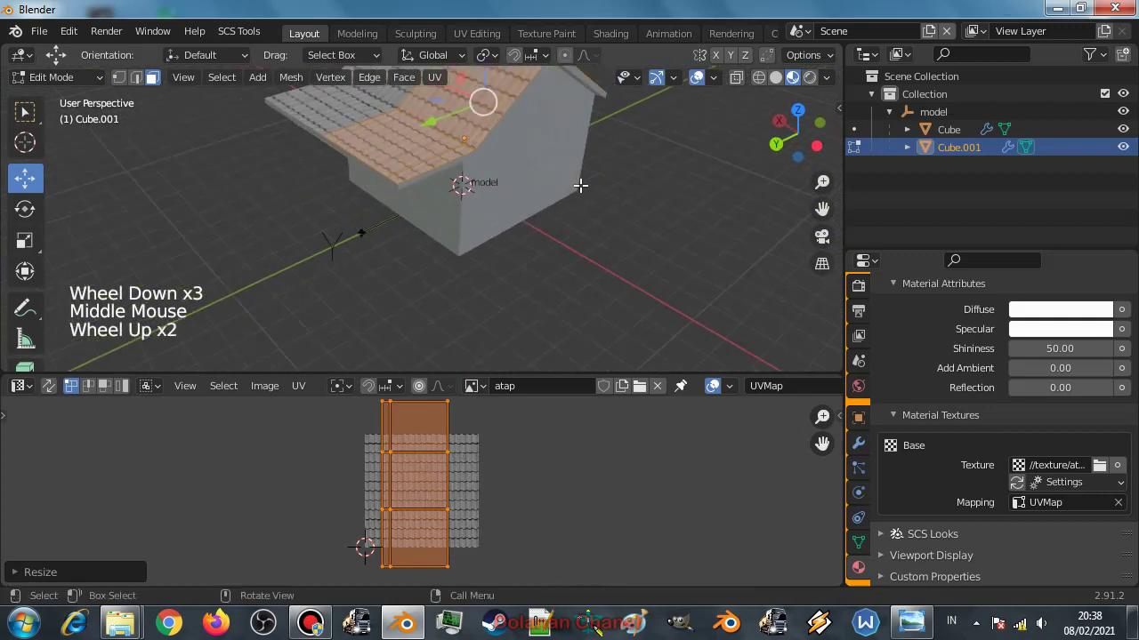
# Set the roof material's Specular colour to black (Value 0).
pyautogui.scroll(3)
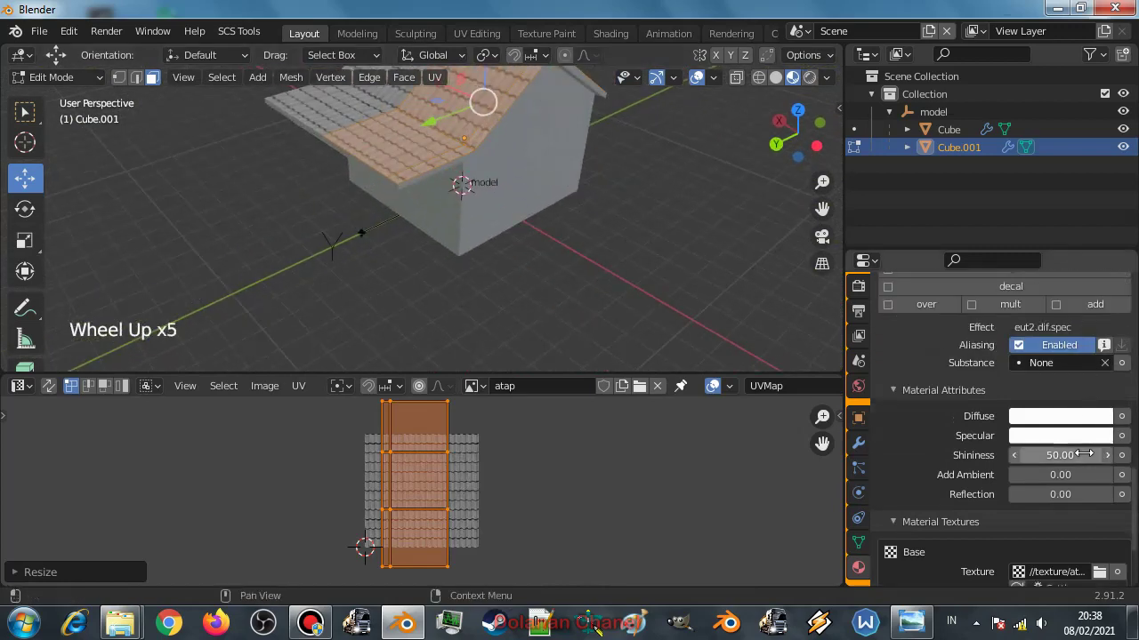
pyautogui.click(1099, 445)
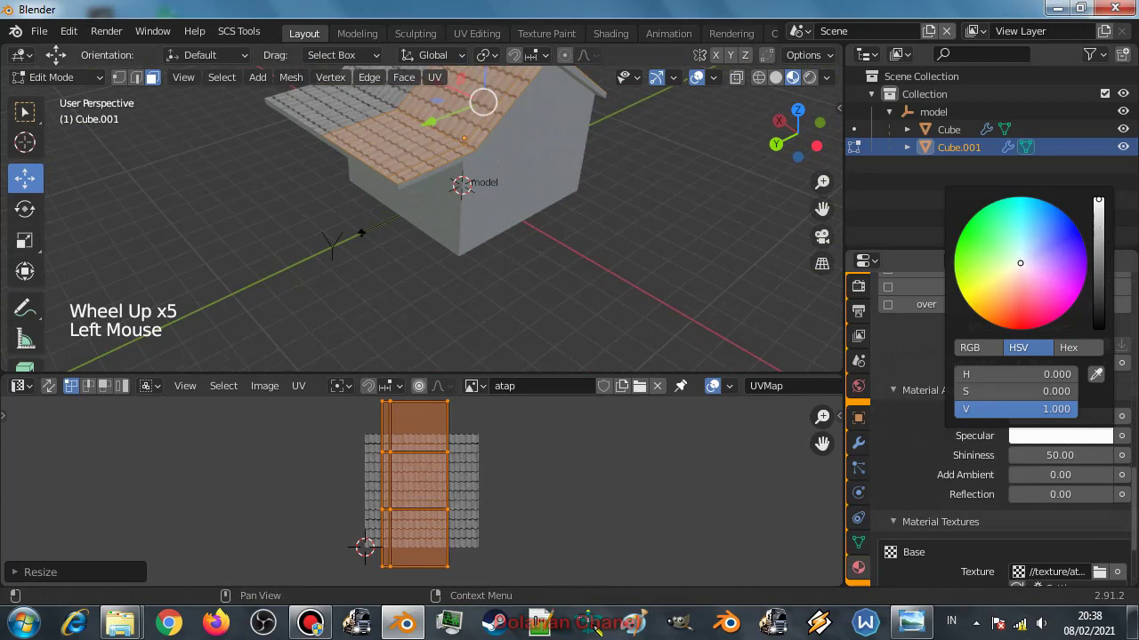
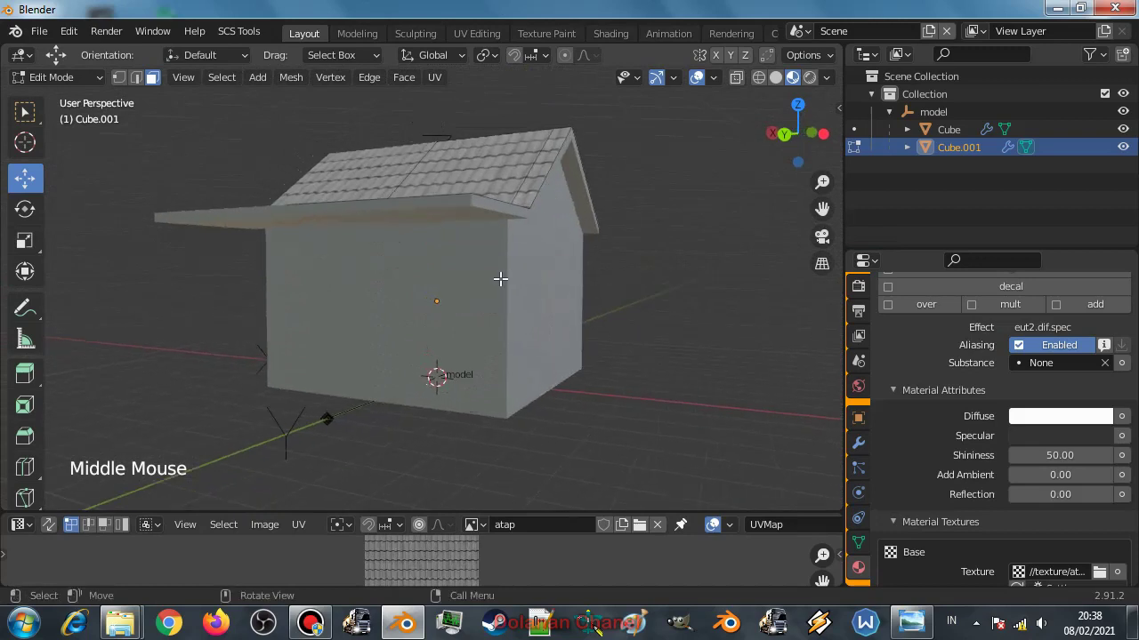
# Leave Edit Mode and select the house walls object Cube, showing its modifier stack.
pyautogui.press('Tab')
pyautogui.click(495, 292)
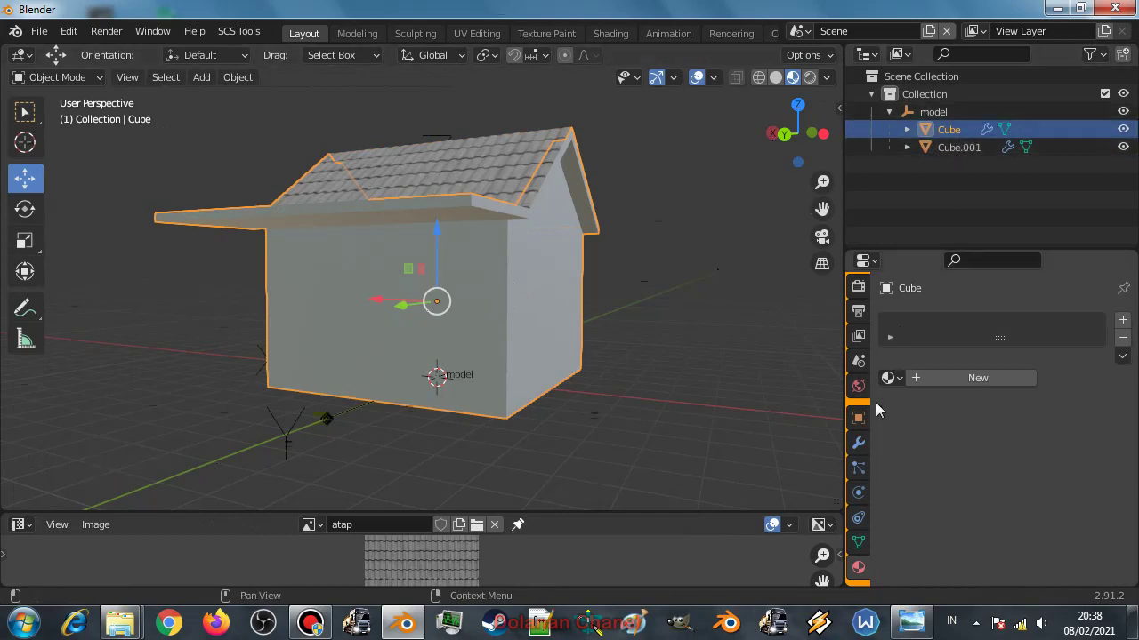
pyautogui.click(863, 453)
pyautogui.click(943, 326)
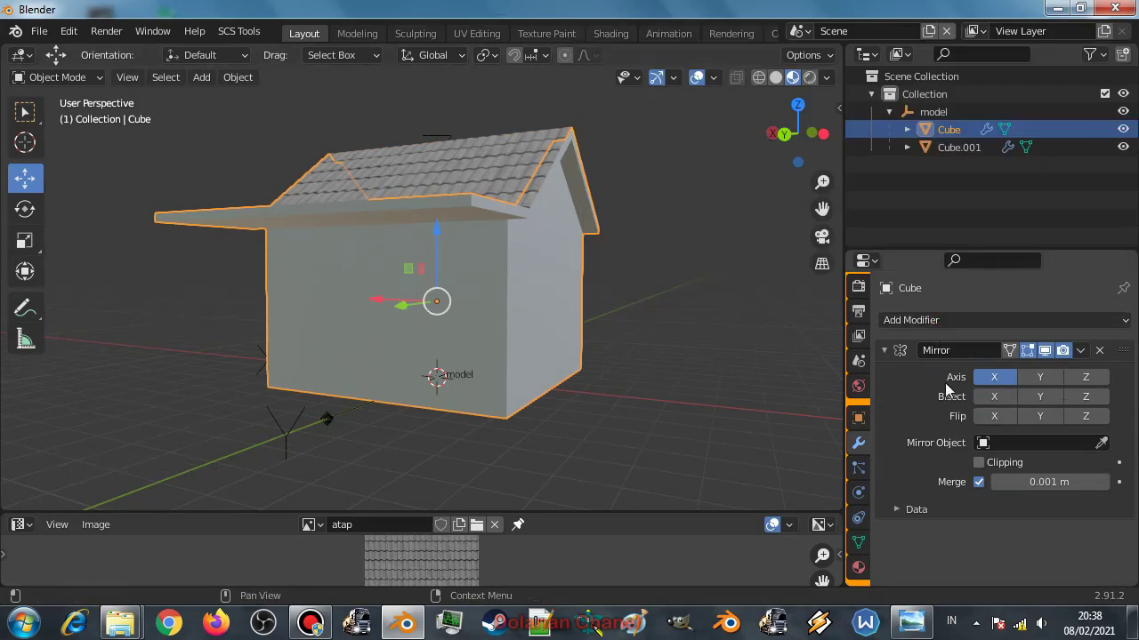
pyautogui.scroll(3)
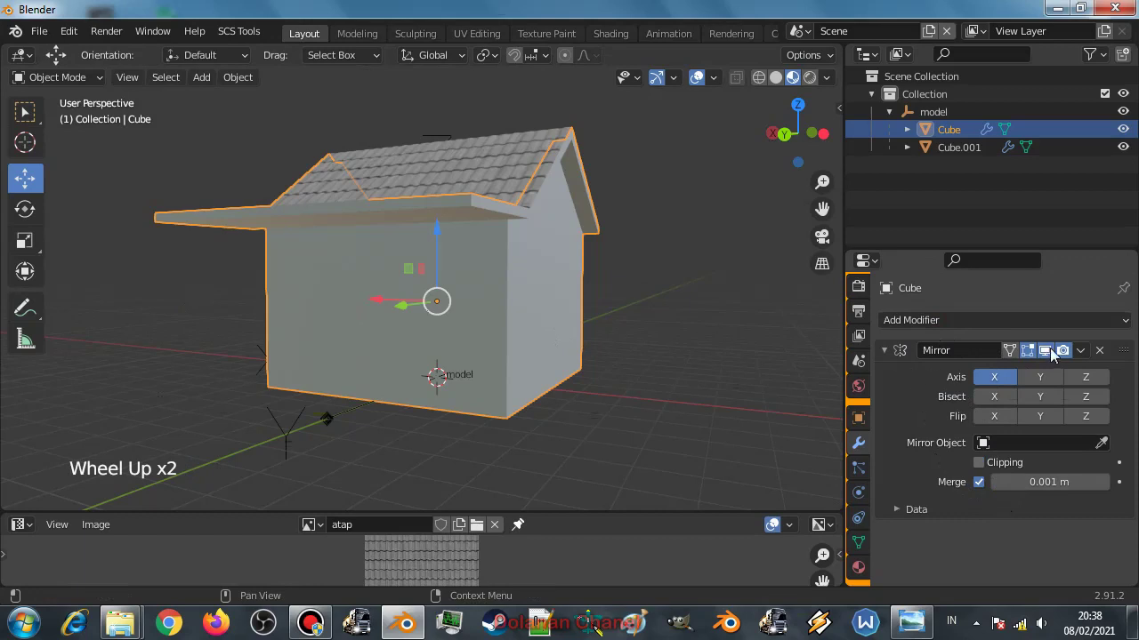
# Apply the walls' Mirror modifier so the mirrored half becomes real geometry.
pyautogui.click(1086, 359)
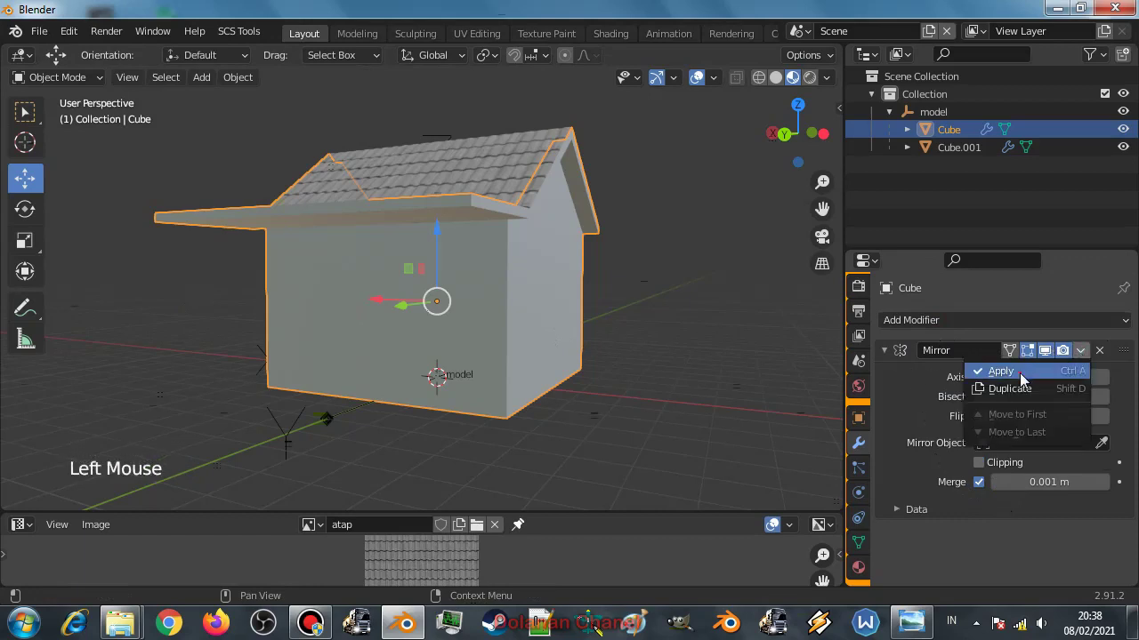
pyautogui.middleClick(437, 342)
pyautogui.middleClick(453, 367)
pyautogui.scroll(3)
pyautogui.scroll(-3)
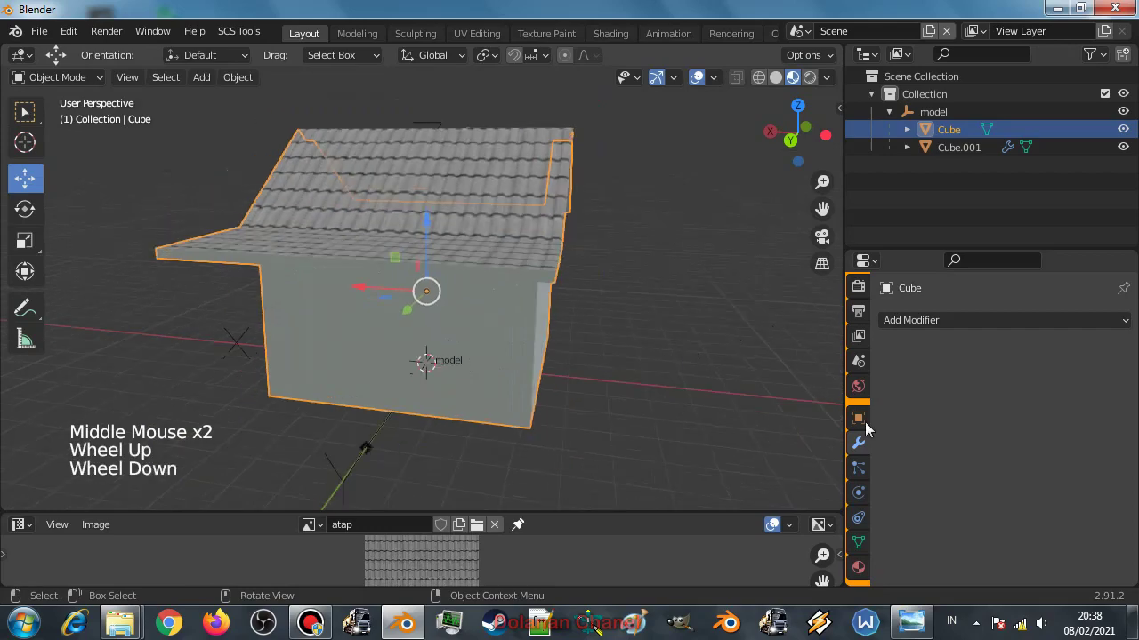
pyautogui.scroll(-3)
# Create a new SCS material for the walls using the dif.spec shader preset.
pyautogui.click(865, 541)
pyautogui.click(977, 384)
pyautogui.scroll(-3)
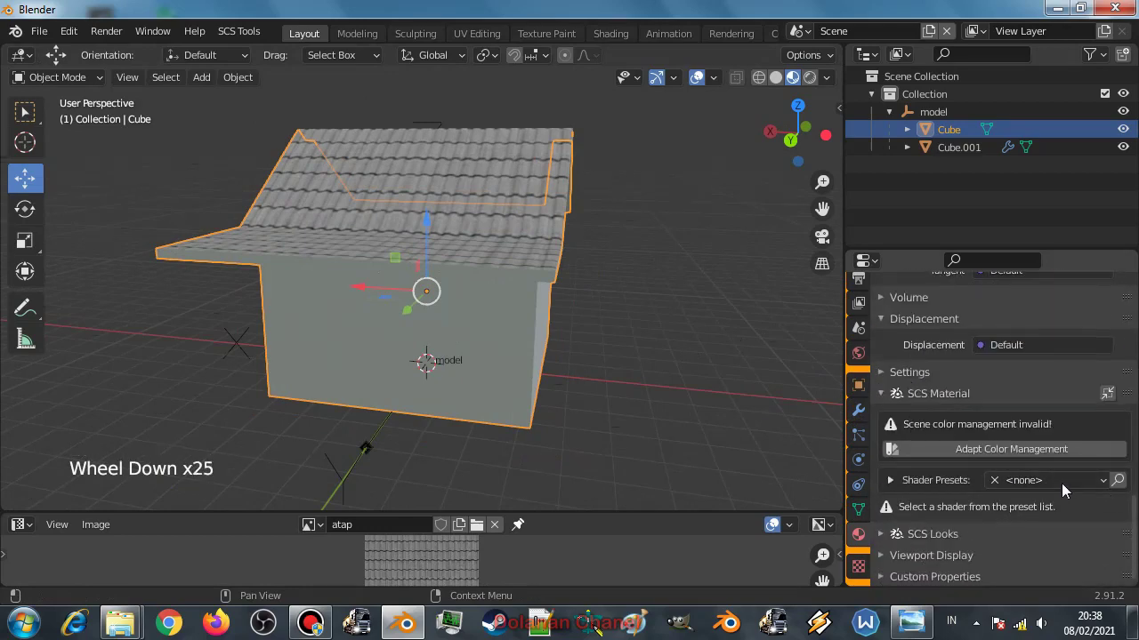
pyautogui.click(1035, 488)
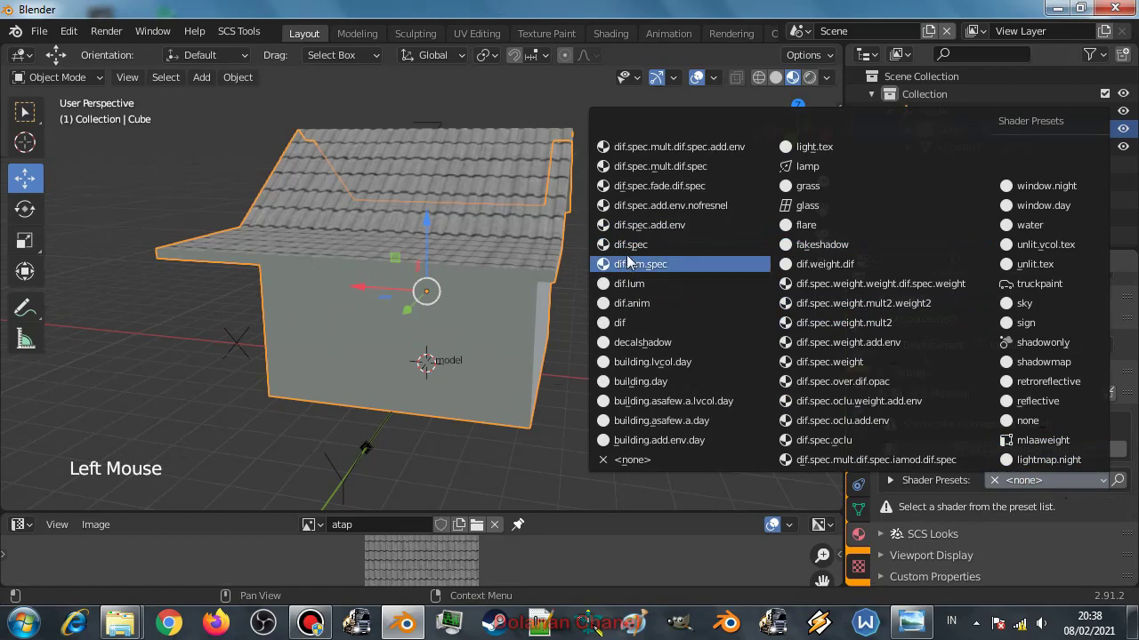
pyautogui.scroll(3)
pyautogui.click(1015, 429)
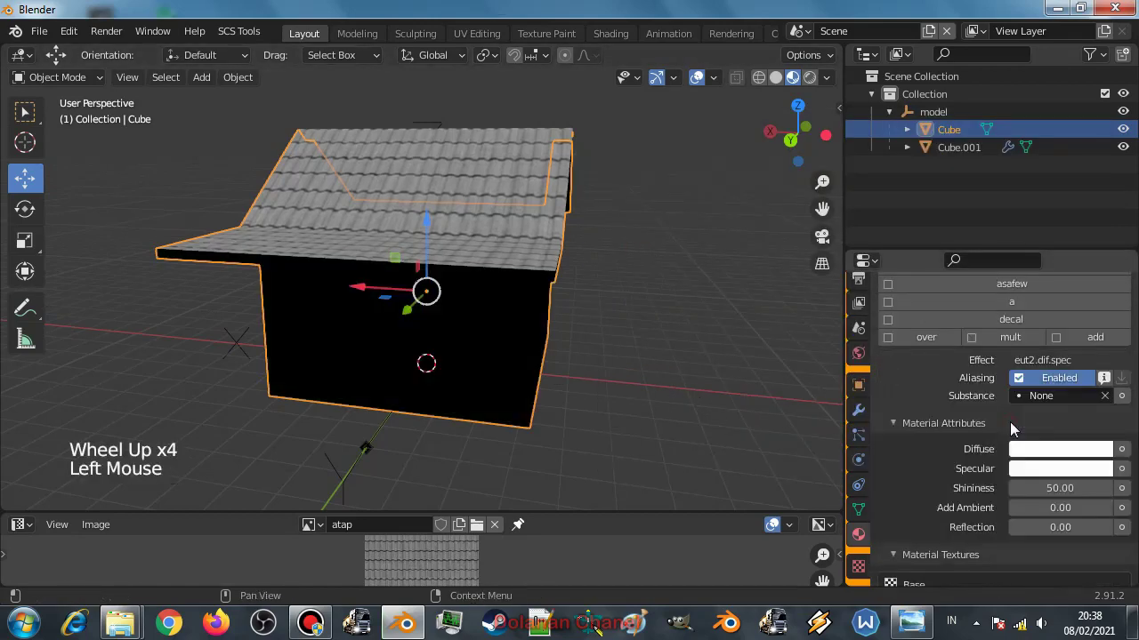
# Load the base texture image and map it through UVMap so the walls show it.
pyautogui.scroll(-3)
pyautogui.click(1108, 470)
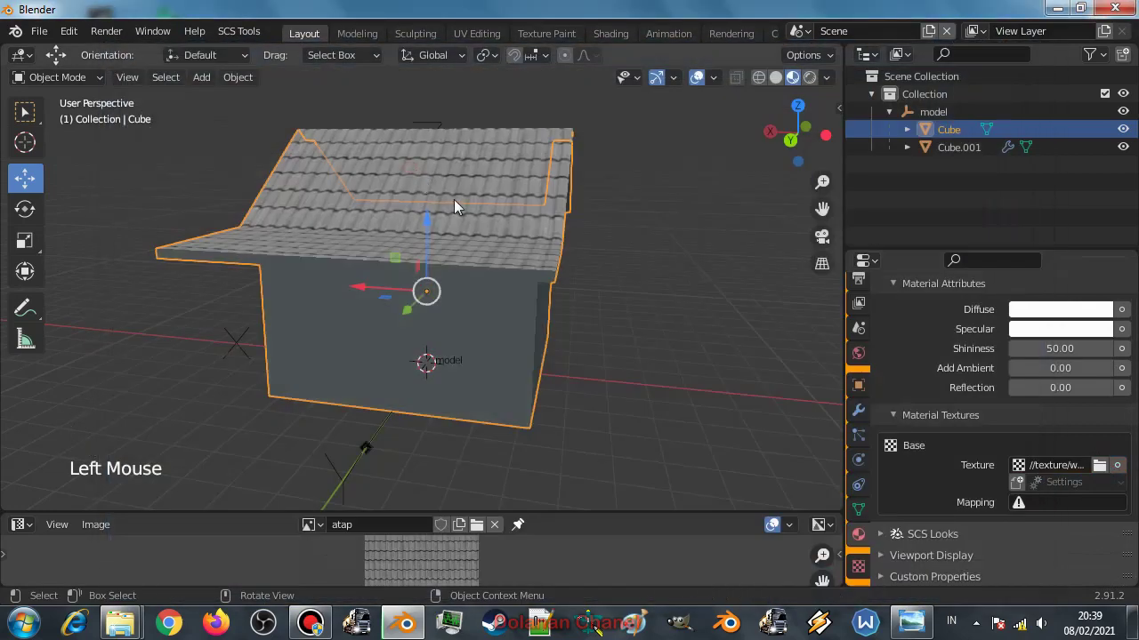
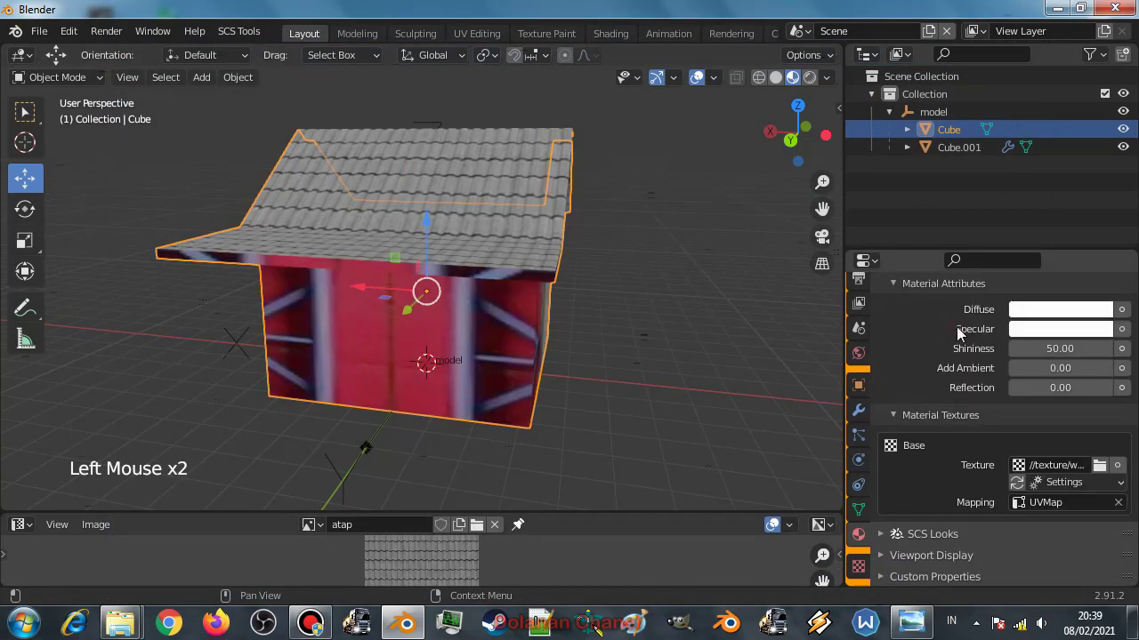
pyautogui.scroll(-3)
pyautogui.middleClick(496, 364)
pyautogui.scroll(3)
pyautogui.middleClick(466, 357)
pyautogui.middleClick(454, 334)
# Enter Edit Mode, show the warung shop photo in the UV editor and select the wall's UV island.
pyautogui.press('Tab')
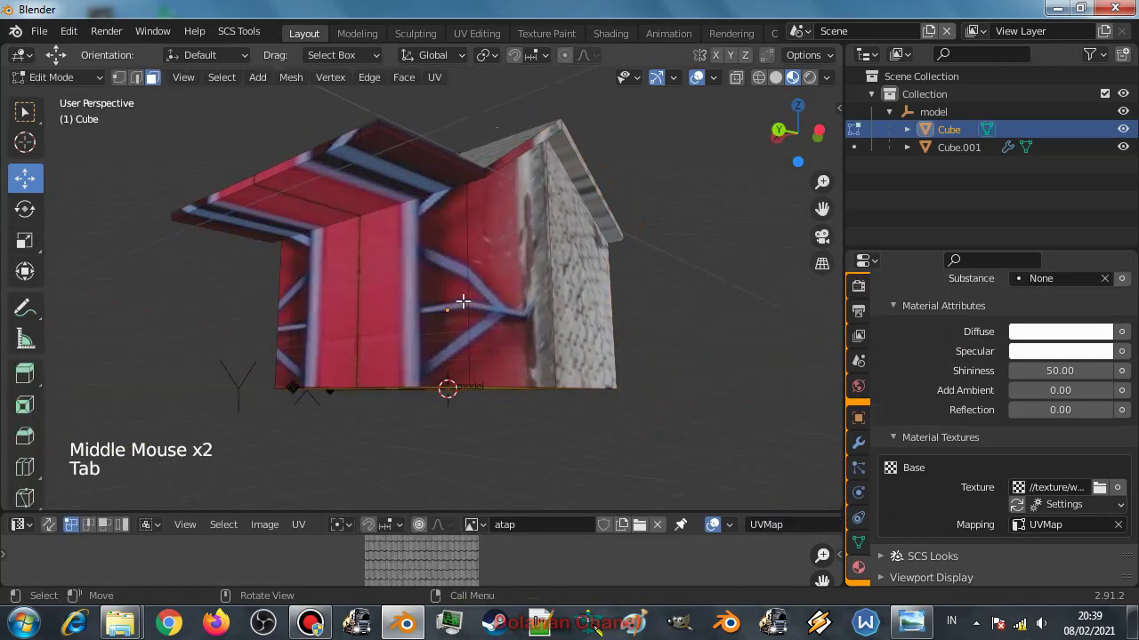
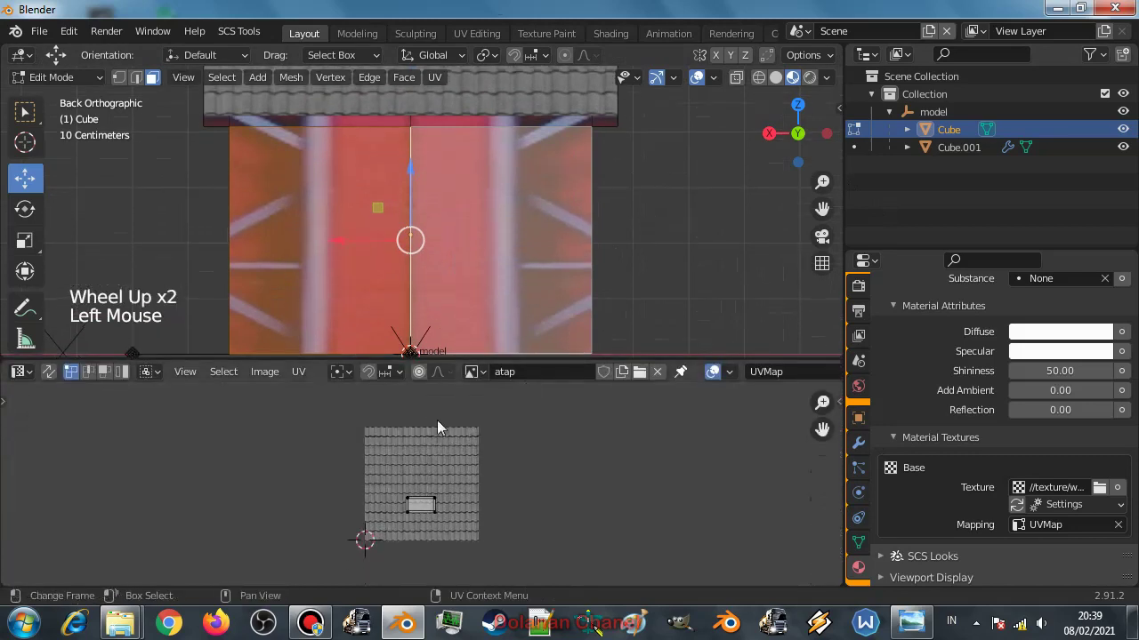
pyautogui.click(471, 375)
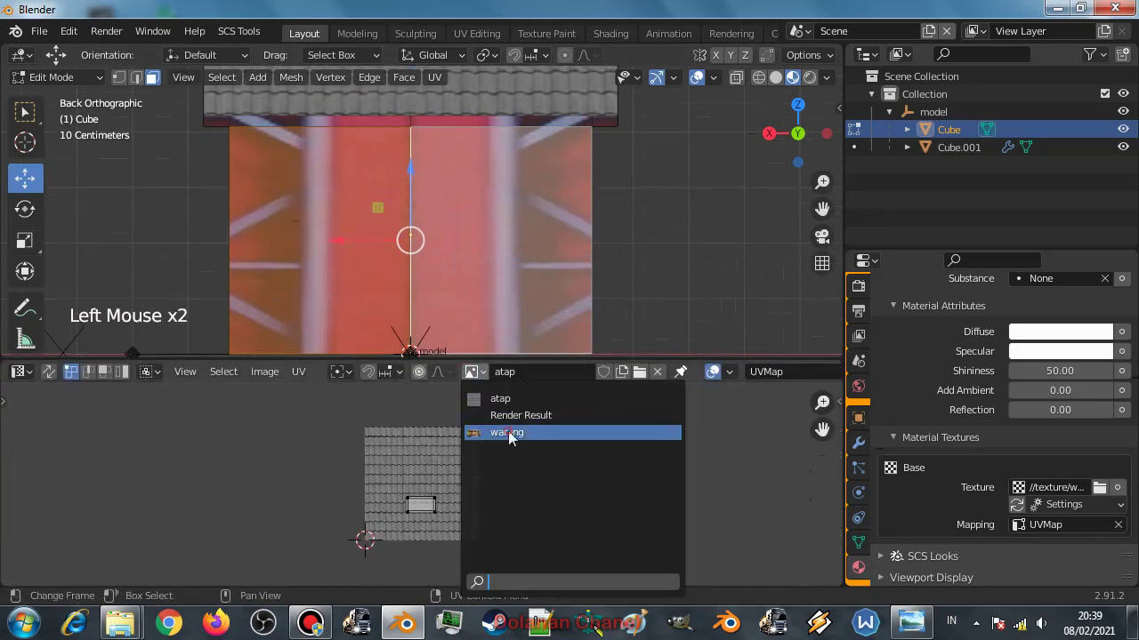
pyautogui.scroll(-3)
pyautogui.press('u')
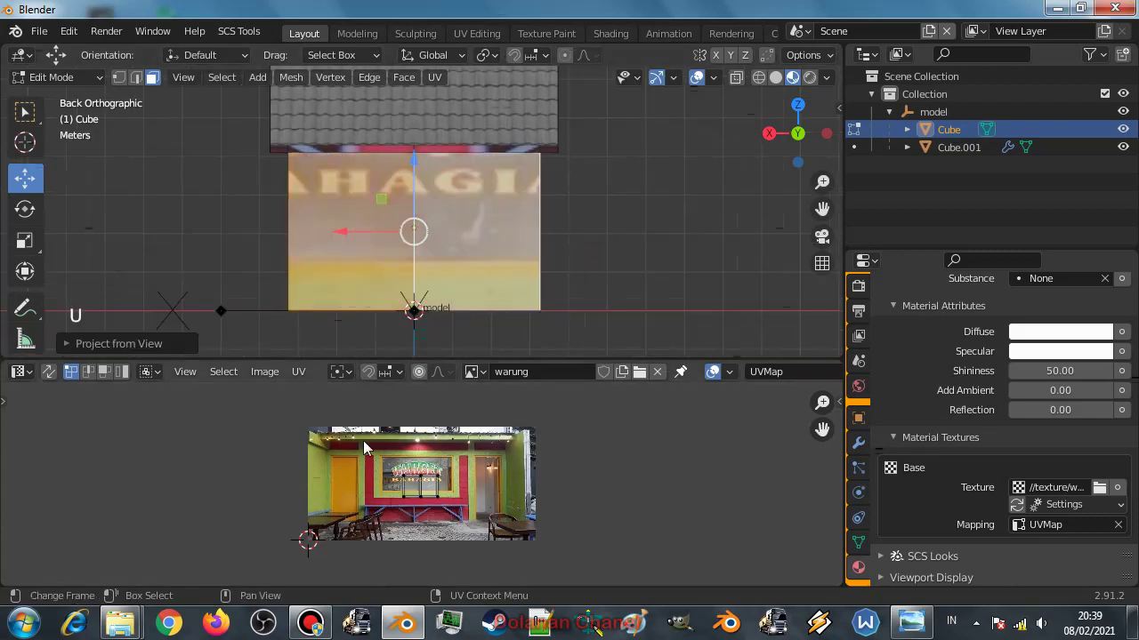
pyautogui.click(350, 459)
# Scale and stretch the wall's UV island so the shopfront signboard fills that wall.
pyautogui.press('s')
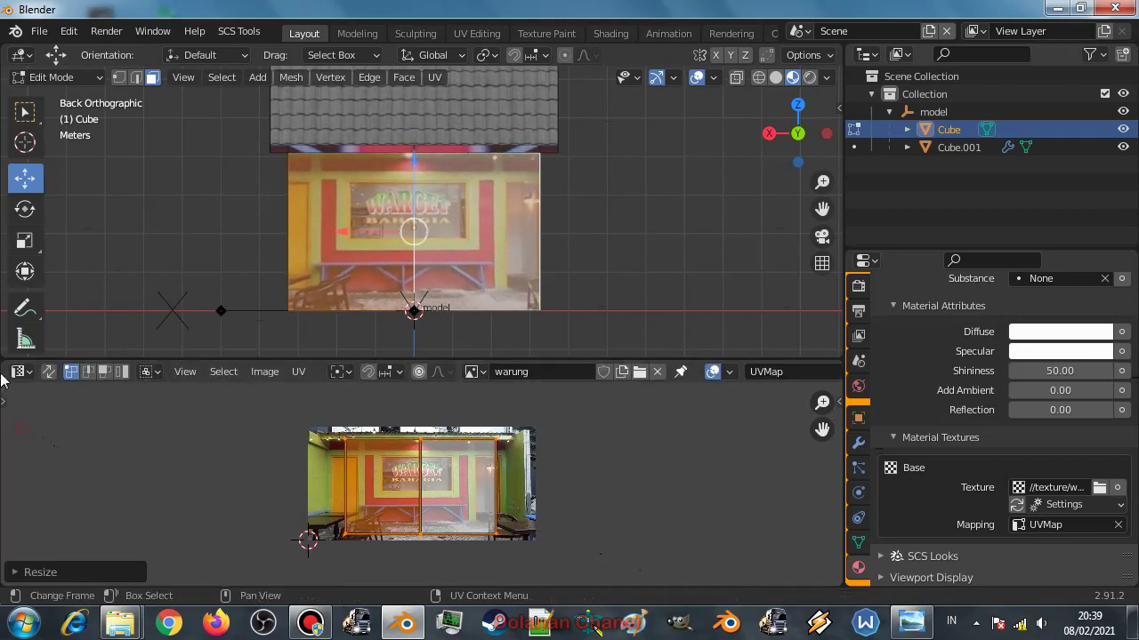
pyautogui.press('s')
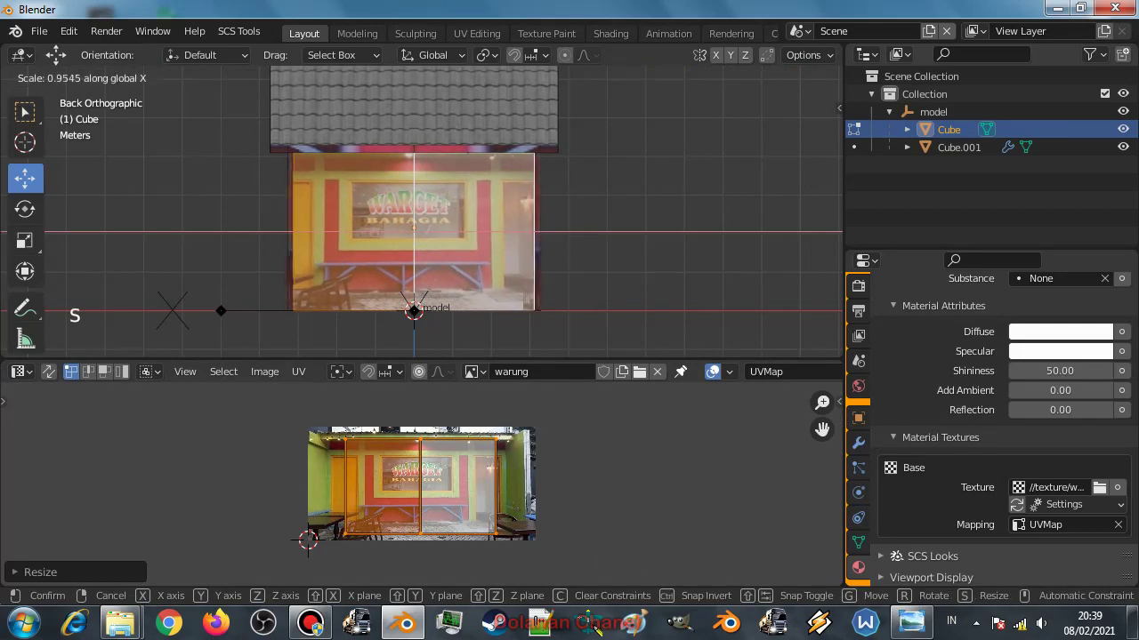
pyautogui.press('s')
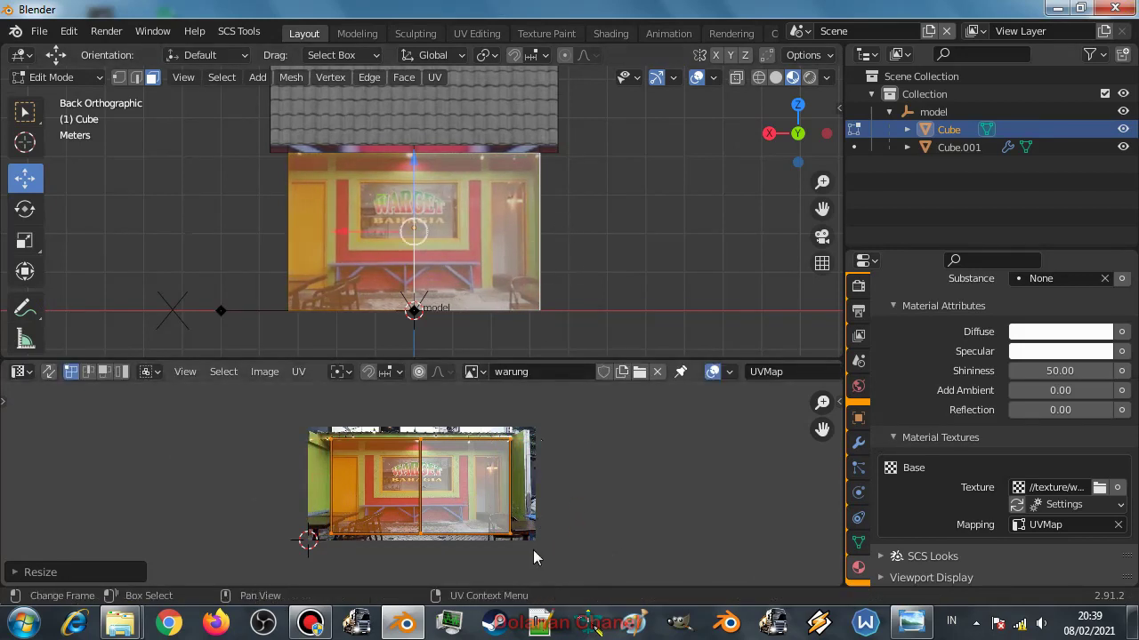
pyautogui.press('s')
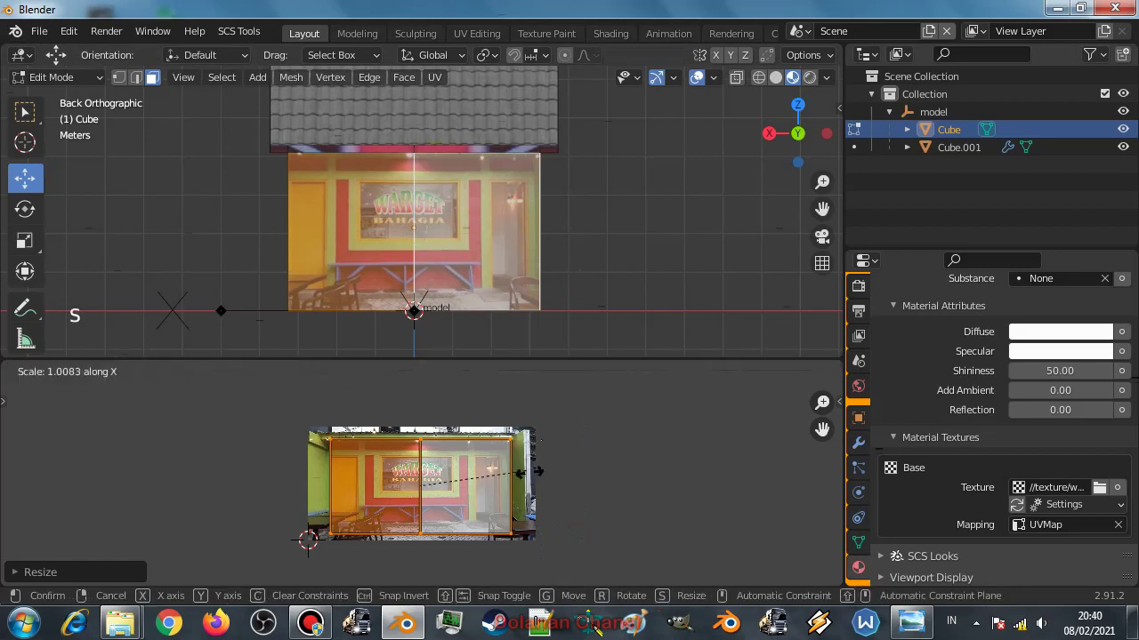
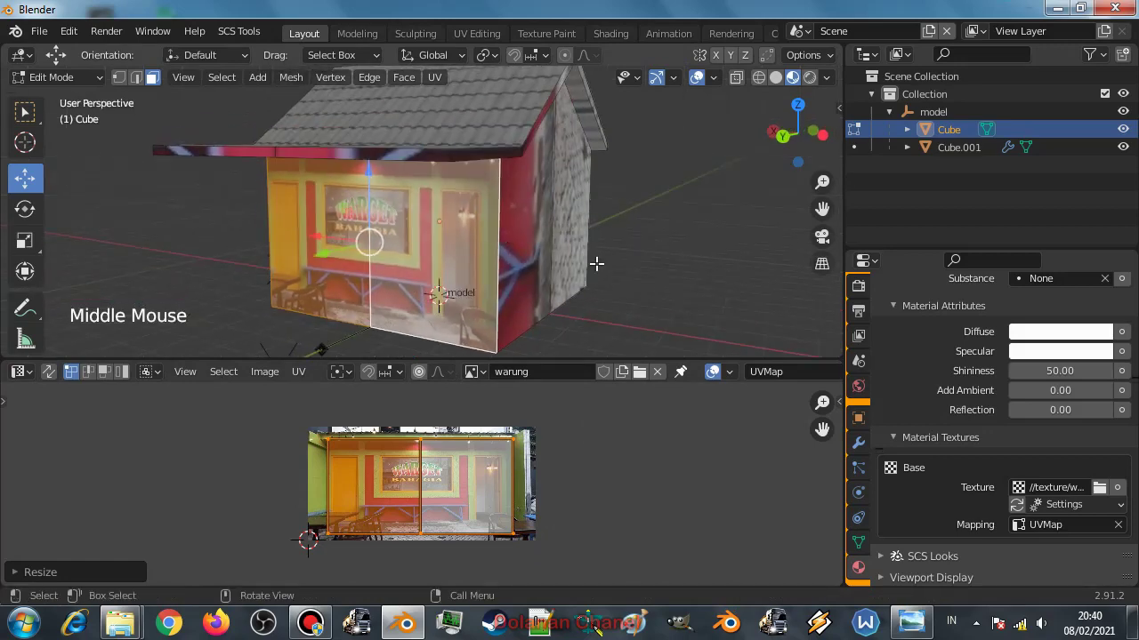
pyautogui.press('Tab')
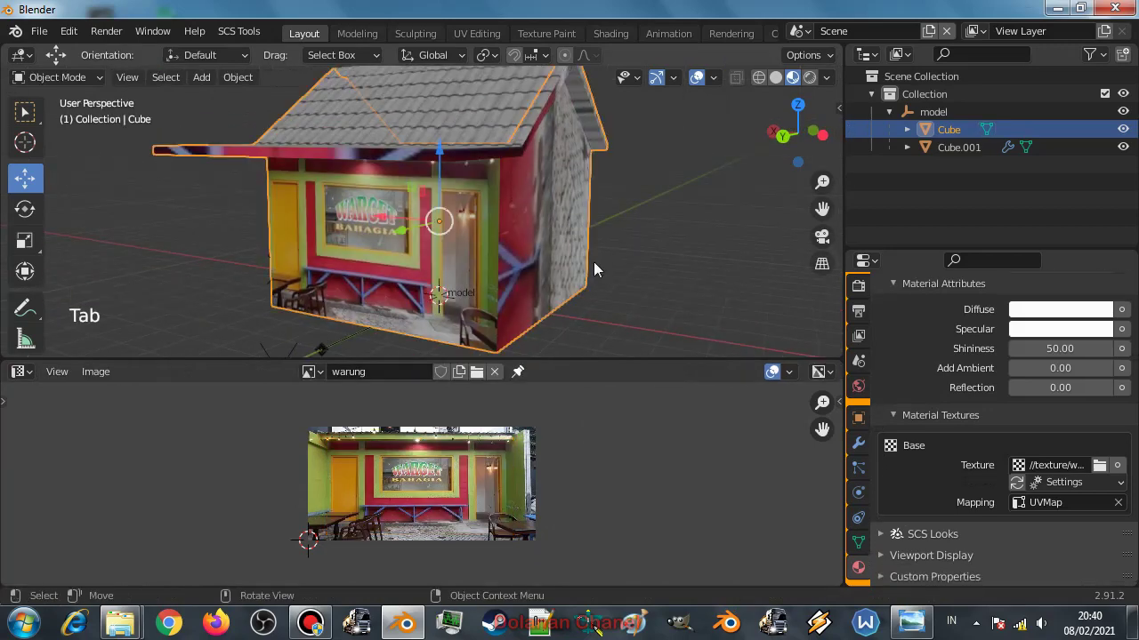
pyautogui.middleClick(565, 214)
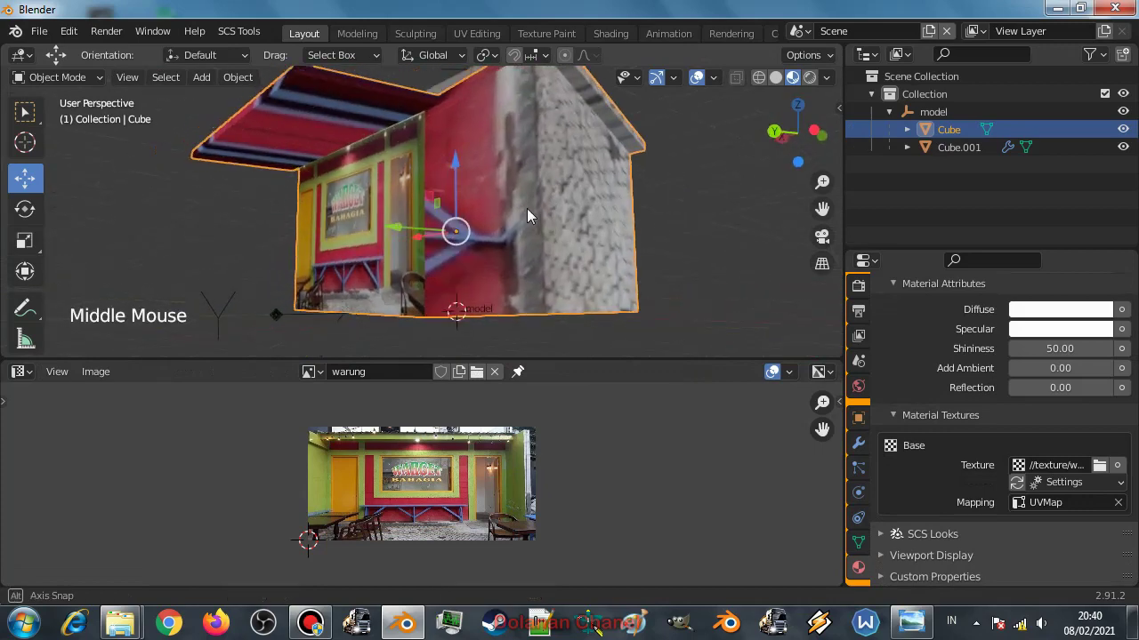
pyautogui.middleClick(555, 276)
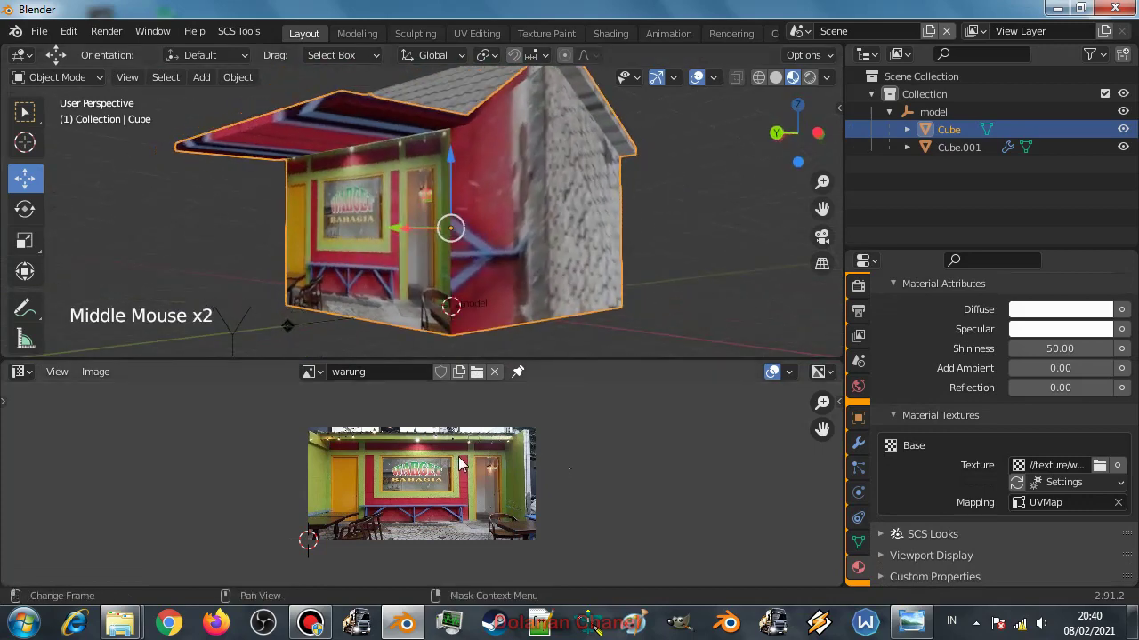
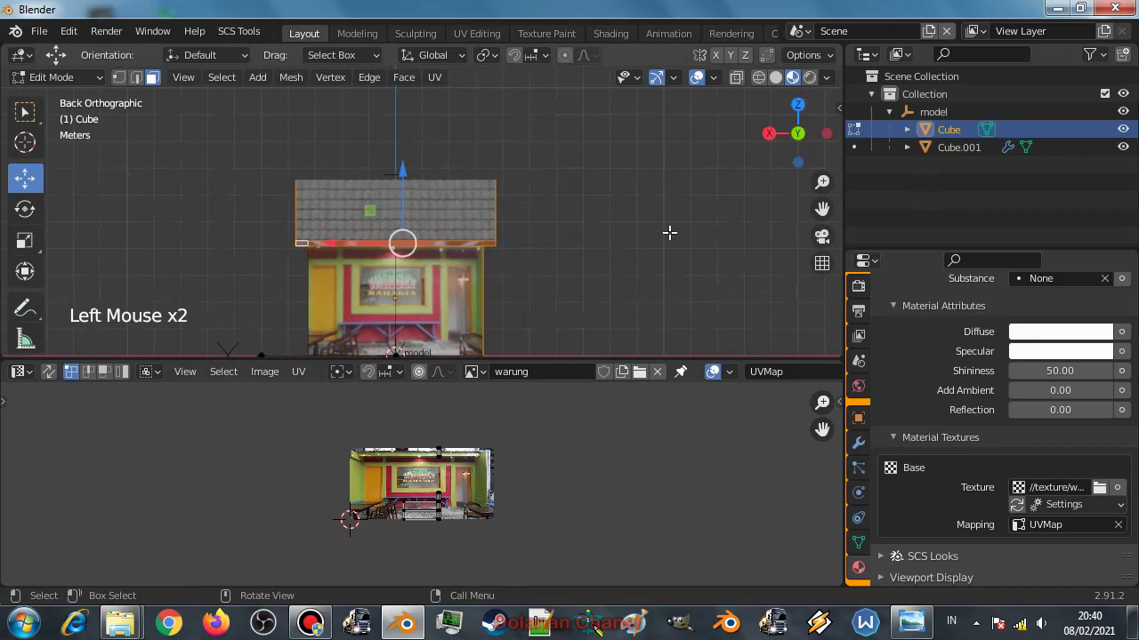
# Select the remaining walls' UVs, shrink them and place them over the green wall area.
pyautogui.scroll(-3)
pyautogui.scroll(3)
pyautogui.press('u')
pyautogui.click(351, 442)
pyautogui.scroll(3)
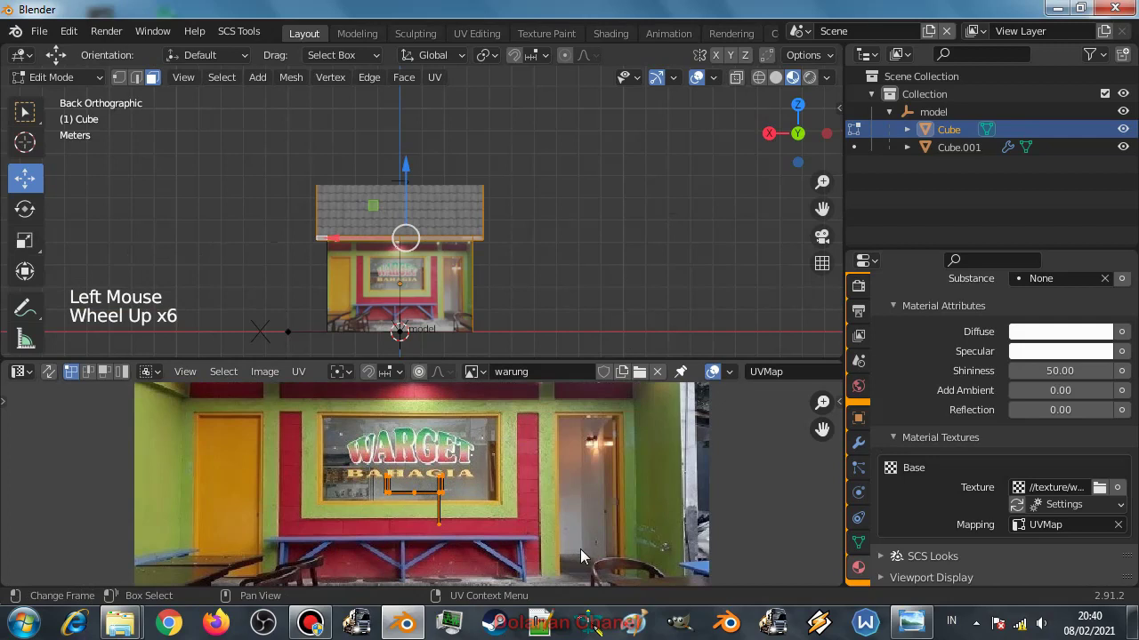
pyautogui.press('s')
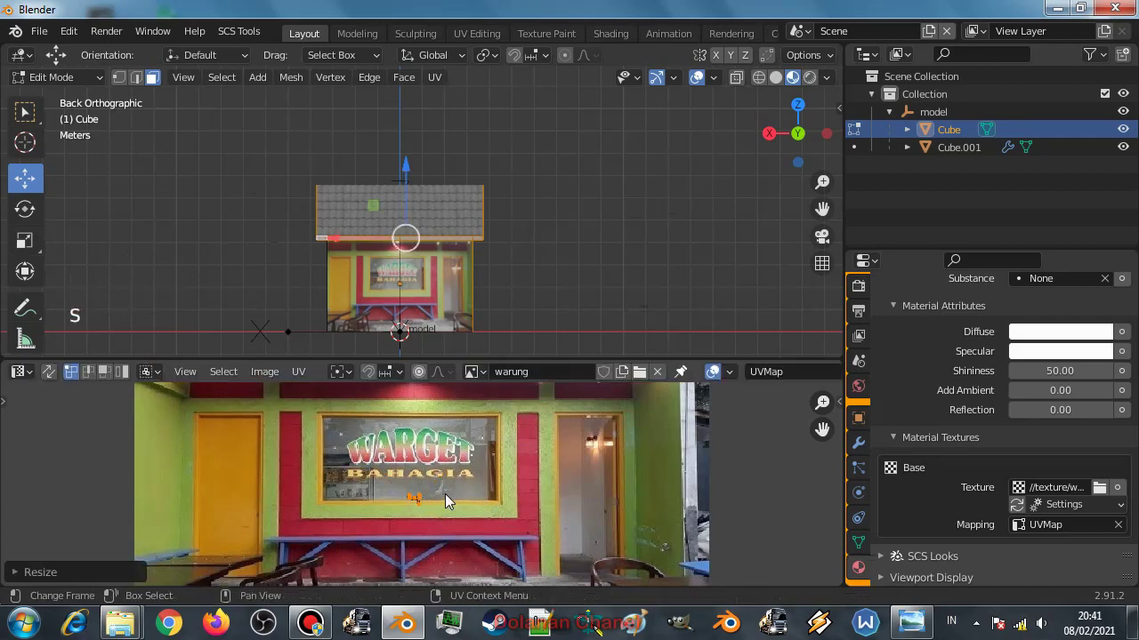
pyautogui.press('g')
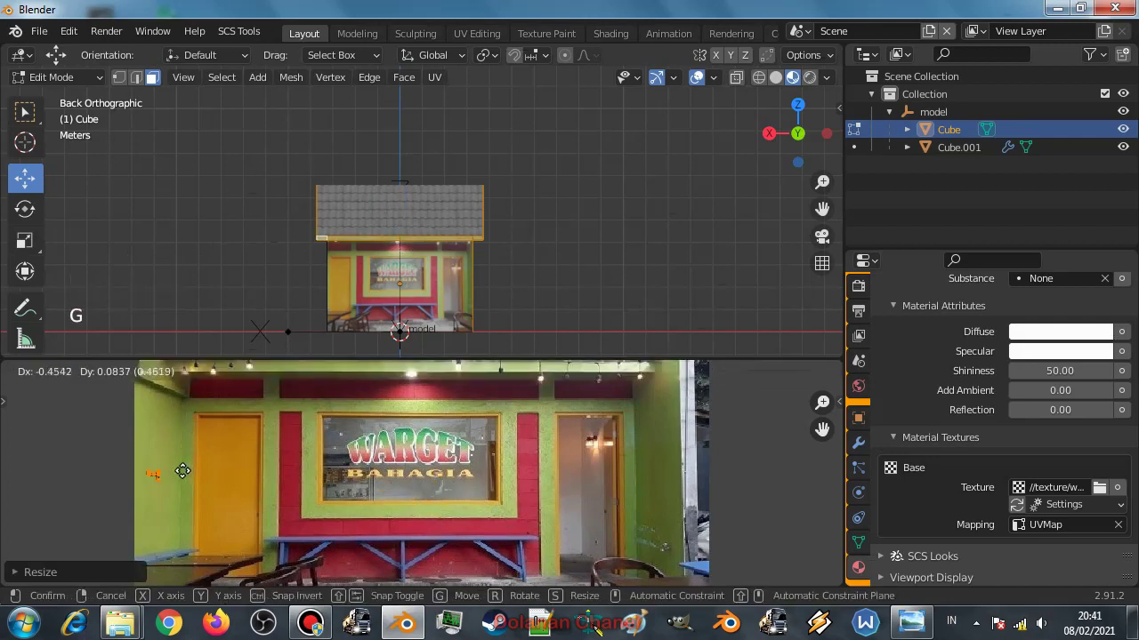
# Return to Object Mode and inspect the fully textured house with its green side wall.
pyautogui.press('Tab')
pyautogui.middleClick(555, 243)
pyautogui.click(633, 273)
pyautogui.middleClick(608, 274)
pyautogui.scroll(3)
pyautogui.scroll(-3)
pyautogui.middleClick(600, 256)
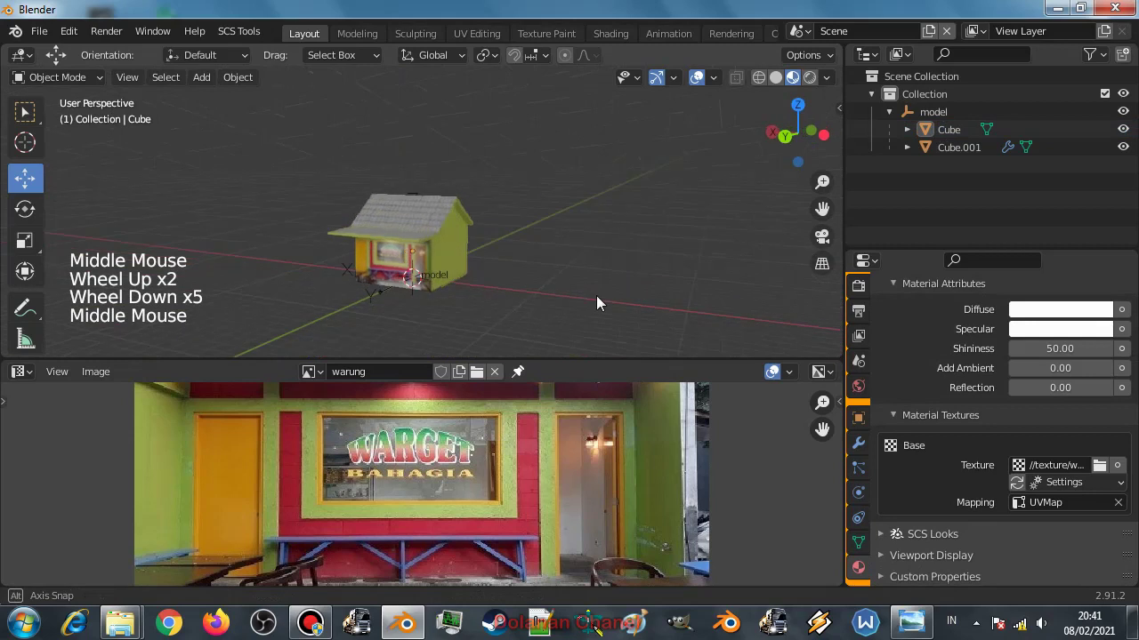
# Orbit around the house to check the textured walls and roof.
pyautogui.scroll(3)
pyautogui.middleClick(577, 265)
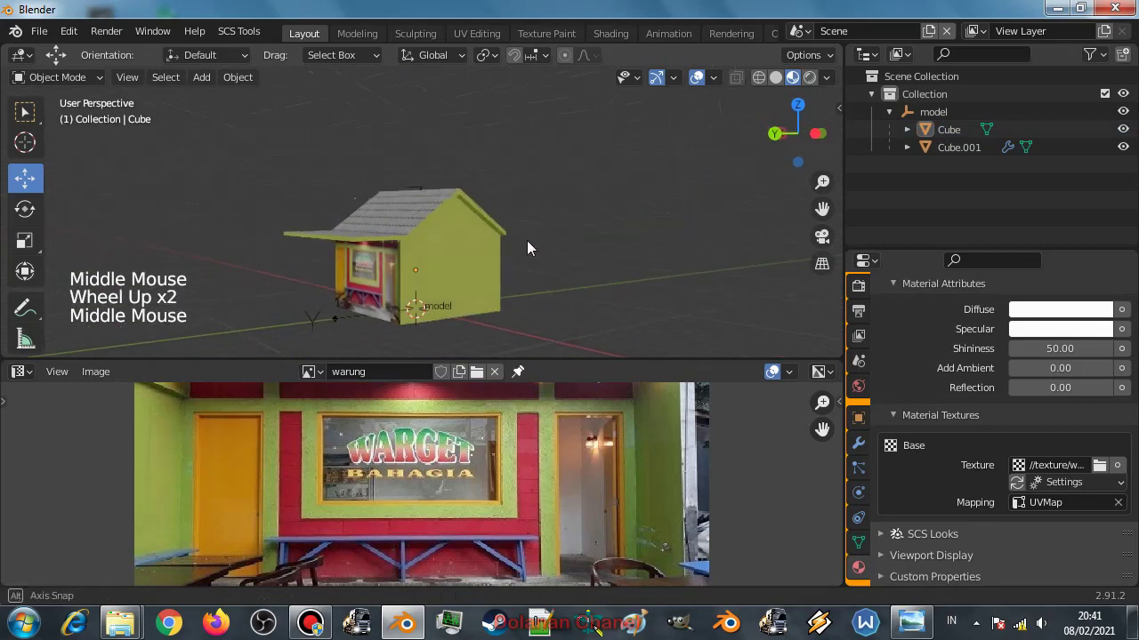
pyautogui.scroll(3)
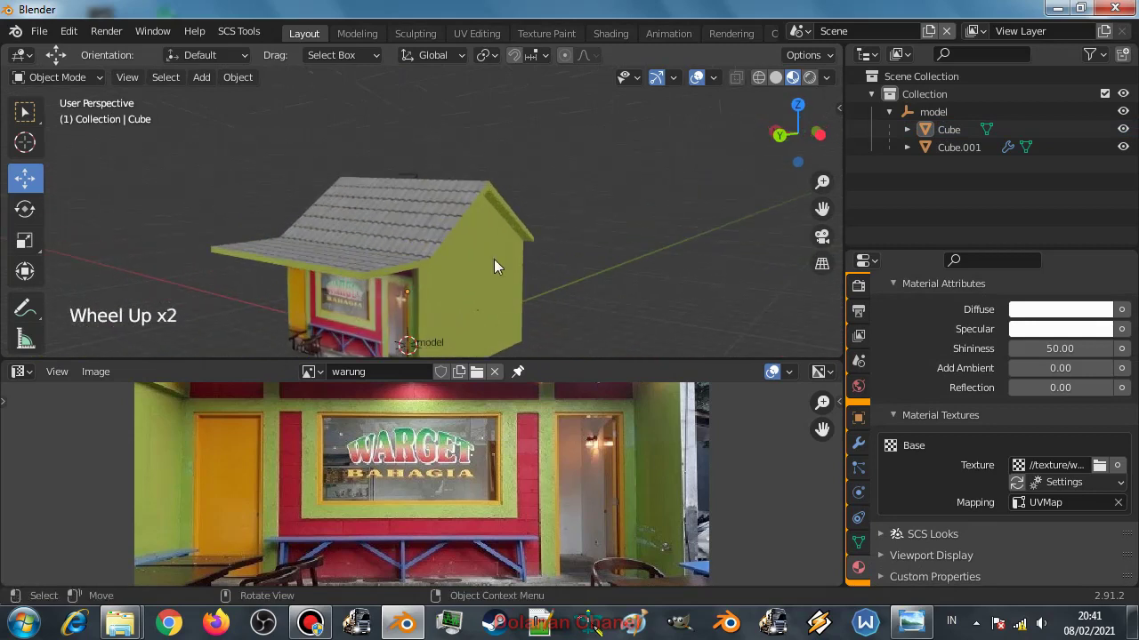
pyautogui.scroll(-3)
pyautogui.middleClick(556, 268)
pyautogui.scroll(3)
pyautogui.click(565, 255)
pyautogui.middleClick(518, 265)
# Select the roof object Cube.001 and open its Mirror modifier's options to apply it.
pyautogui.click(957, 149)
pyautogui.click(867, 451)
pyautogui.click(1085, 354)
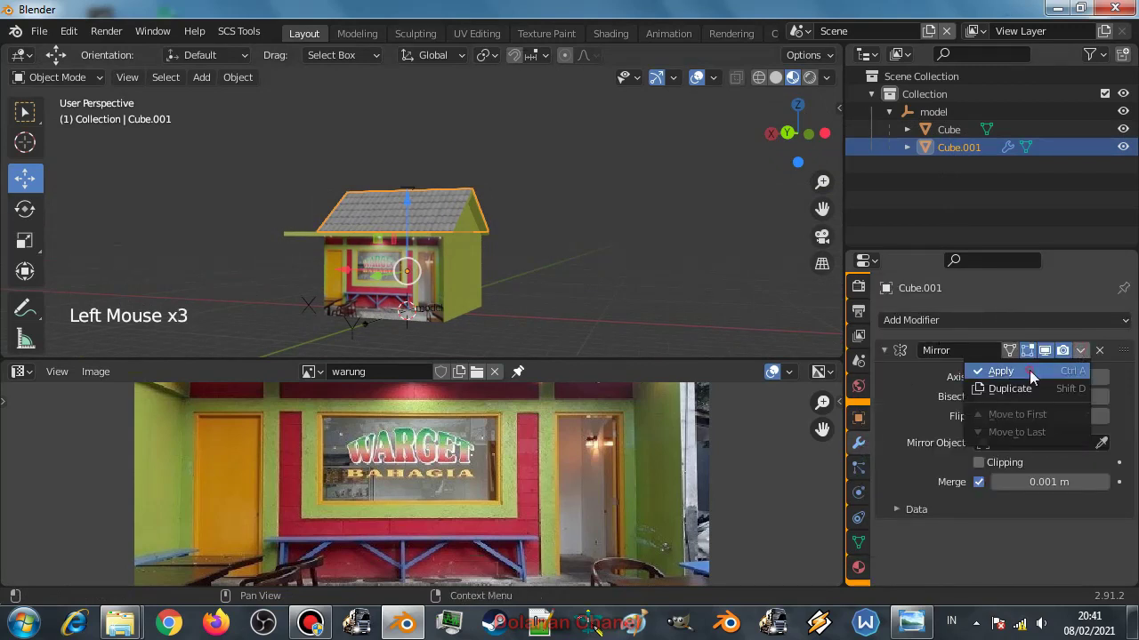
# Scroll the properties while the roof's Mirror modifier is applied and the walls' material opened.
pyautogui.scroll(3)
pyautogui.scroll(-3)
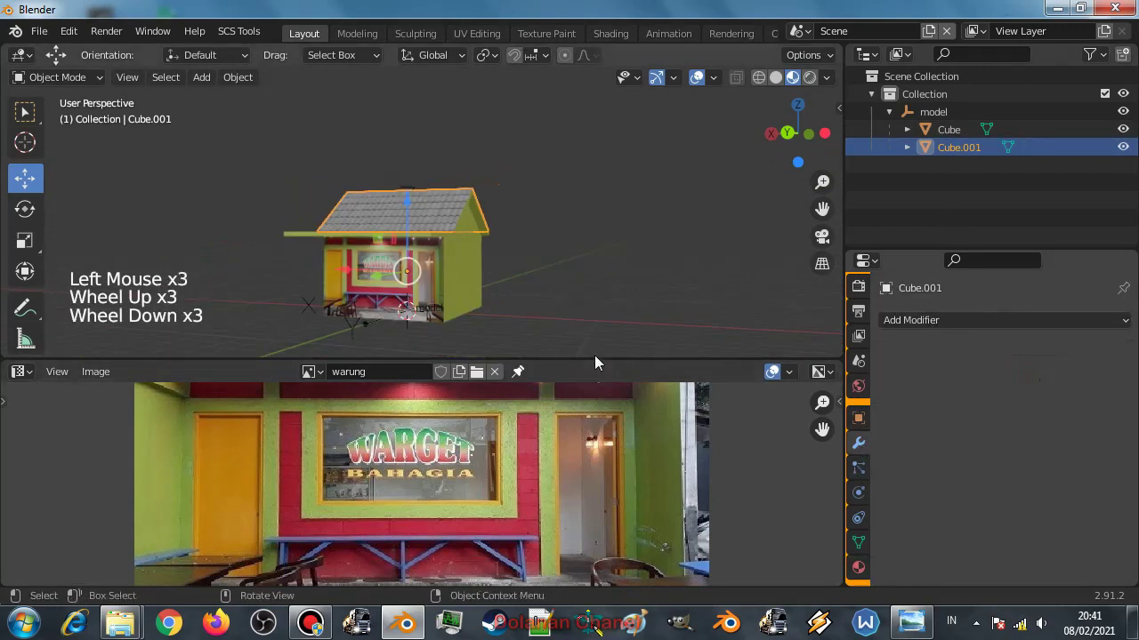
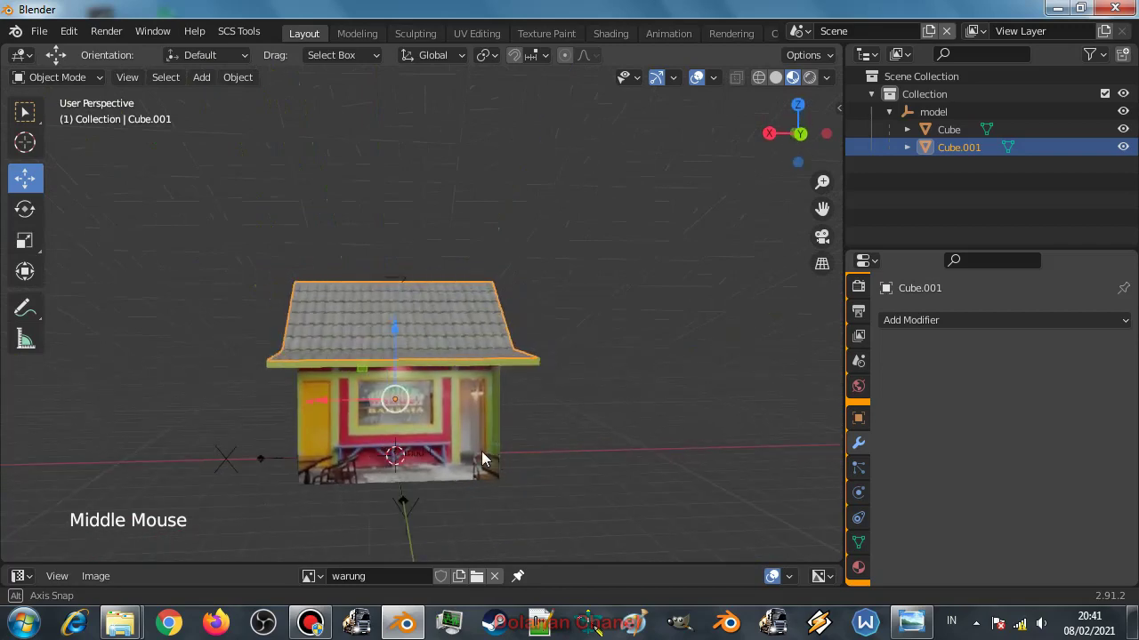
pyautogui.scroll(3)
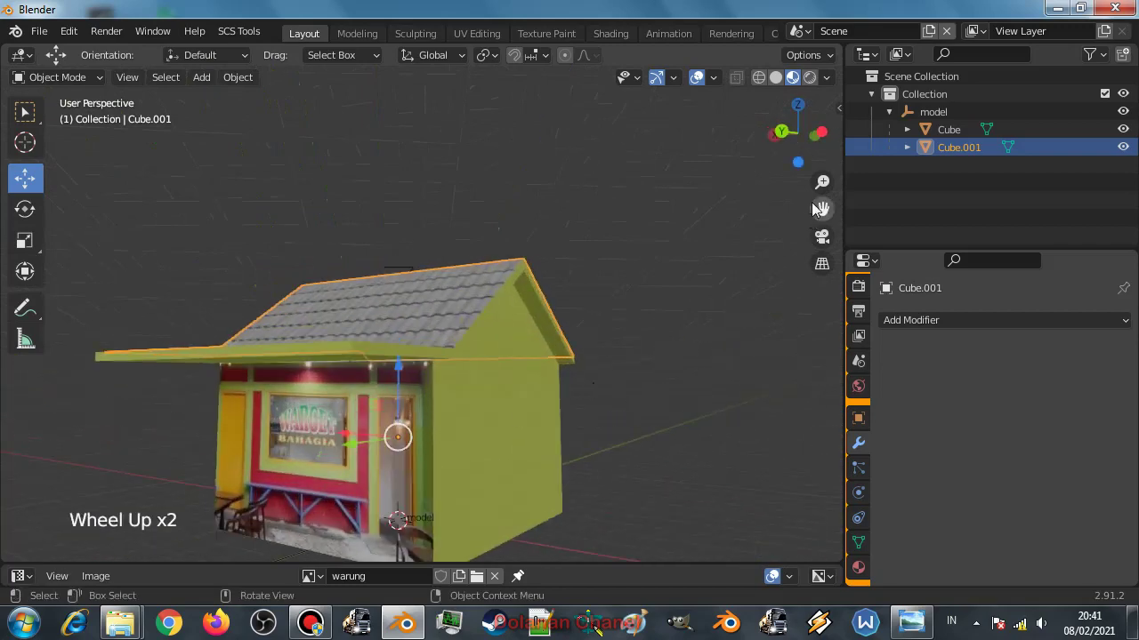
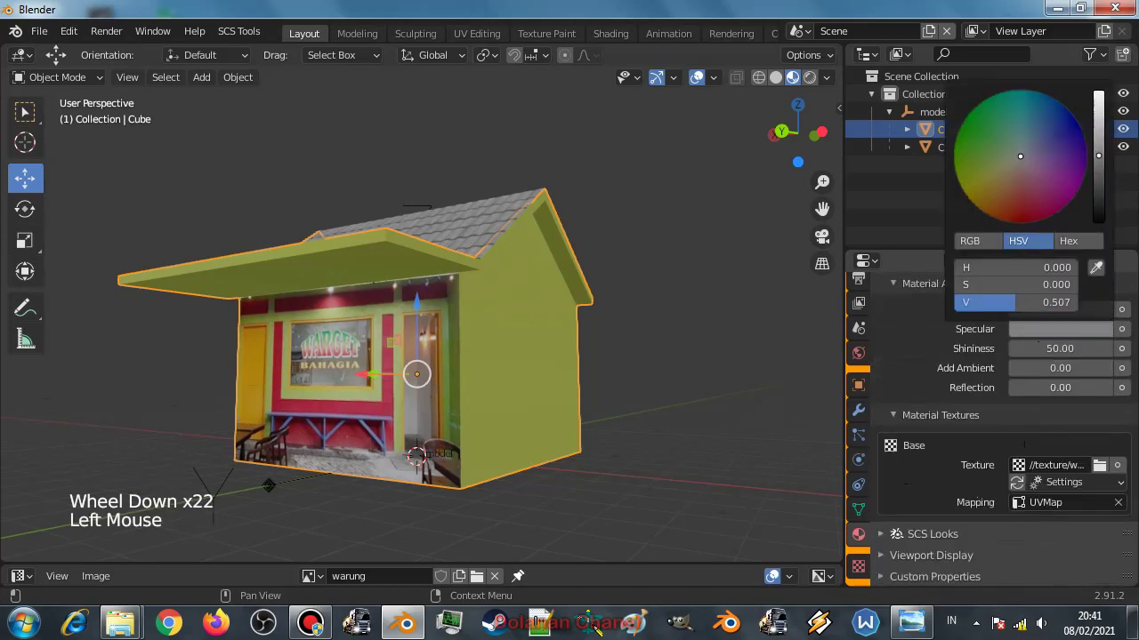
# Cancel the colour picker and select both the walls Cube and roof Cube.001 together.
pyautogui.click(597, 337)
pyautogui.middleClick(612, 352)
pyautogui.scroll(3)
pyautogui.scroll(-3)
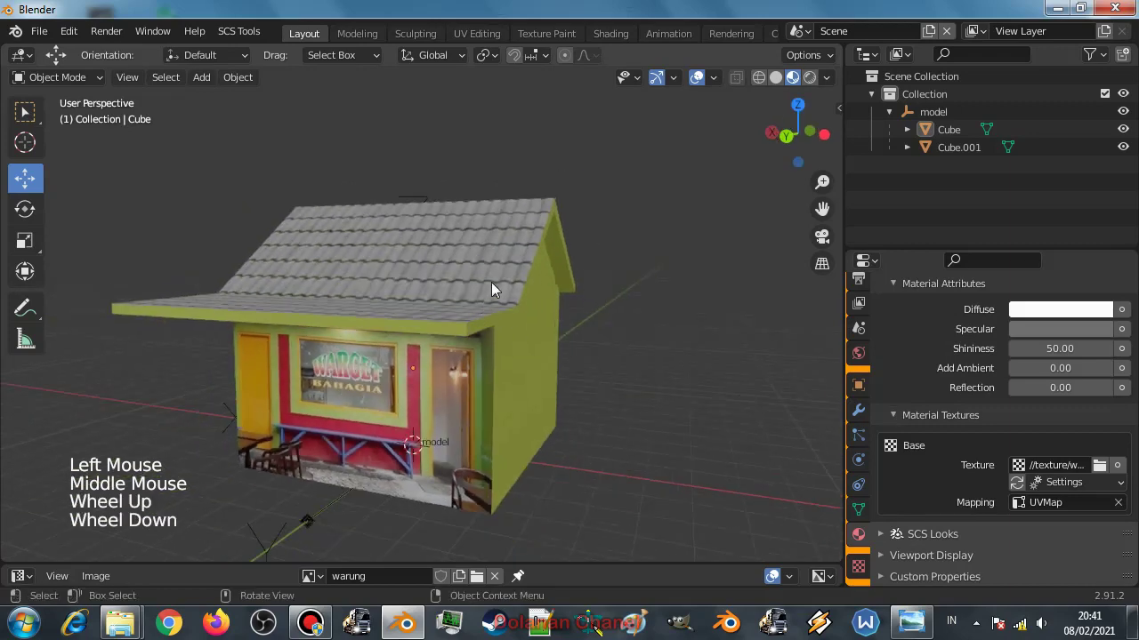
pyautogui.scroll(-3)
pyautogui.middleClick(589, 400)
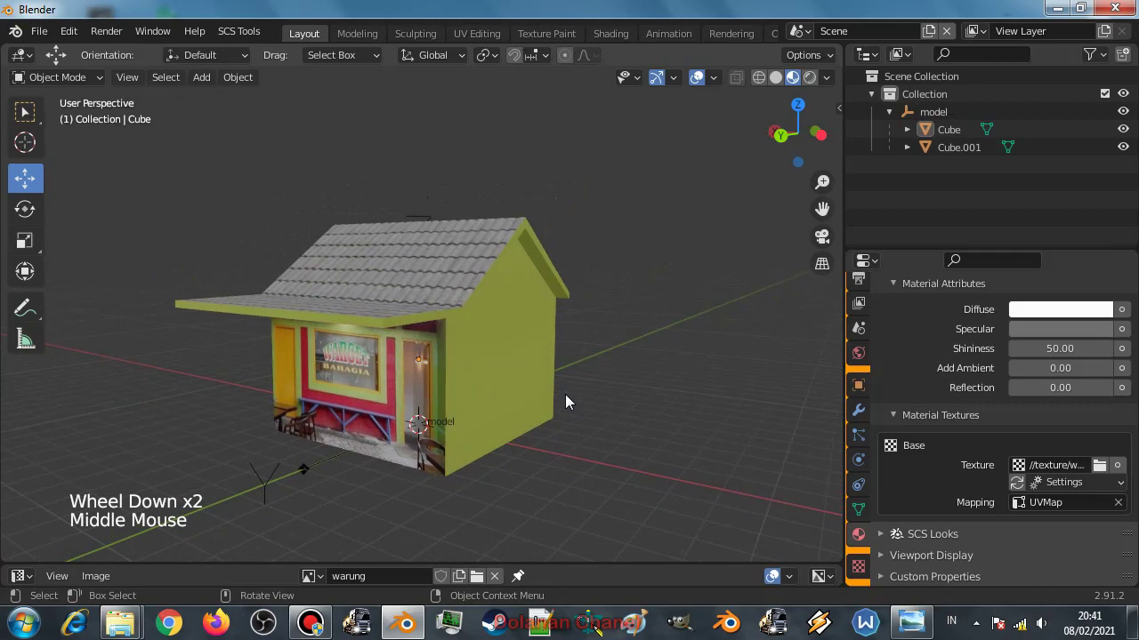
pyautogui.click(937, 203)
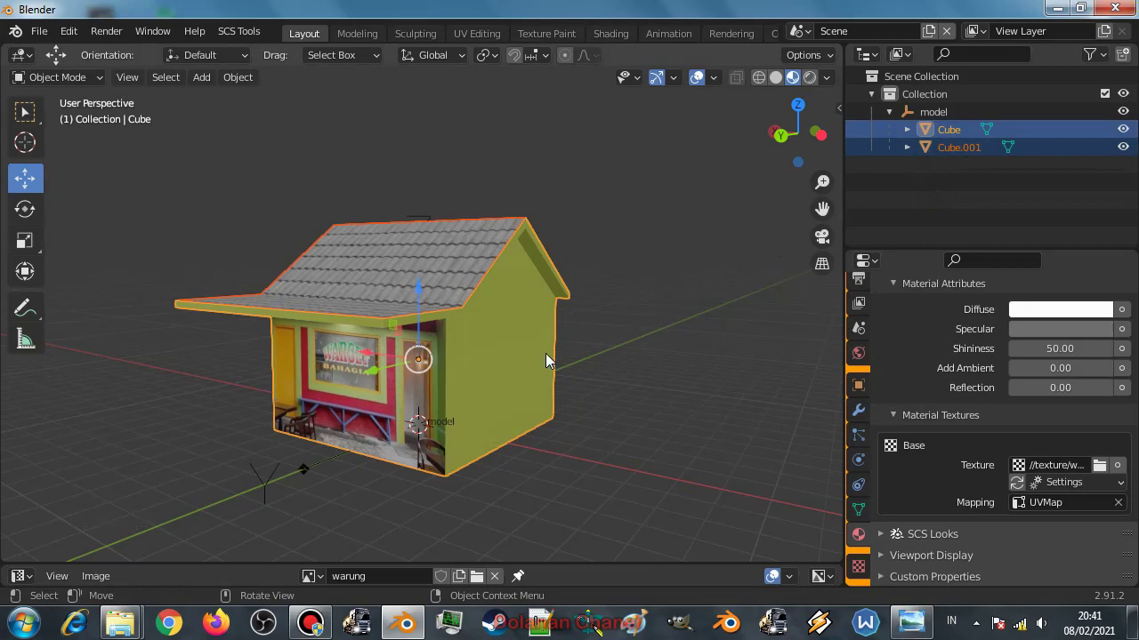
# Duplicate the whole house in place and join the copies into one object, Cube.002.
pyautogui.press('shift+d')
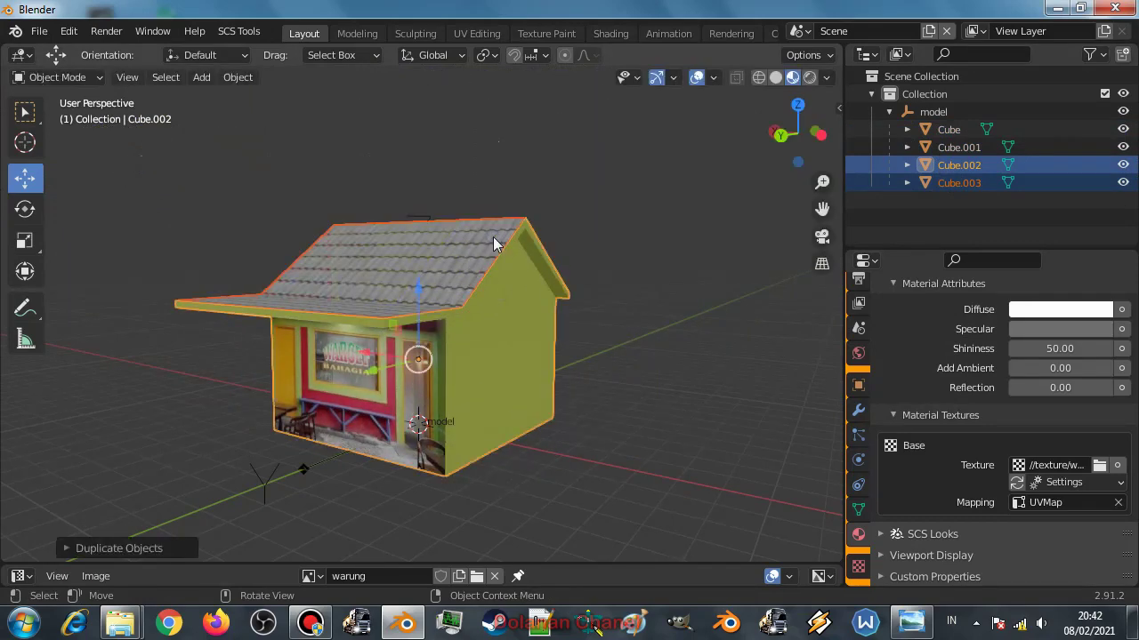
pyautogui.press('ctrl+j')
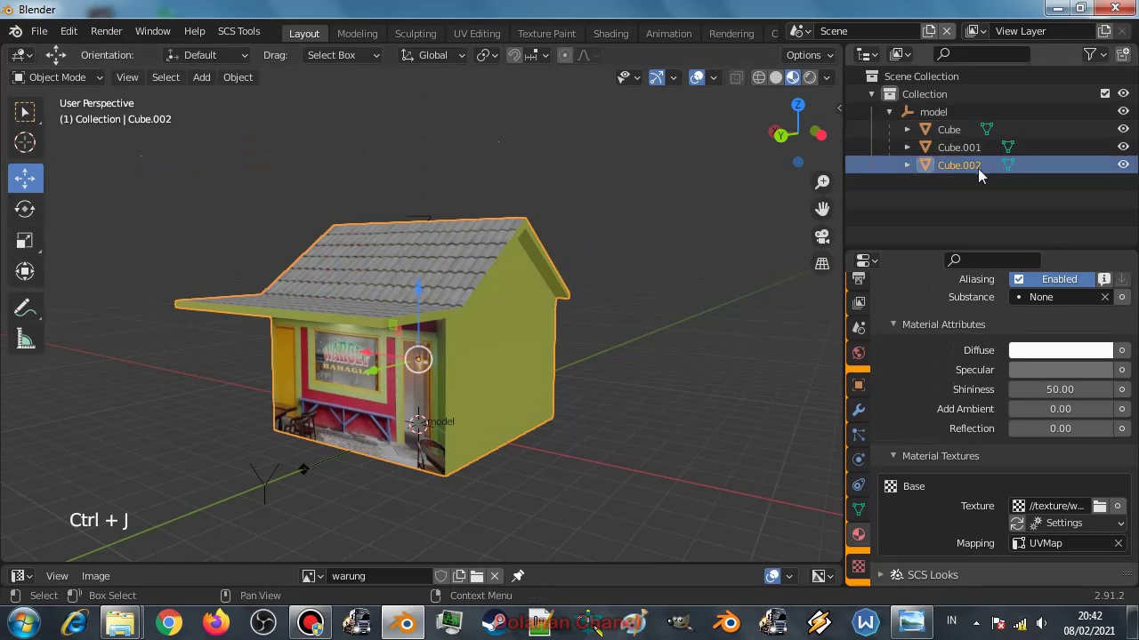
pyautogui.press('g')
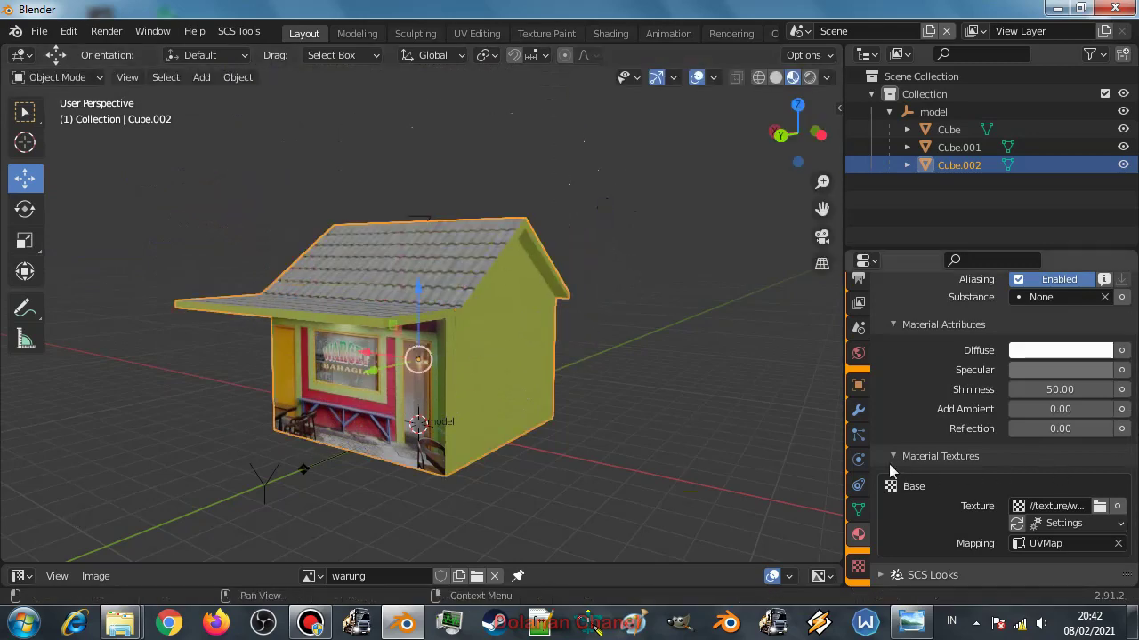
pyautogui.scroll(3)
pyautogui.scroll(-3)
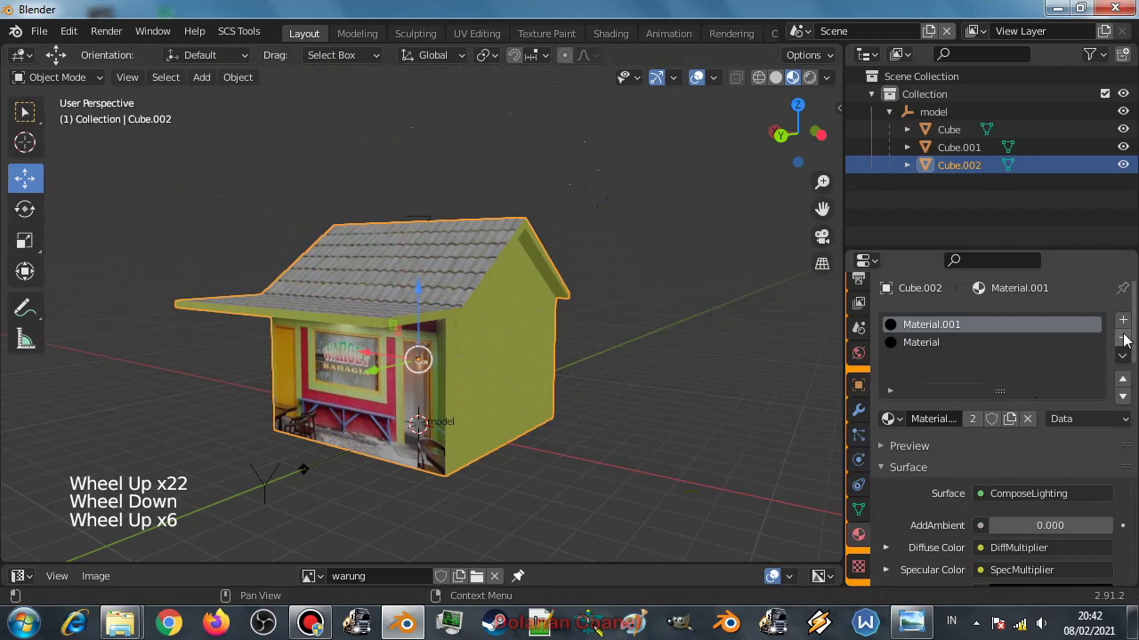
# Give Cube.002 a single new SCS material using the shadowonly shader preset.
pyautogui.click(1128, 339)
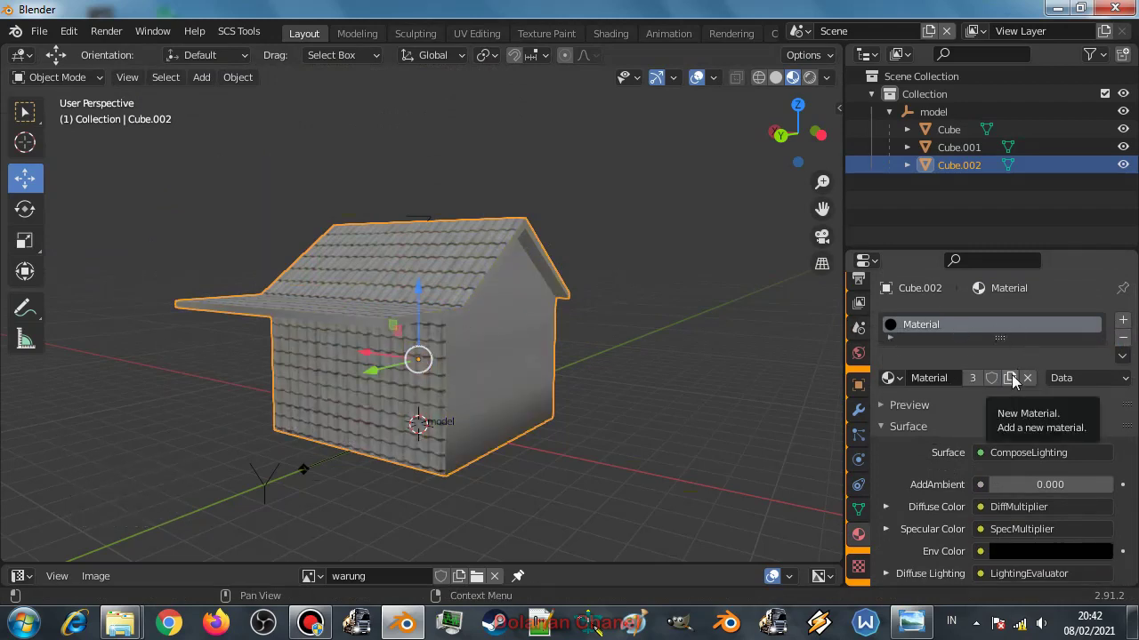
pyautogui.click(1126, 350)
pyautogui.click(979, 383)
pyautogui.scroll(-3)
pyautogui.click(1013, 491)
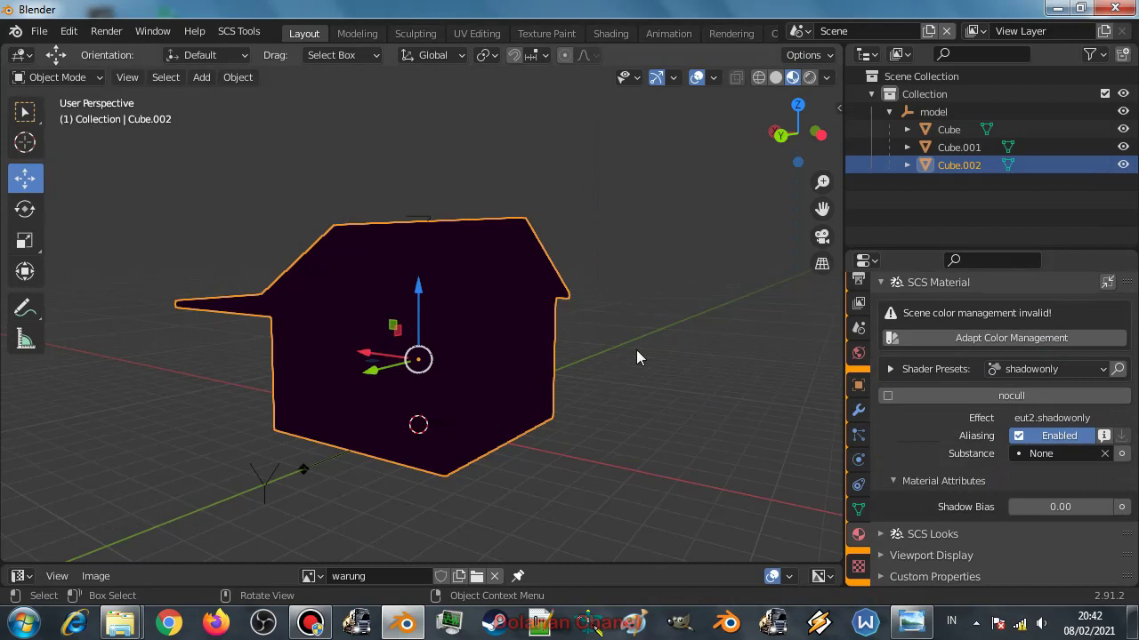
# Check the house without the shadow mesh, then hide the wall and roof so only the shadow mesh shows.
pyautogui.click(1135, 170)
pyautogui.click(1135, 169)
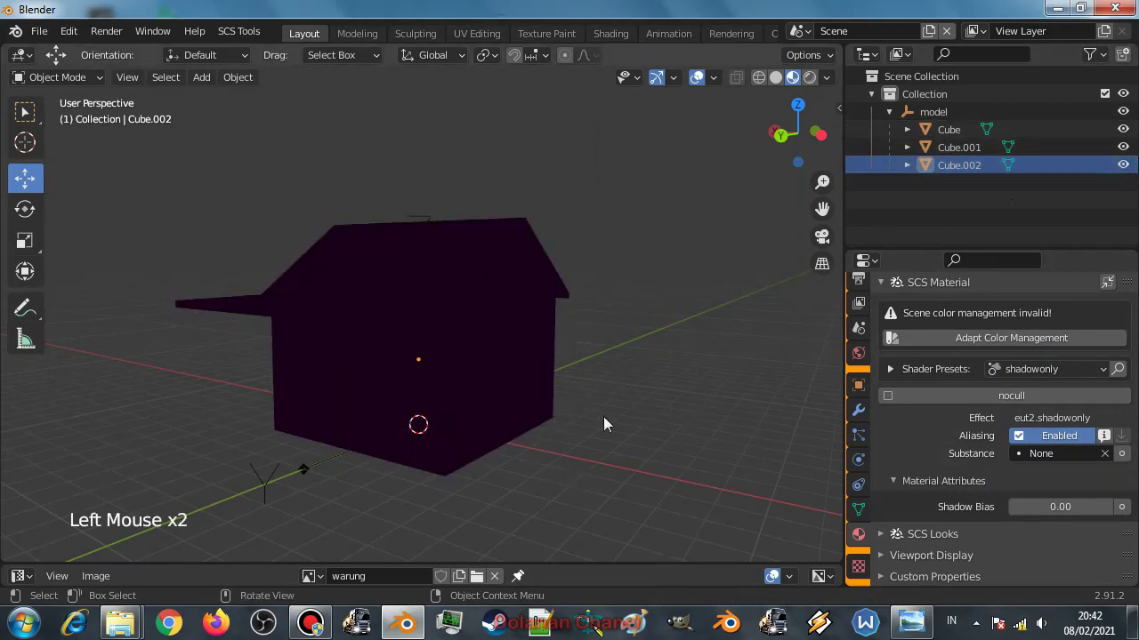
pyautogui.click(1127, 169)
pyautogui.doubleClick(1128, 169)
pyautogui.doubleClick(1128, 169)
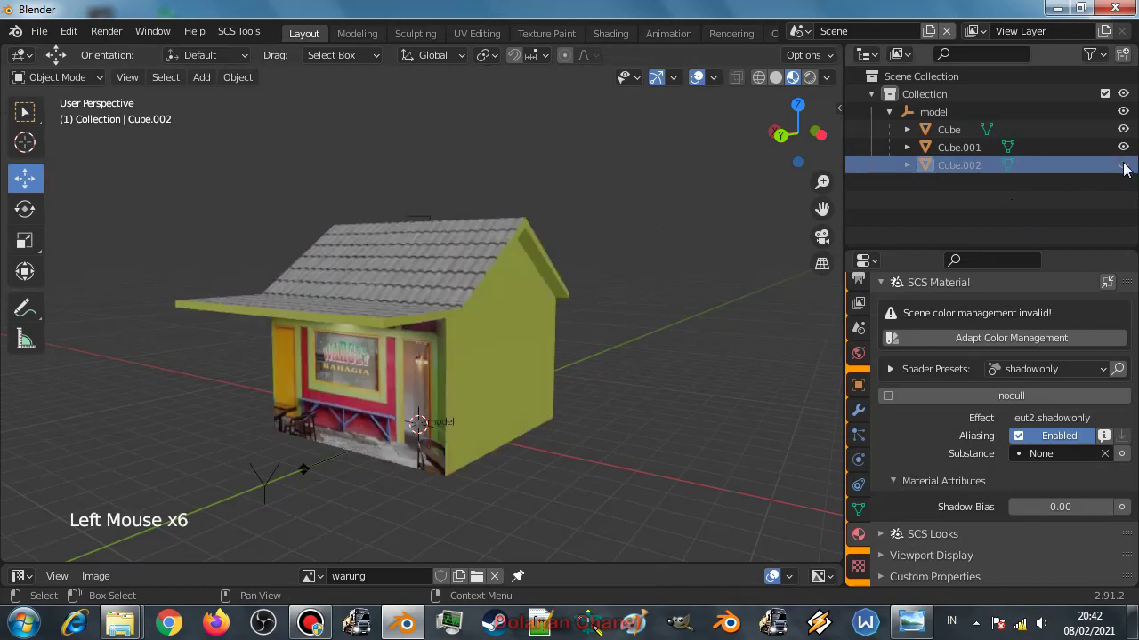
pyautogui.click(1128, 169)
pyautogui.click(1129, 170)
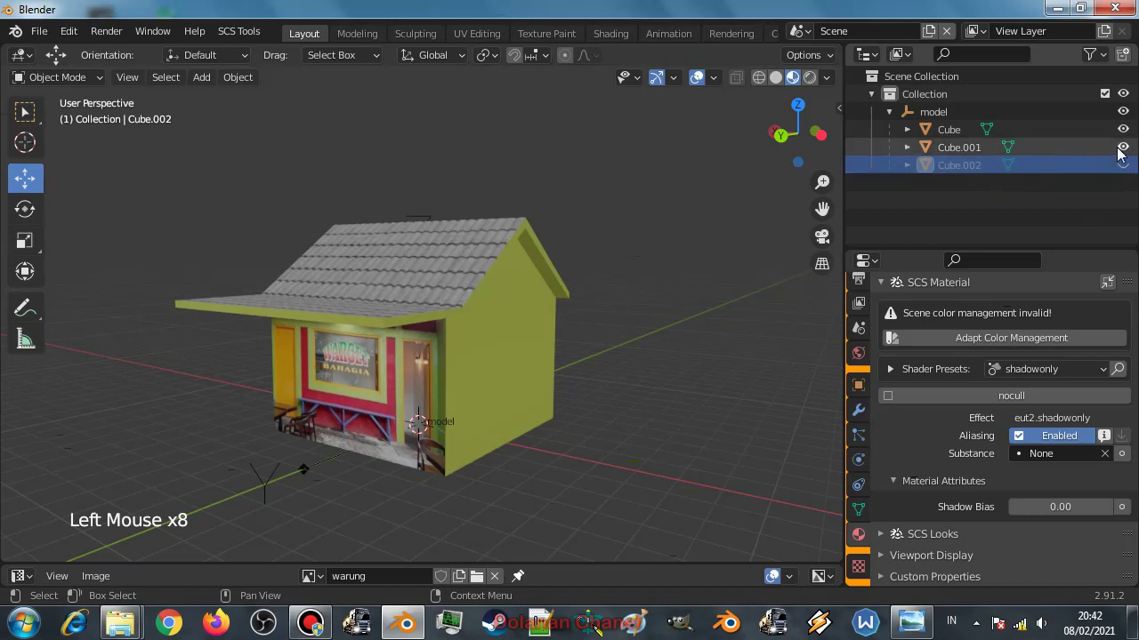
pyautogui.click(1127, 153)
pyautogui.click(1122, 133)
pyautogui.click(1126, 170)
# Select the shadow mesh and duplicate it in place with Shift+D, creating Cube.003.
pyautogui.click(1072, 176)
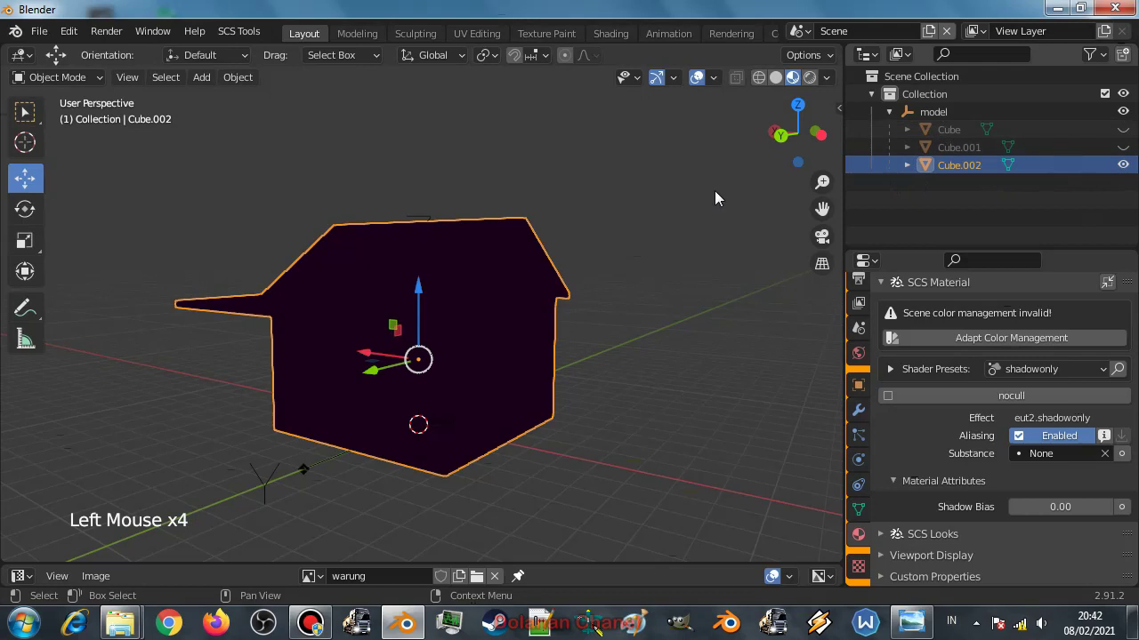
pyautogui.scroll(-3)
pyautogui.middleClick(452, 364)
pyautogui.scroll(3)
pyautogui.scroll(-3)
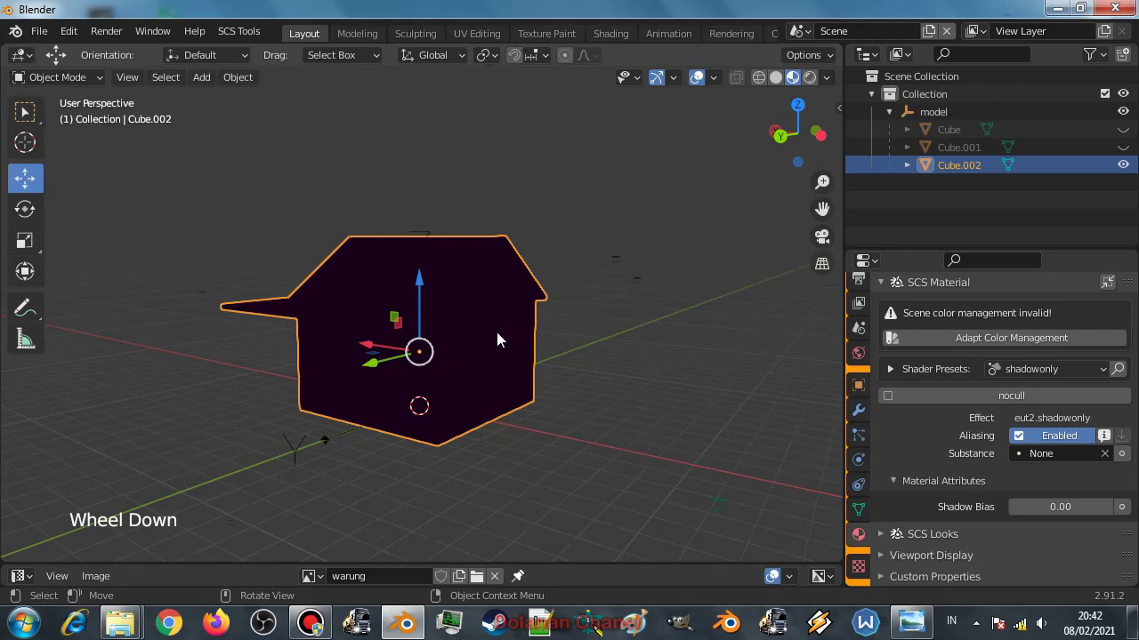
pyautogui.press('shift+d')
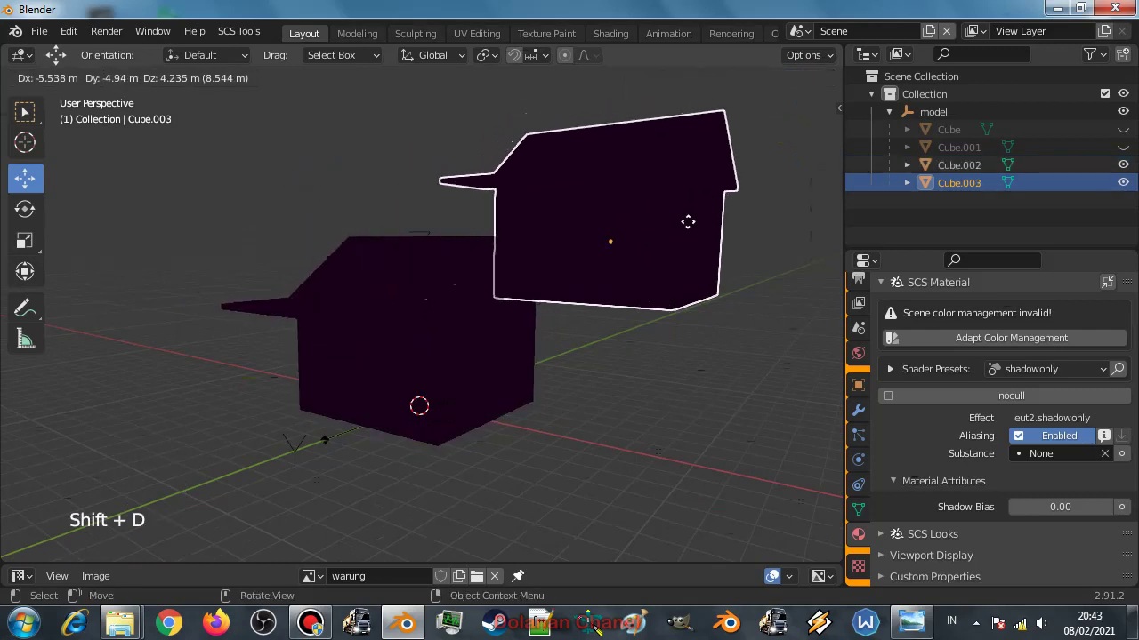
pyautogui.click(1129, 169)
# Hide the original shadow mesh Cube.002 and bring up Cube.003's Object Properties with its SCS Parts list.
pyautogui.scroll(-3)
pyautogui.scroll(3)
pyautogui.scroll(-3)
pyautogui.click(871, 398)
pyautogui.scroll(-3)
pyautogui.click(901, 545)
pyautogui.scroll(-3)
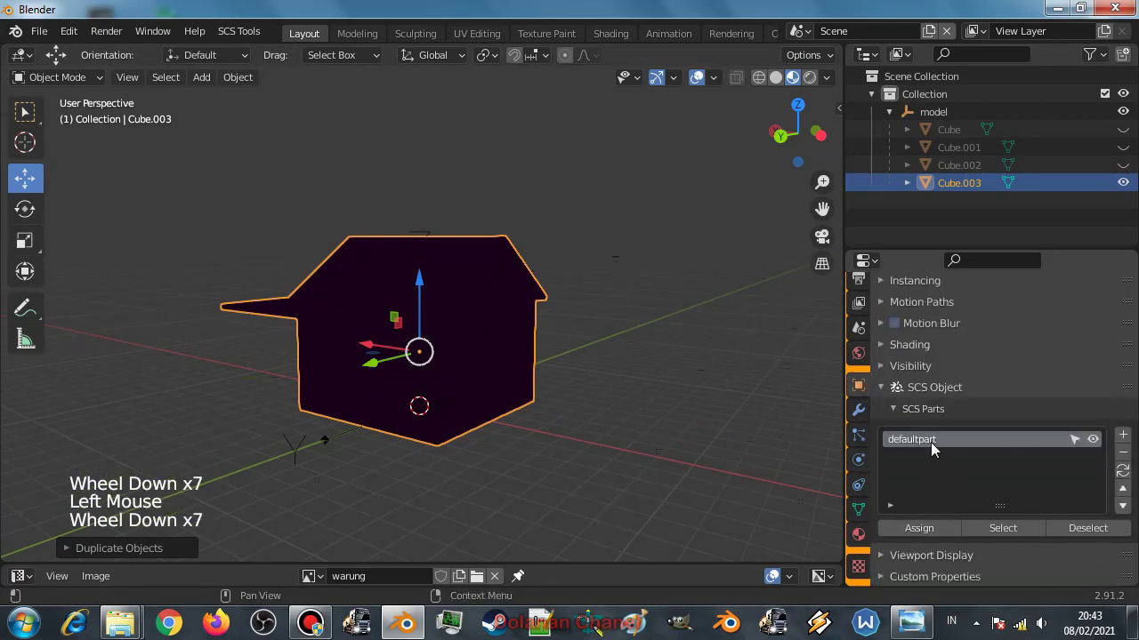
# Add a new SCS part, rename it to coll and assign the copied mesh to it.
pyautogui.click(1123, 443)
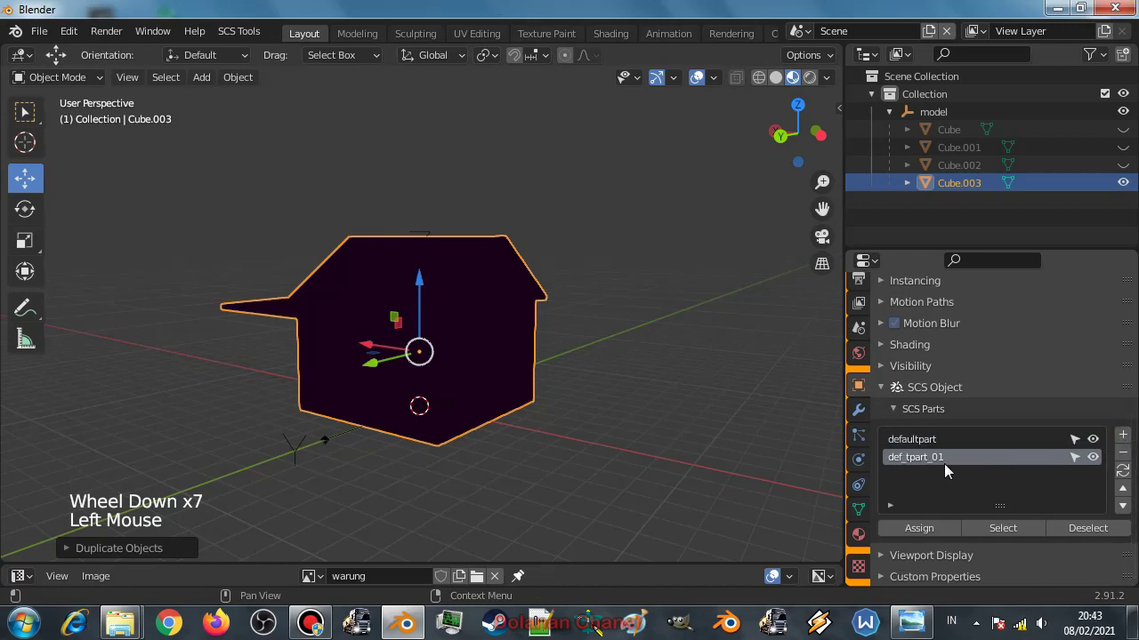
pyautogui.doubleClick(949, 466)
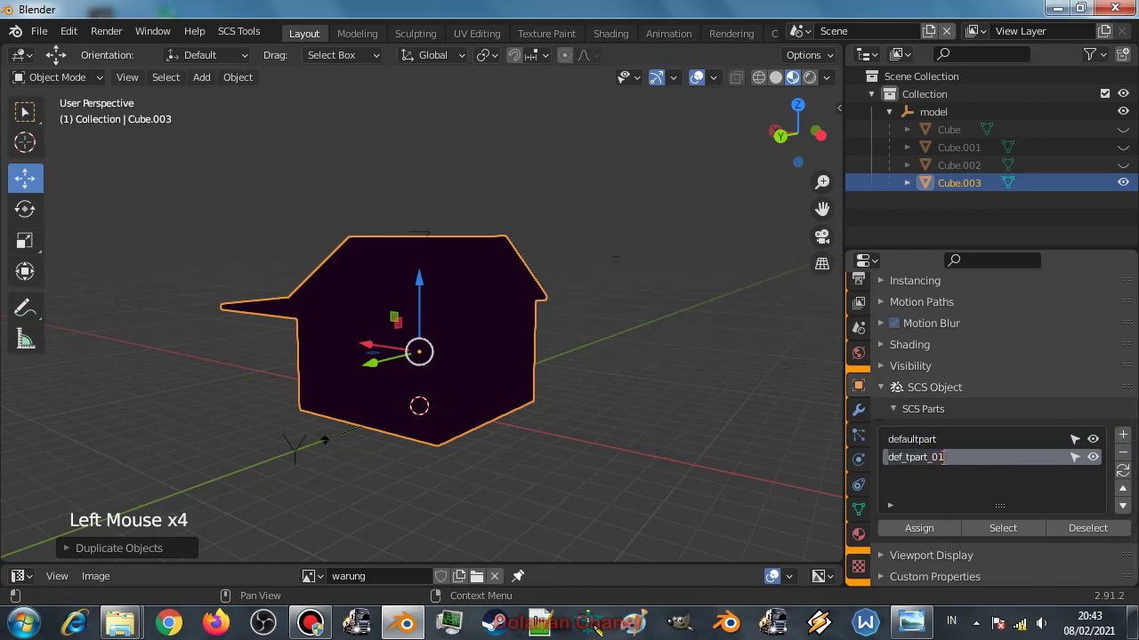
pyautogui.press('l')
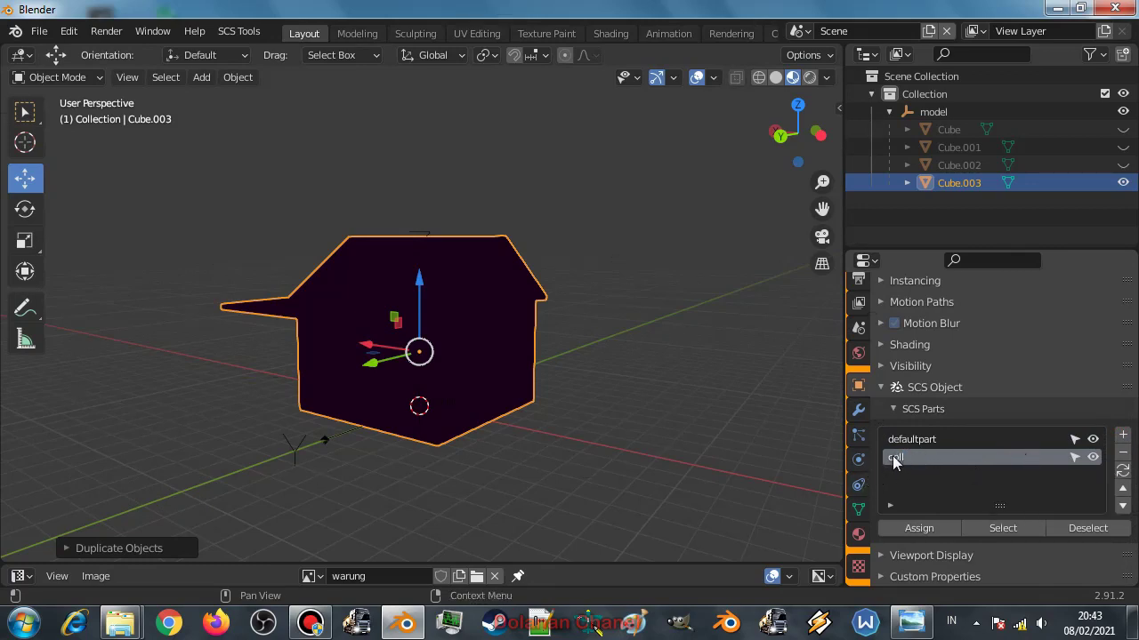
pyautogui.click(918, 535)
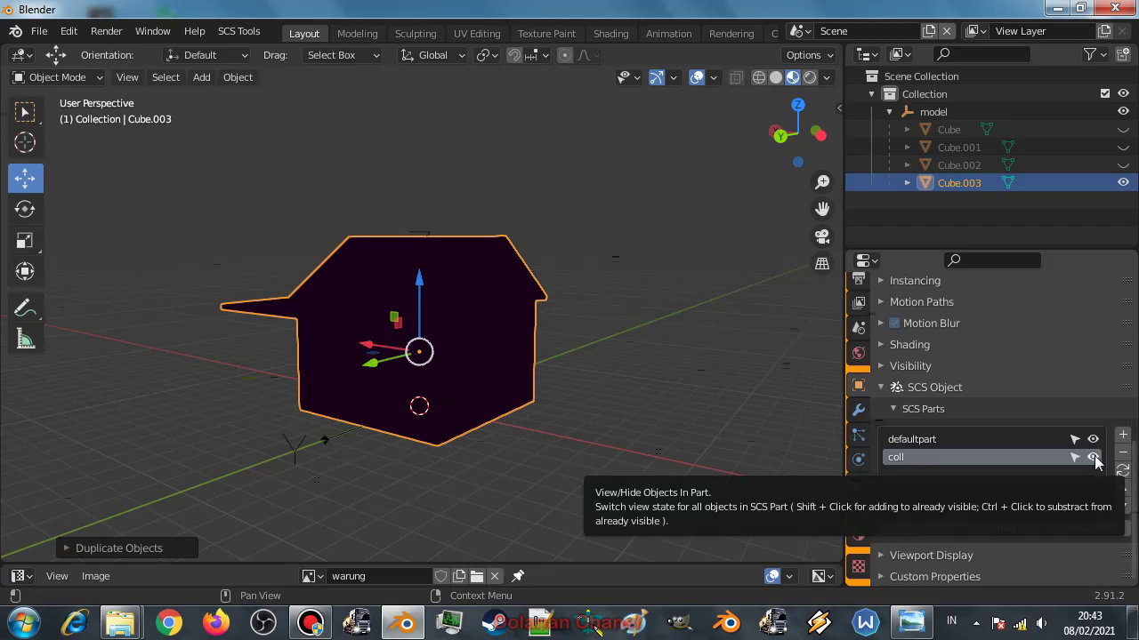
# Toggle part visibility so the wall, roof and shadow mesh are hidden and only the coll copy shows.
pyautogui.click(1094, 463)
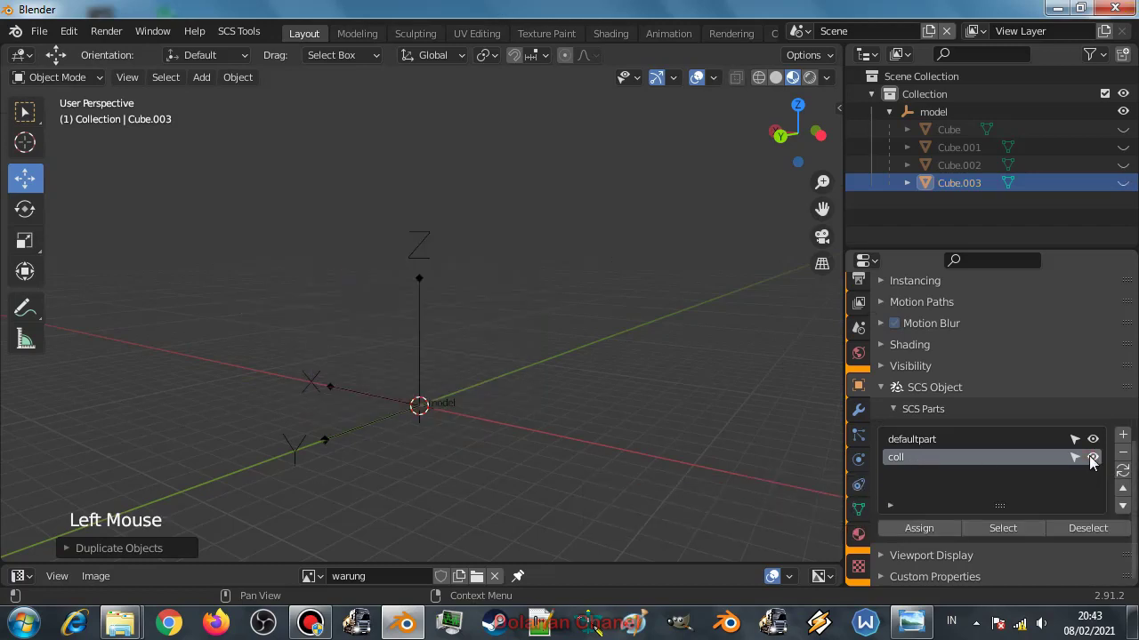
pyautogui.click(1094, 463)
pyautogui.click(1094, 462)
pyautogui.click(1094, 463)
pyautogui.click(1094, 463)
pyautogui.click(1095, 444)
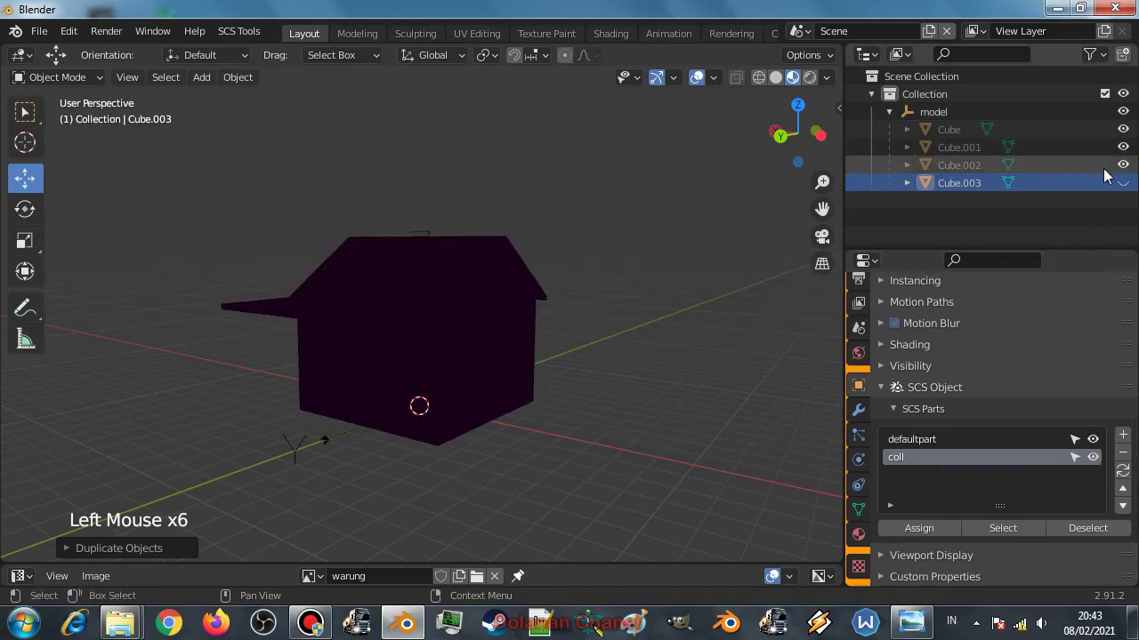
pyautogui.click(1099, 445)
pyautogui.click(1097, 464)
pyautogui.click(1095, 467)
pyautogui.click(1095, 467)
# Select the copied mesh and bring up its material settings showing the shared Material.002.
pyautogui.click(968, 193)
pyautogui.scroll(-3)
pyautogui.click(863, 537)
pyautogui.scroll(-3)
pyautogui.scroll(-3)
pyautogui.scroll(3)
# Give Cube.003 its own Material.003 and drop down the SCS Shader Presets list.
pyautogui.scroll(3)
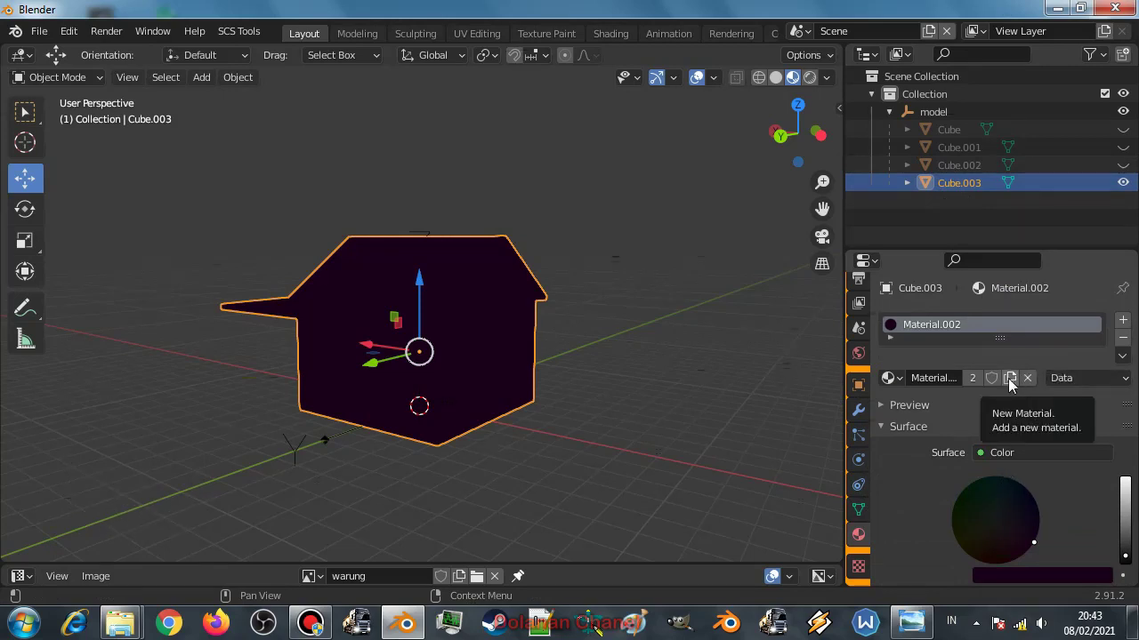
pyautogui.click(1014, 387)
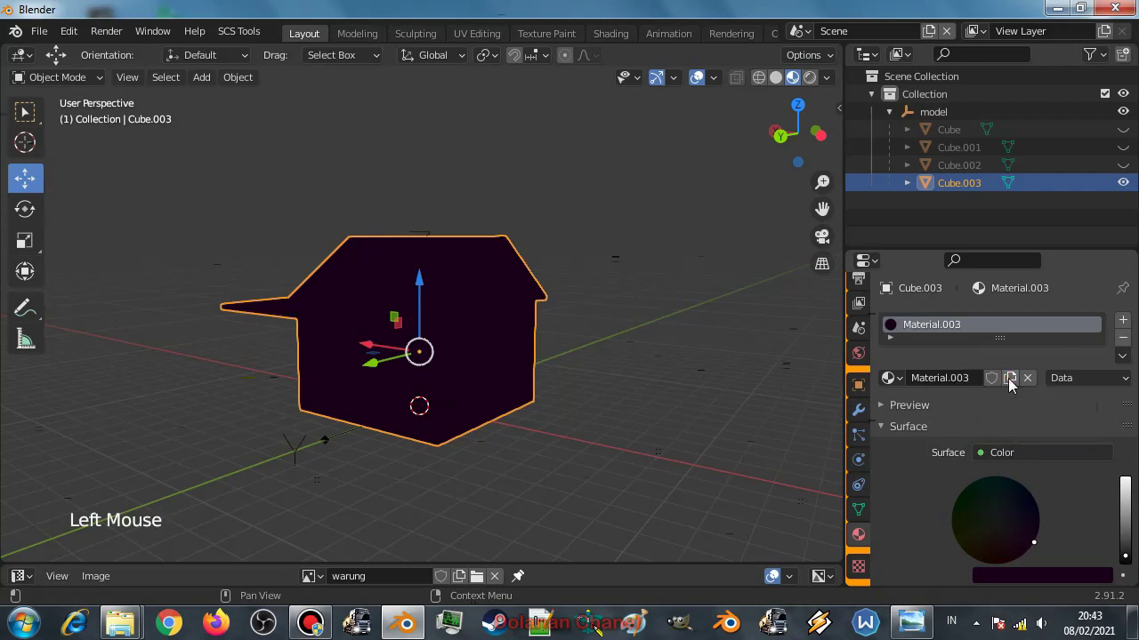
pyautogui.scroll(-3)
pyautogui.scroll(3)
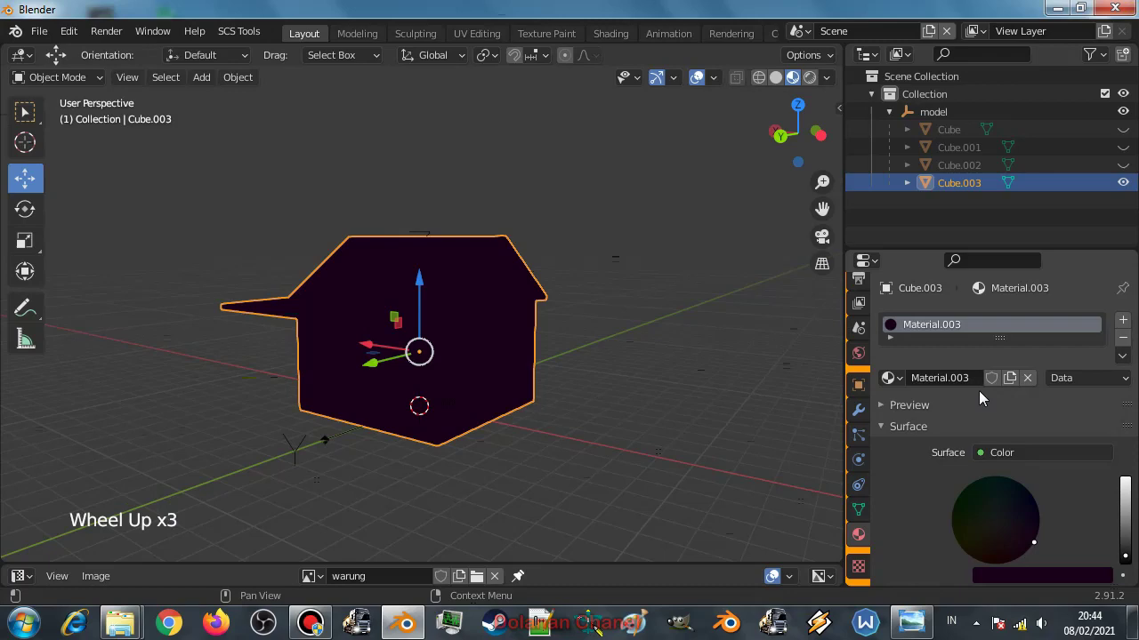
pyautogui.scroll(-3)
pyautogui.scroll(-3)
pyautogui.scroll(-3)
pyautogui.click(1034, 376)
# With the none preset chosen, orbit around the see-through wireframe house copy to inspect it from several sides.
pyautogui.scroll(-3)
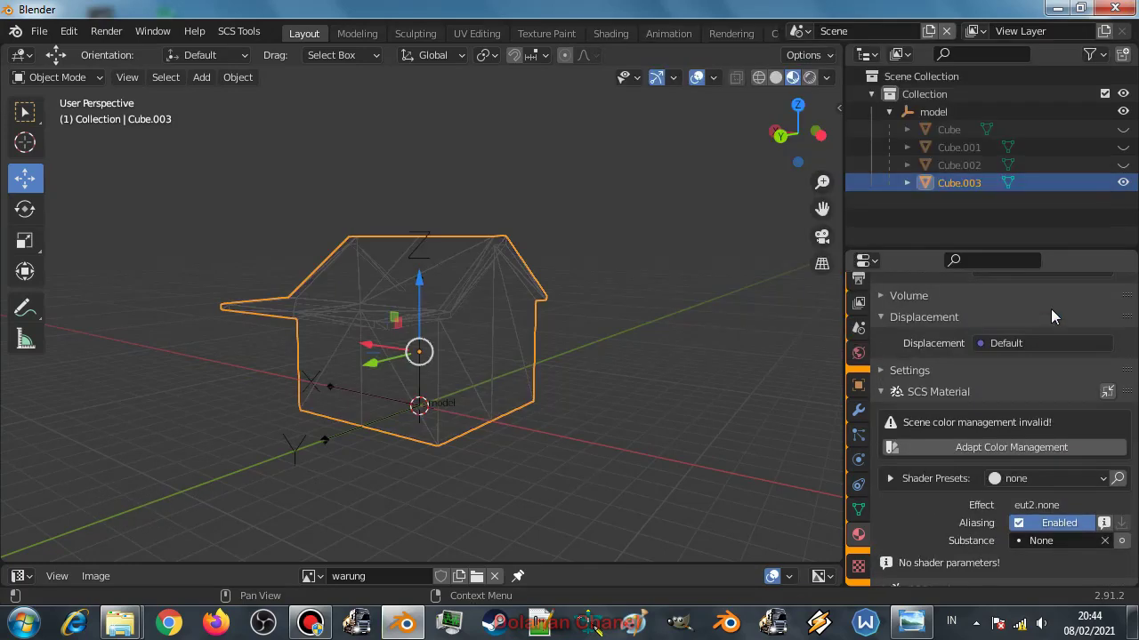
pyautogui.middleClick(356, 373)
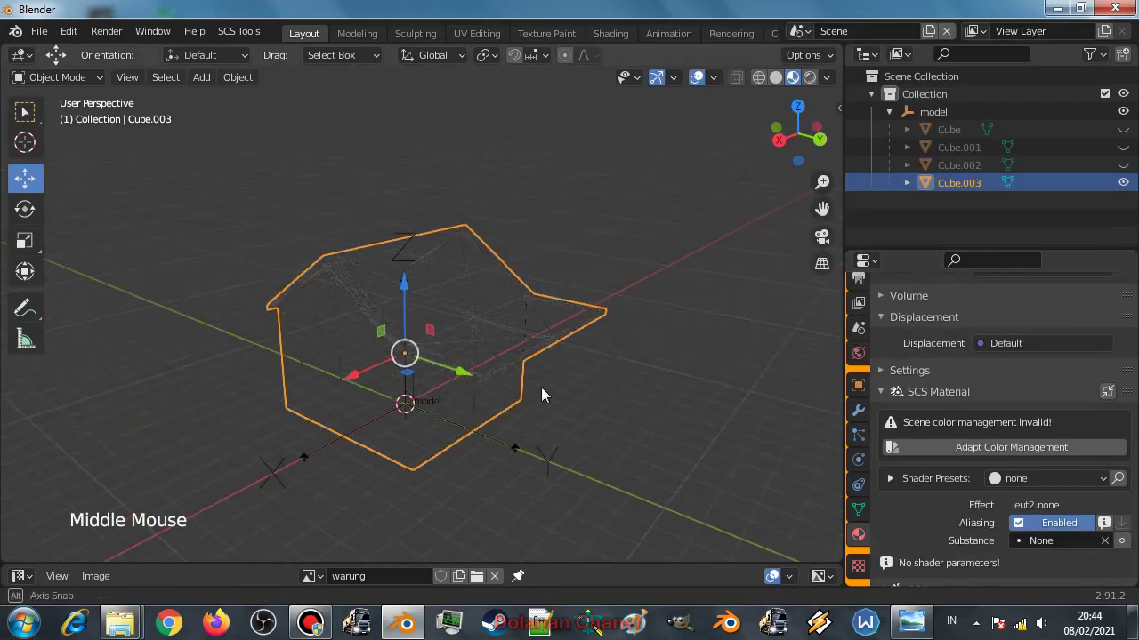
pyautogui.scroll(3)
pyautogui.middleClick(531, 374)
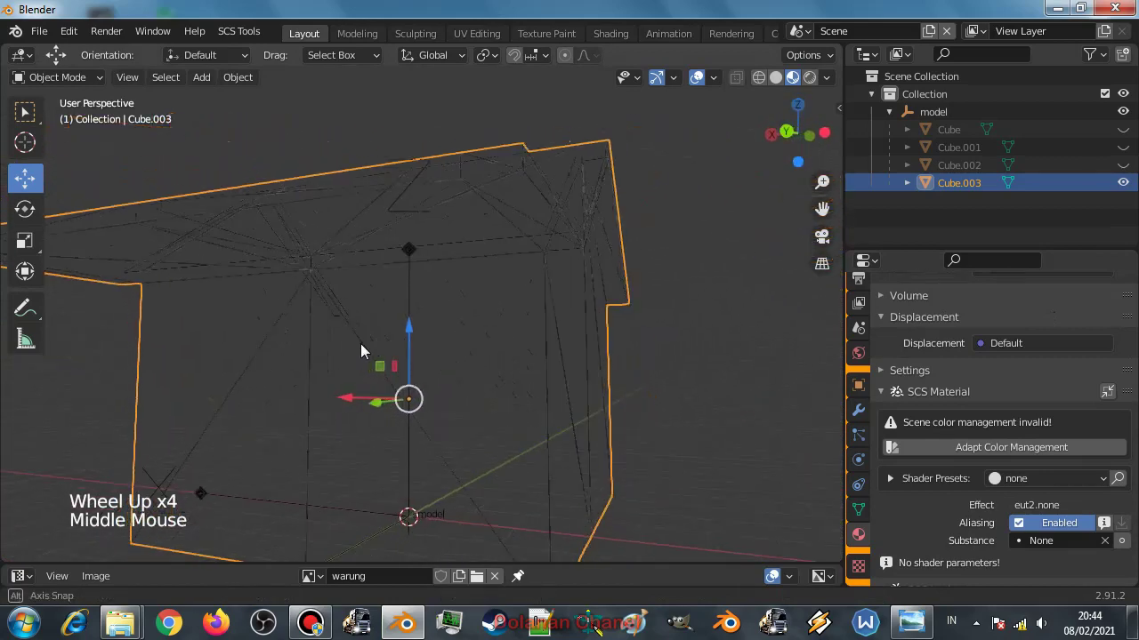
pyautogui.scroll(-3)
pyautogui.middleClick(324, 392)
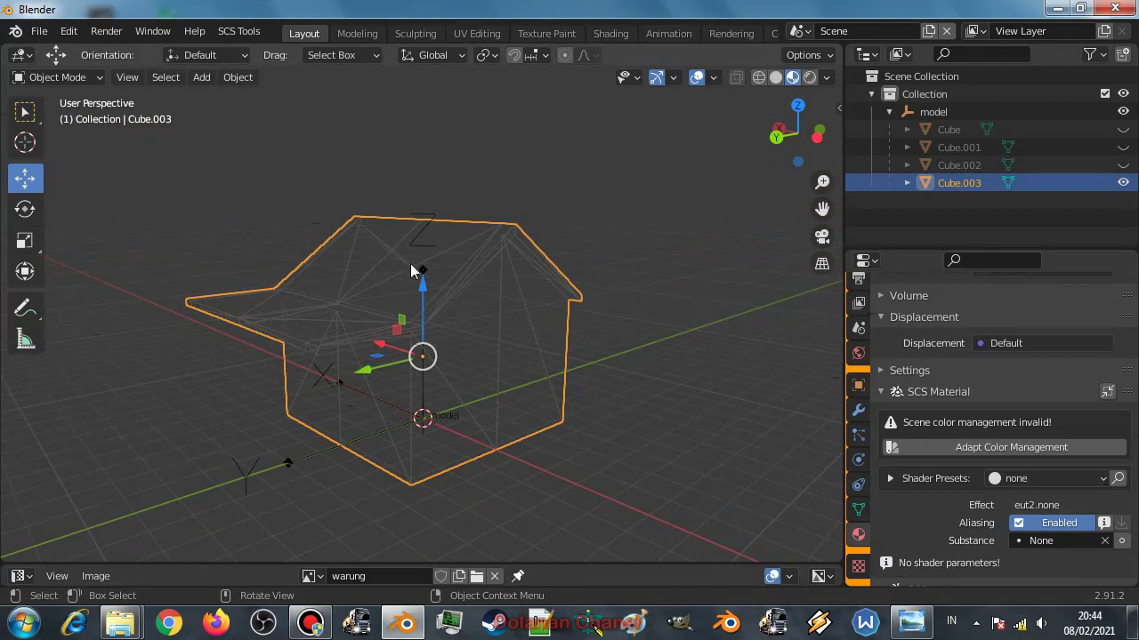
pyautogui.scroll(-3)
pyautogui.middleClick(366, 370)
pyautogui.scroll(3)
pyautogui.middleClick(382, 342)
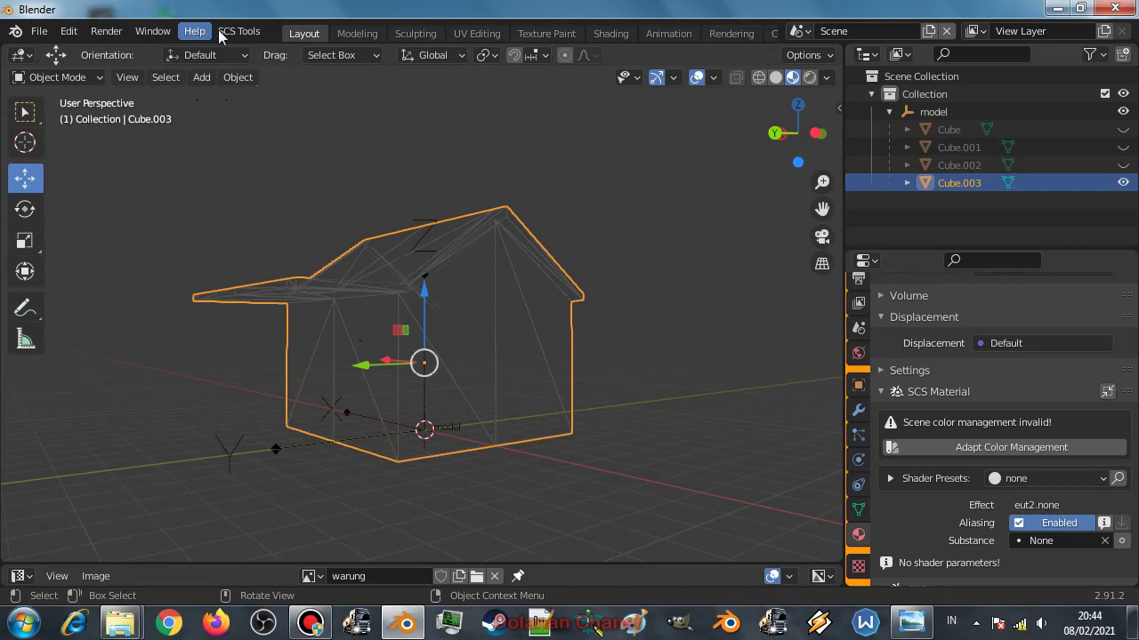
pyautogui.click(237, 35)
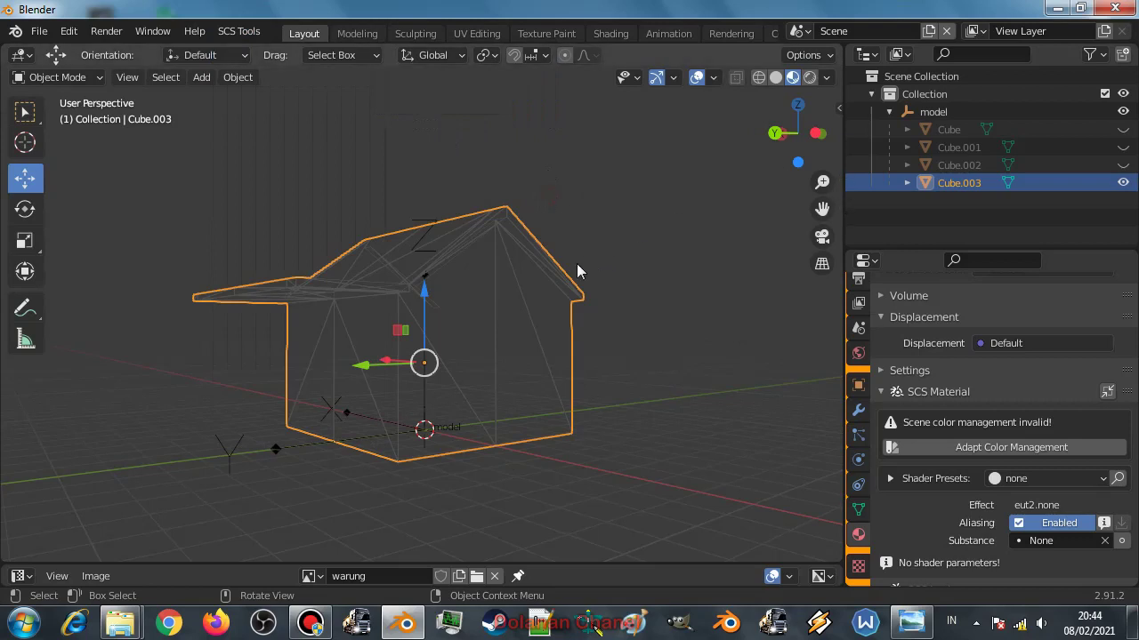
pyautogui.middleClick(437, 297)
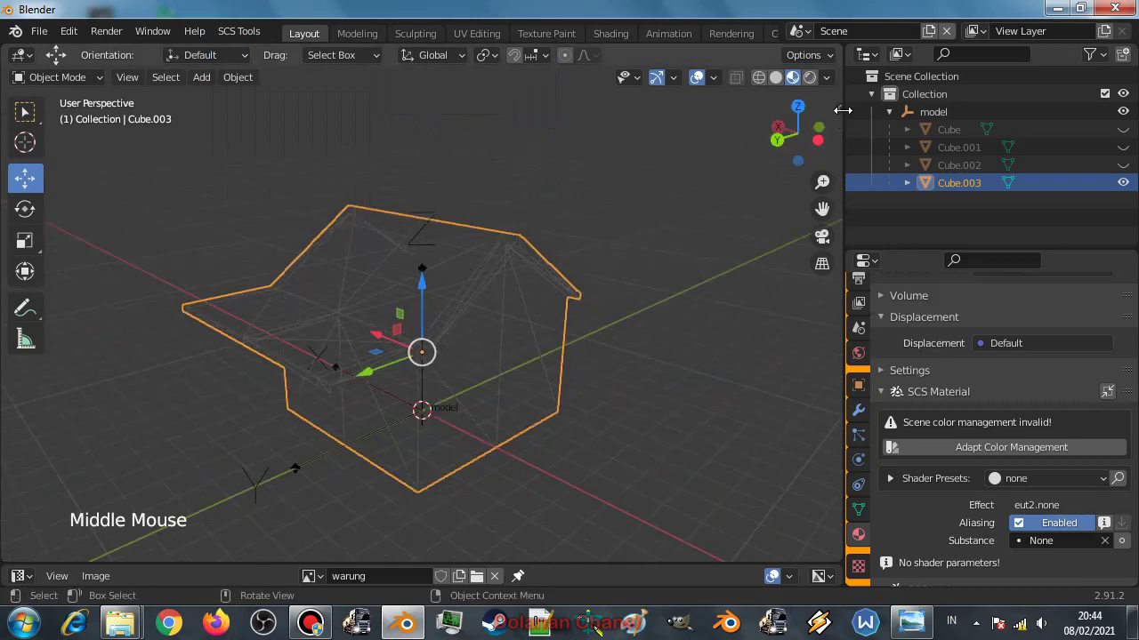
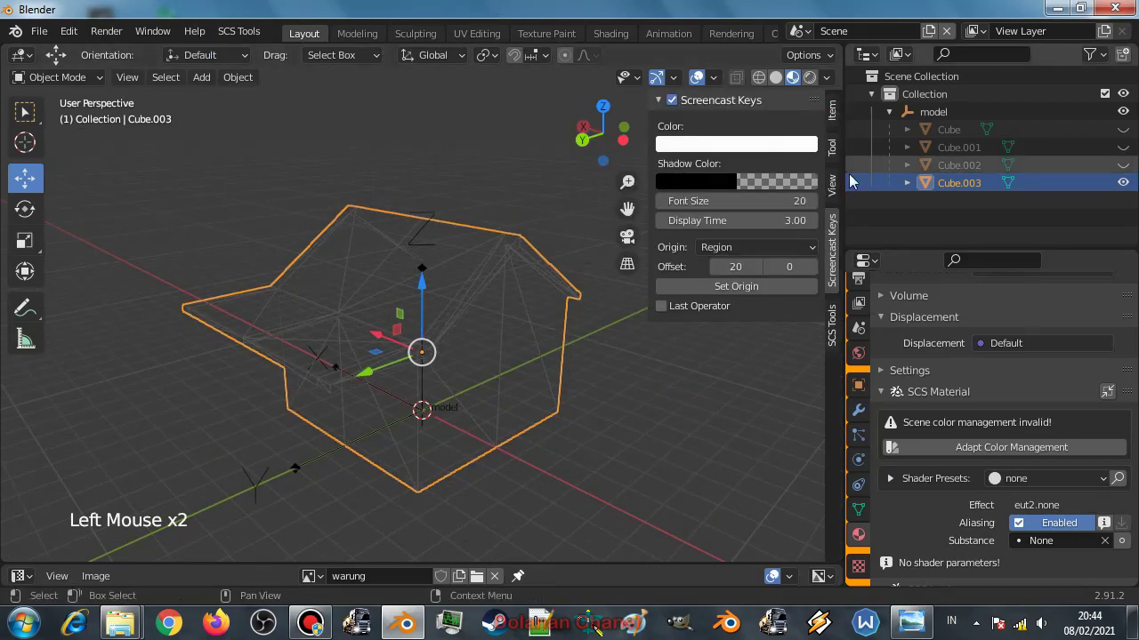
# Show the SCS tool shelf and orbit up to look over the roof of the wireframe copy.
pyautogui.click(841, 329)
pyautogui.click(664, 211)
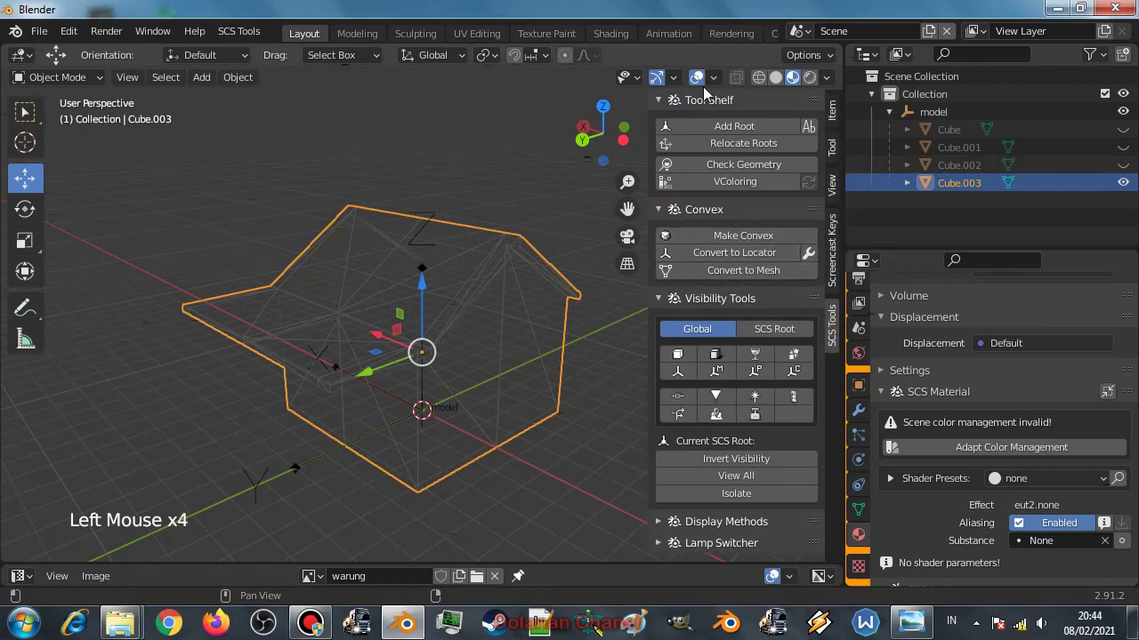
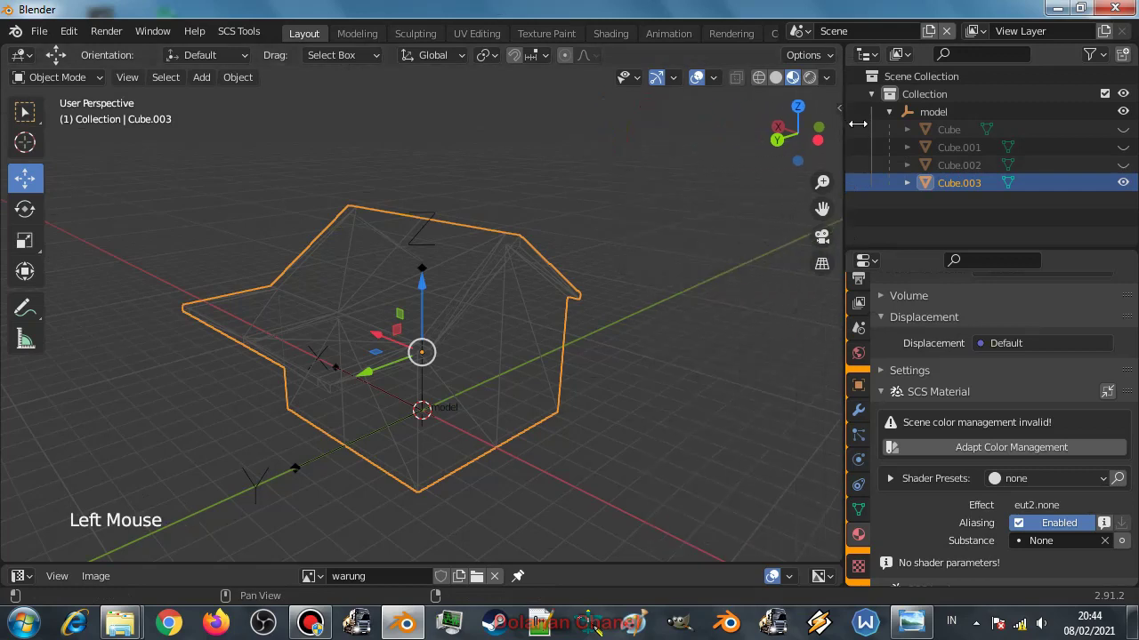
pyautogui.middleClick(482, 258)
pyautogui.scroll(3)
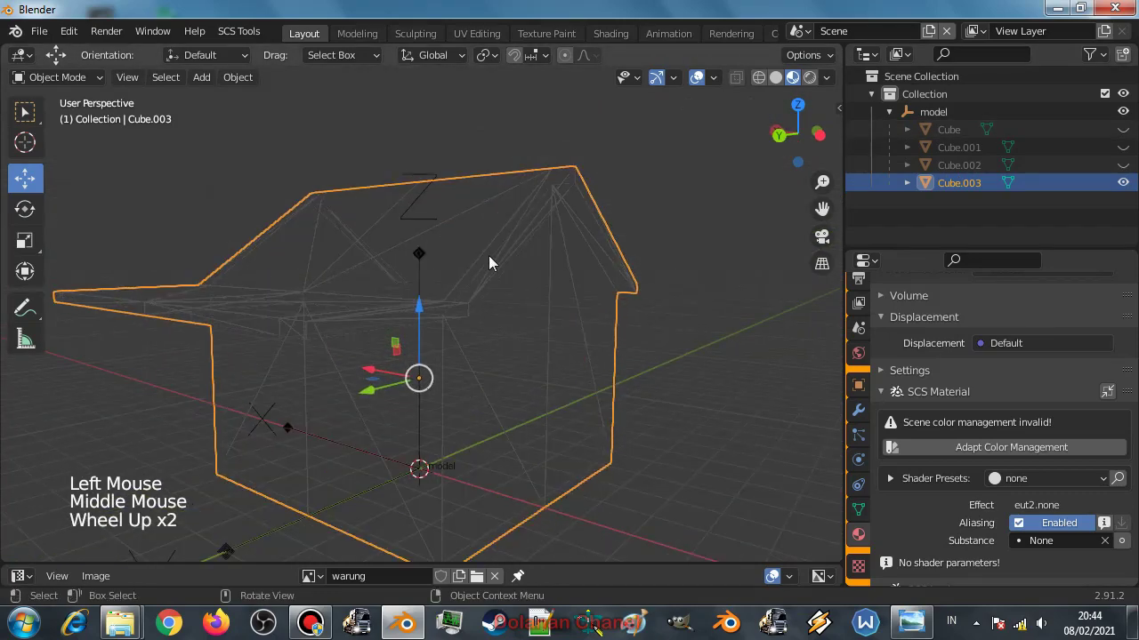
pyautogui.scroll(-3)
pyautogui.scroll(-3)
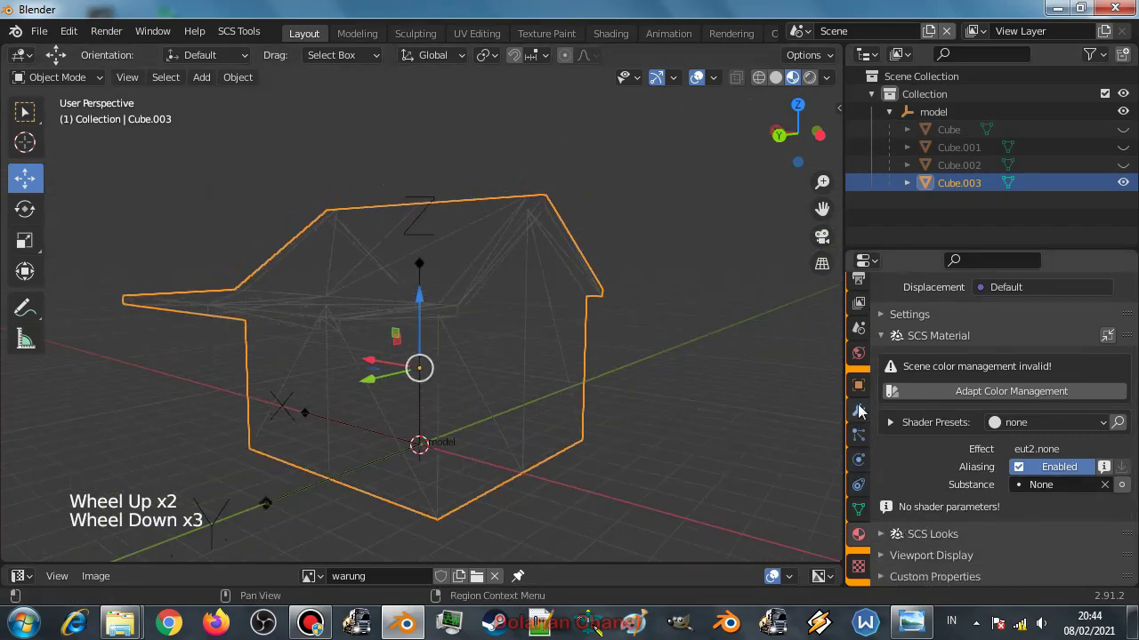
pyautogui.click(863, 393)
pyautogui.scroll(-3)
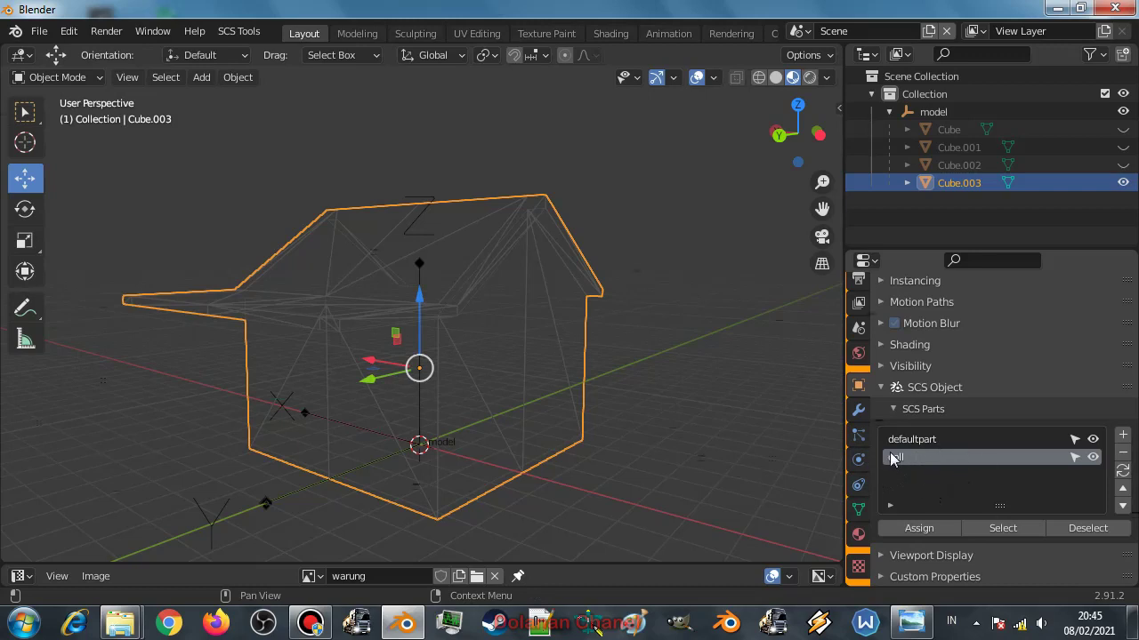
pyautogui.click(868, 542)
pyautogui.scroll(-3)
pyautogui.scroll(-3)
pyautogui.scroll(3)
pyautogui.middleClick(394, 300)
pyautogui.scroll(3)
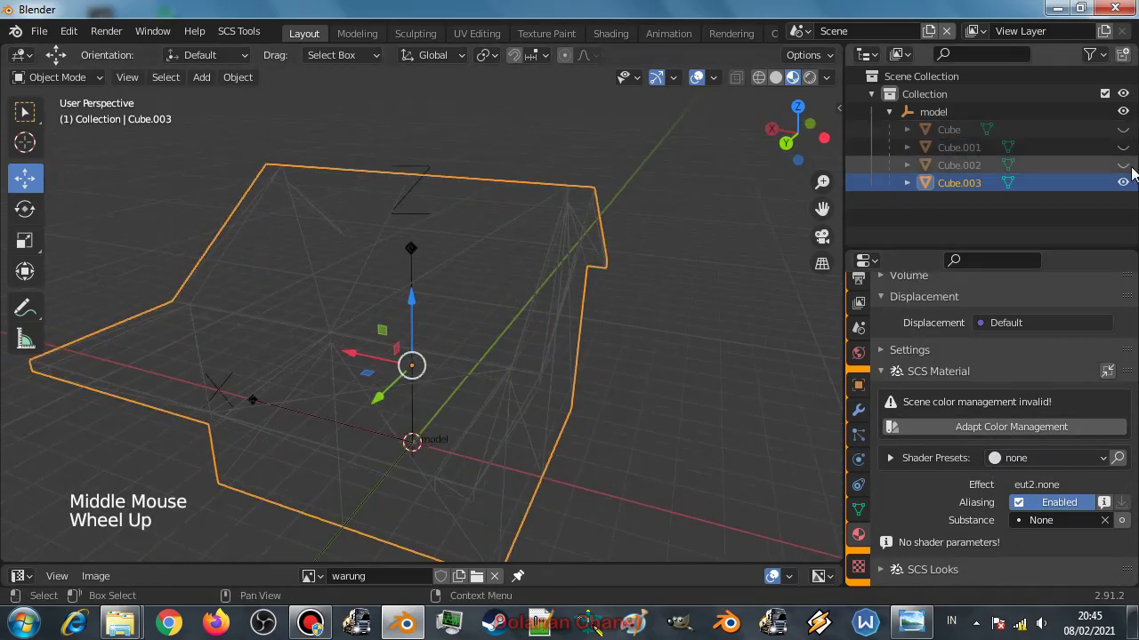
# Unhide Cube, Cube.001 and Cube.002 and select all four house objects together.
pyautogui.click(1129, 164)
pyautogui.click(1129, 137)
pyautogui.click(1128, 129)
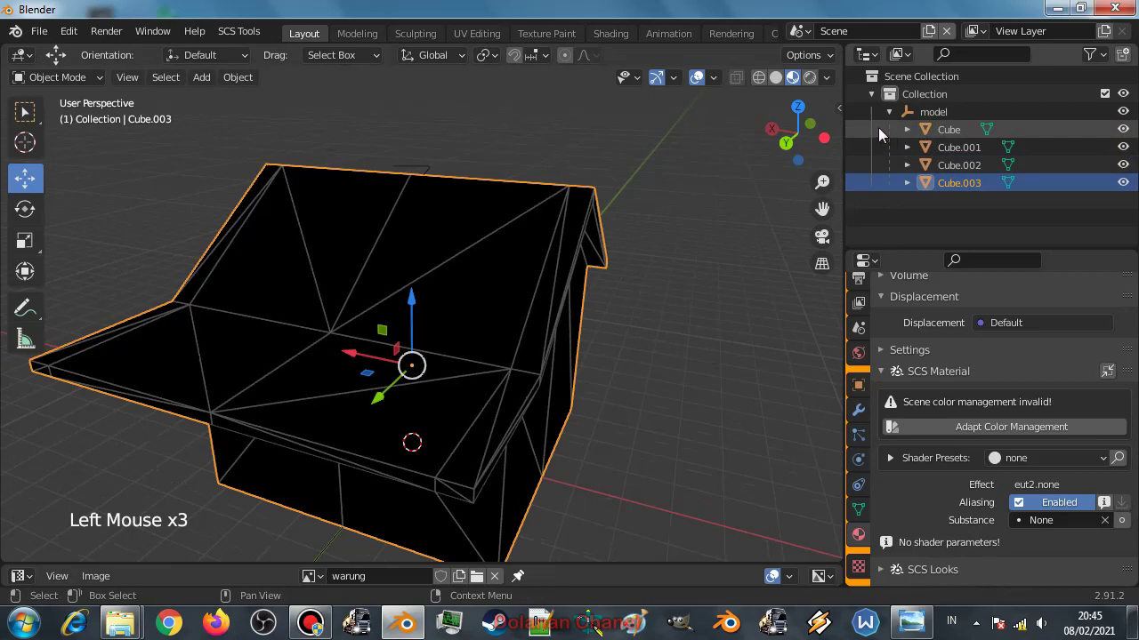
pyautogui.click(883, 132)
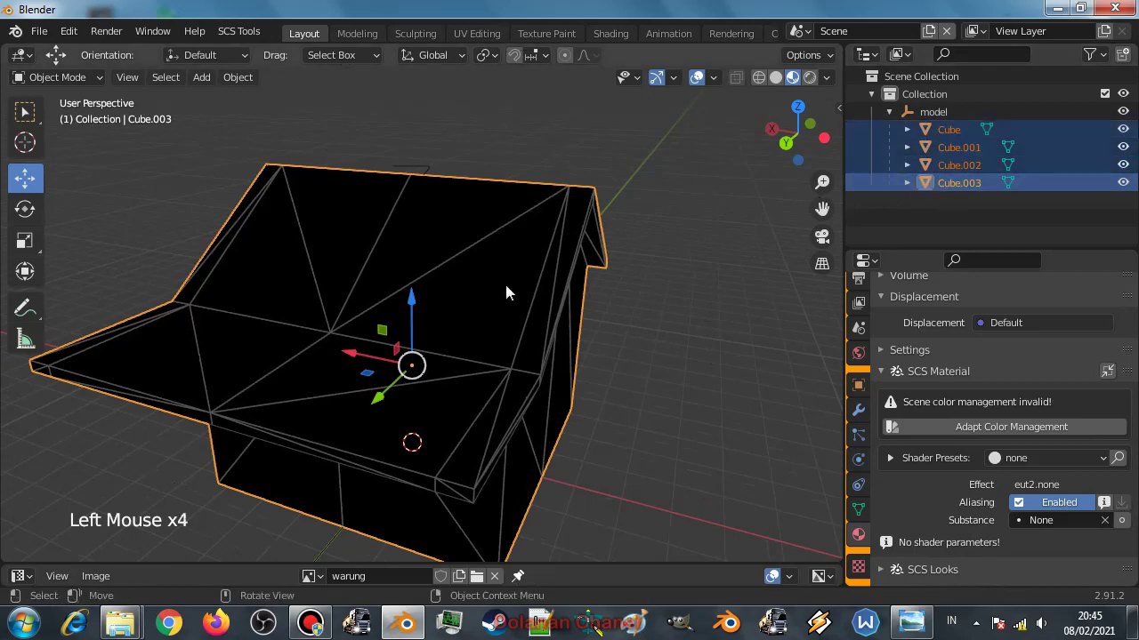
pyautogui.press('ctrl+a')
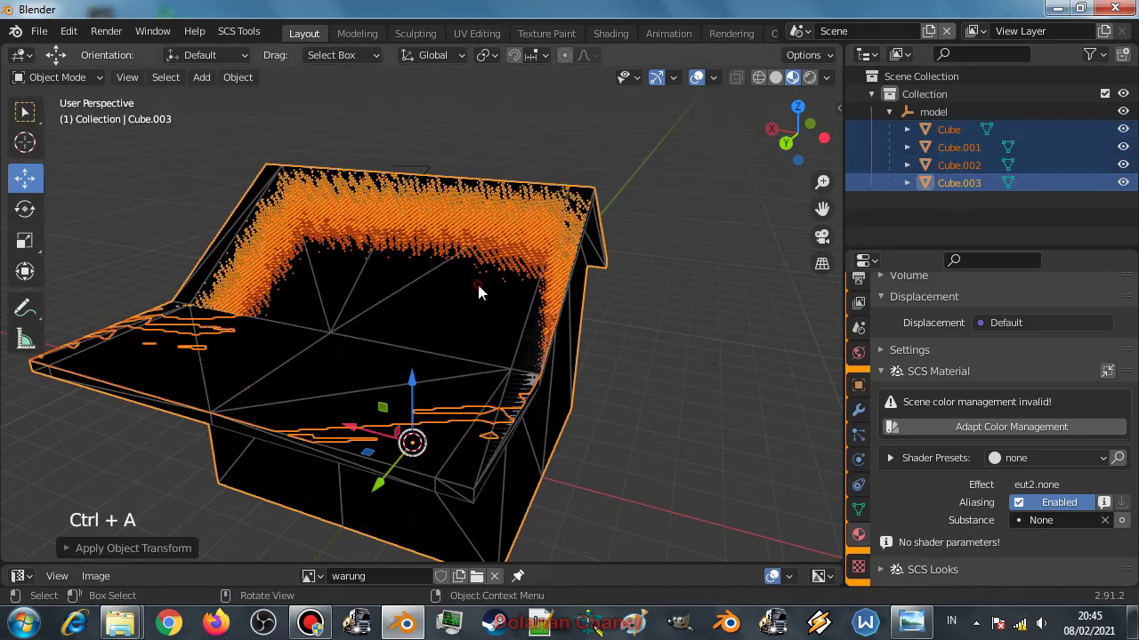
# Apply All Transforms to the four selected objects via Ctrl+A.
pyautogui.press('ctrl+a')
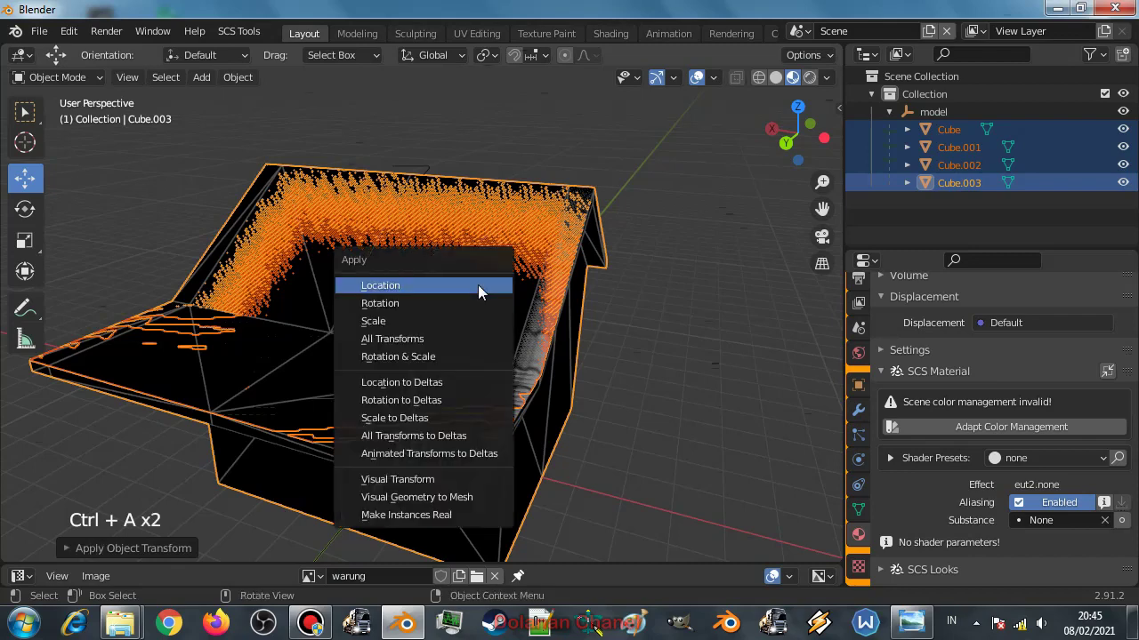
pyautogui.scroll(-3)
pyautogui.middleClick(513, 308)
pyautogui.click(551, 315)
pyautogui.middleClick(534, 339)
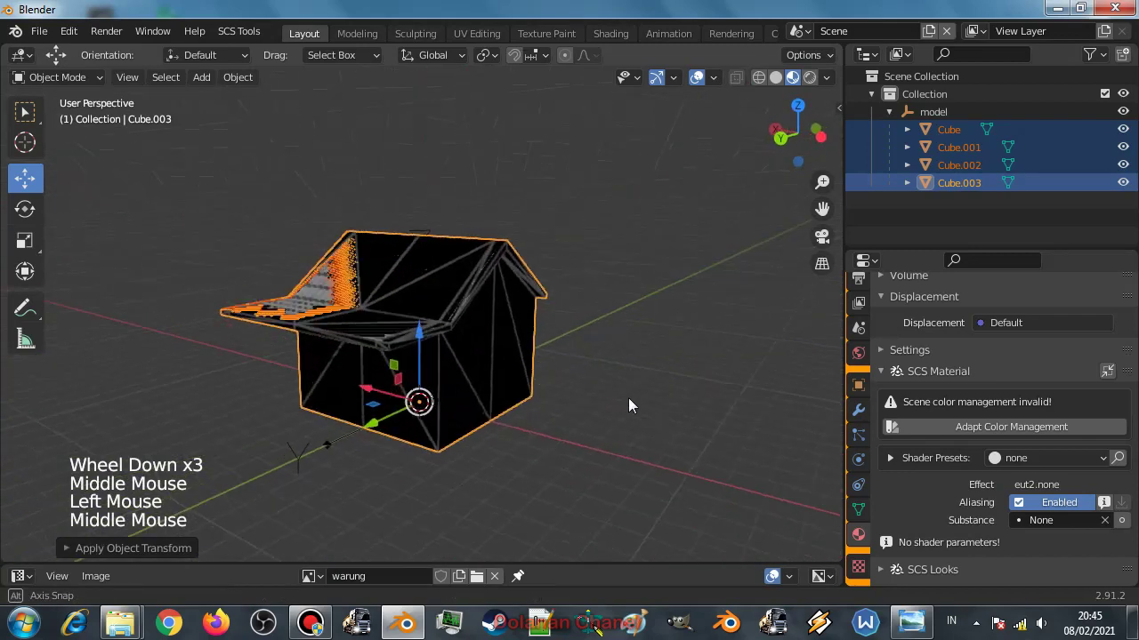
pyautogui.scroll(-3)
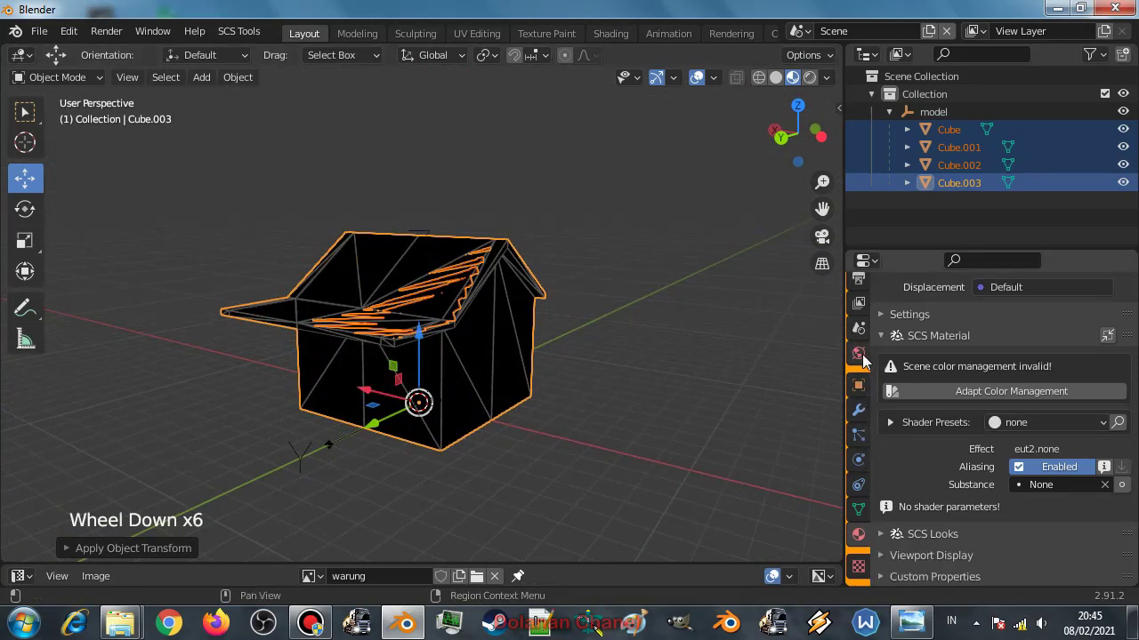
# In Scene properties' SCS Conversion Helper, browse for the Euro Truck Simulator 2 mod folder as the package path.
pyautogui.scroll(3)
pyautogui.click(863, 347)
pyautogui.scroll(3)
pyautogui.click(1125, 411)
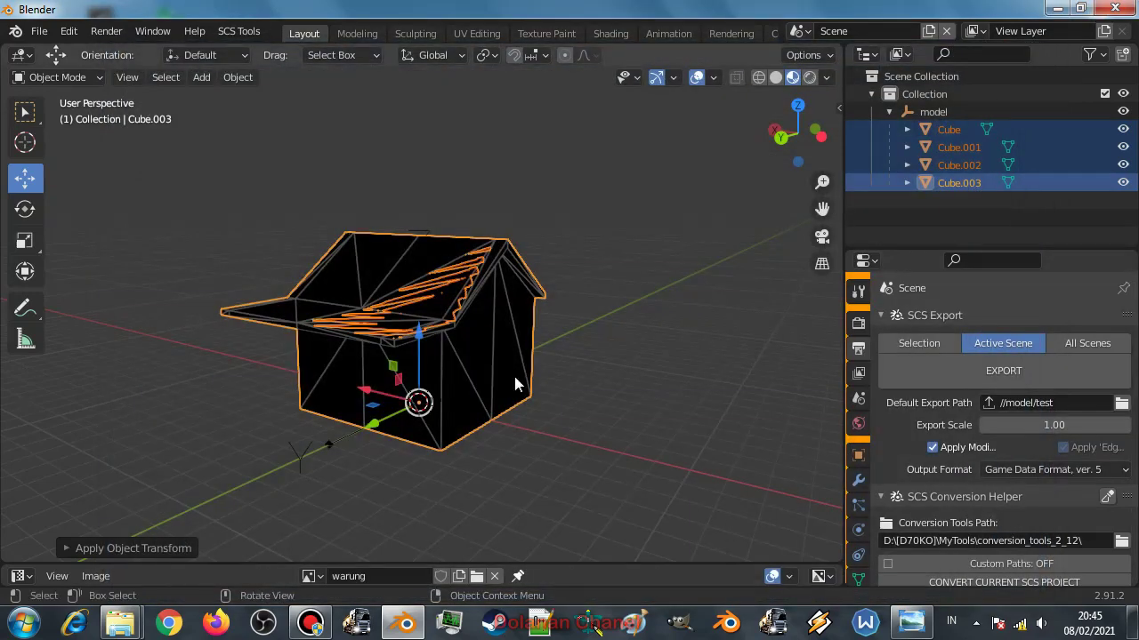
pyautogui.scroll(-3)
pyautogui.click(1125, 416)
pyautogui.scroll(-3)
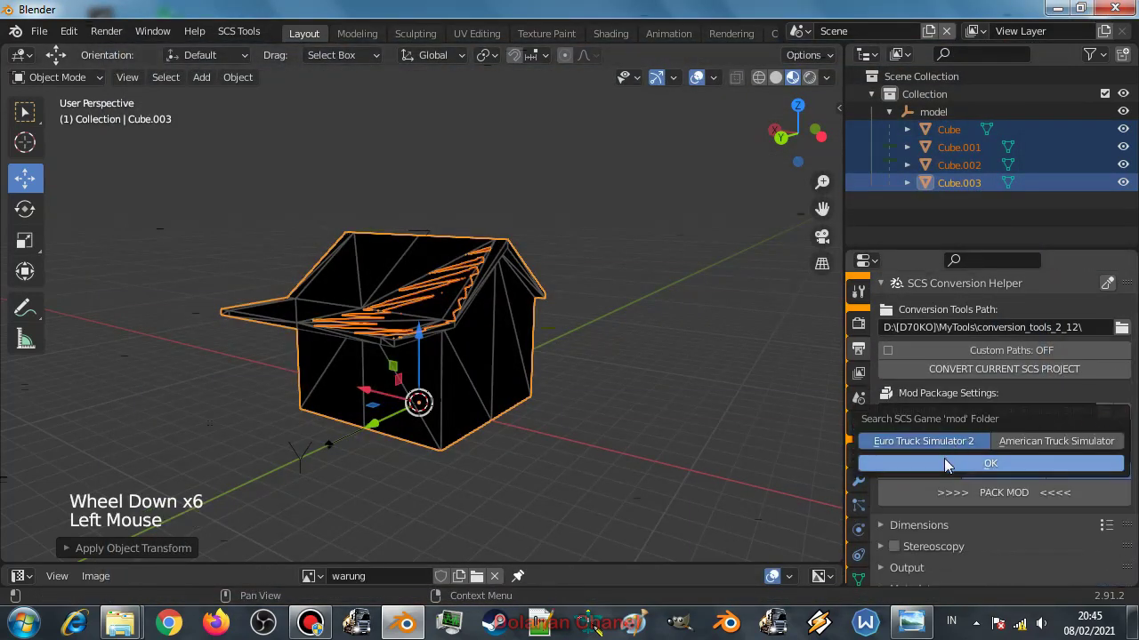